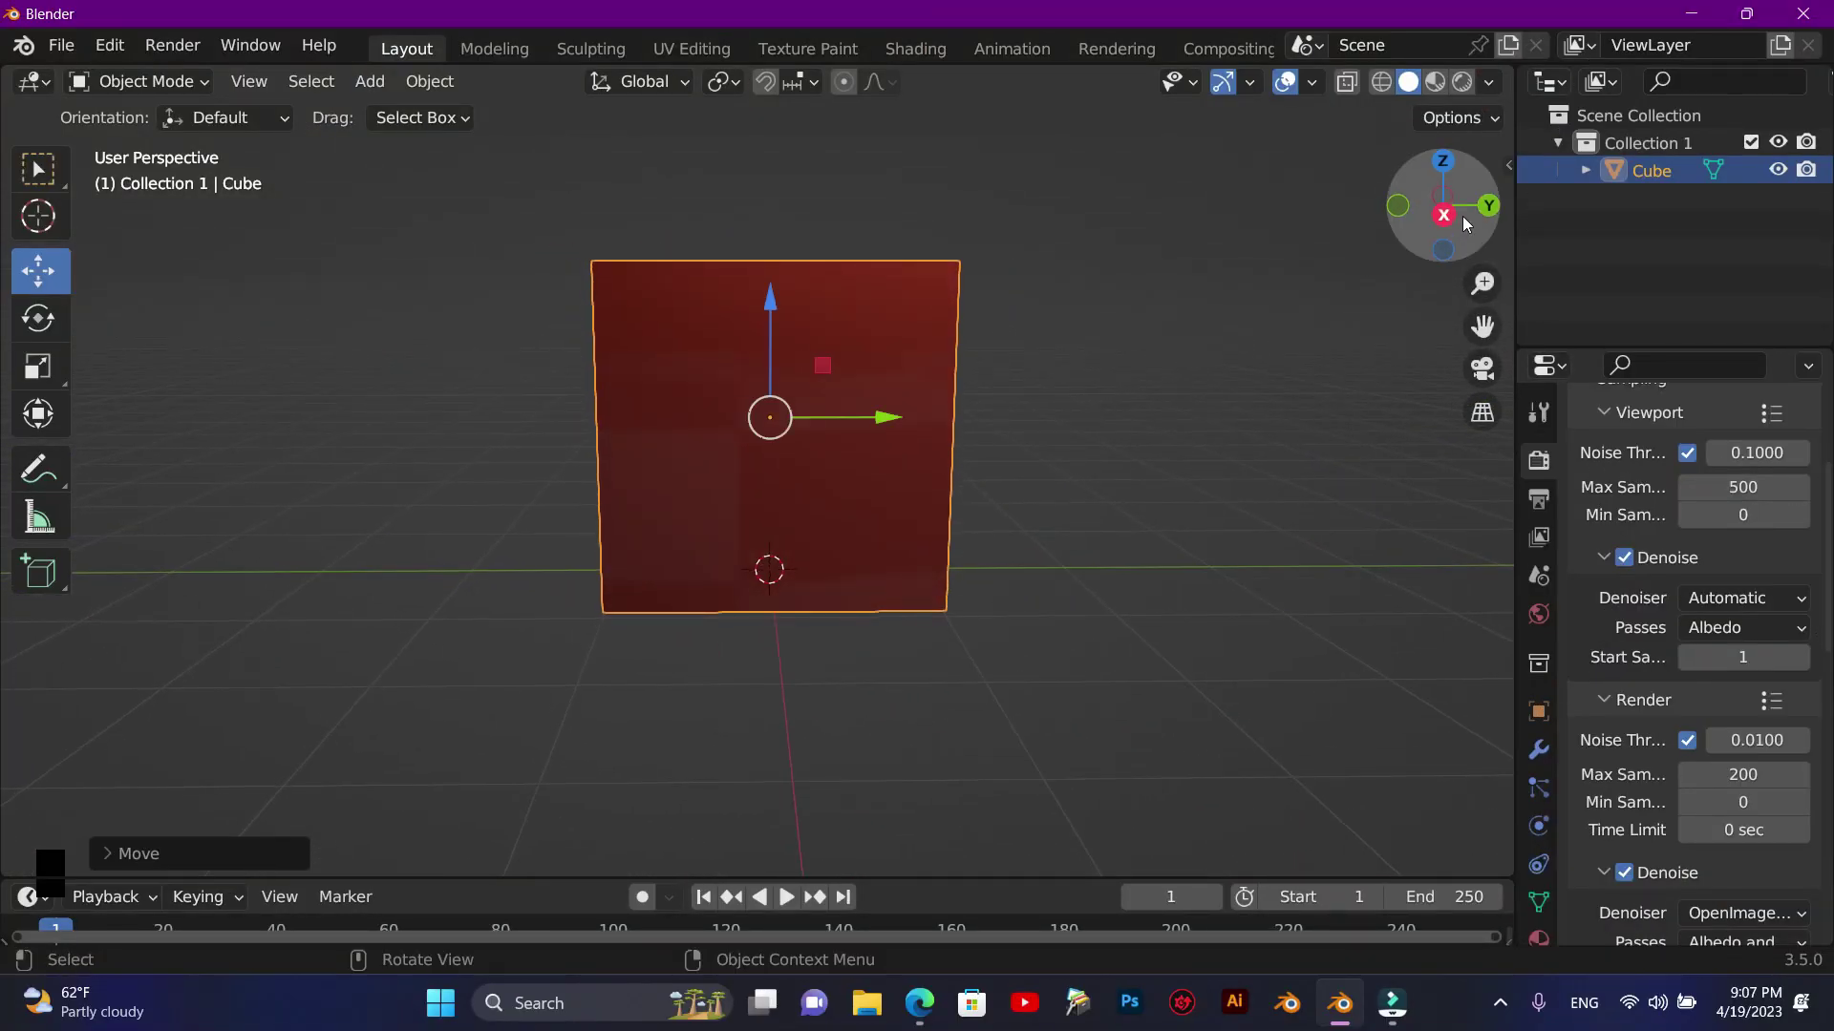
- View the cube along an axis and subdivide its mesh into a fine grid in Edit Mode
click(1453, 215)
scroll(up, 3)
scroll(down, 3)
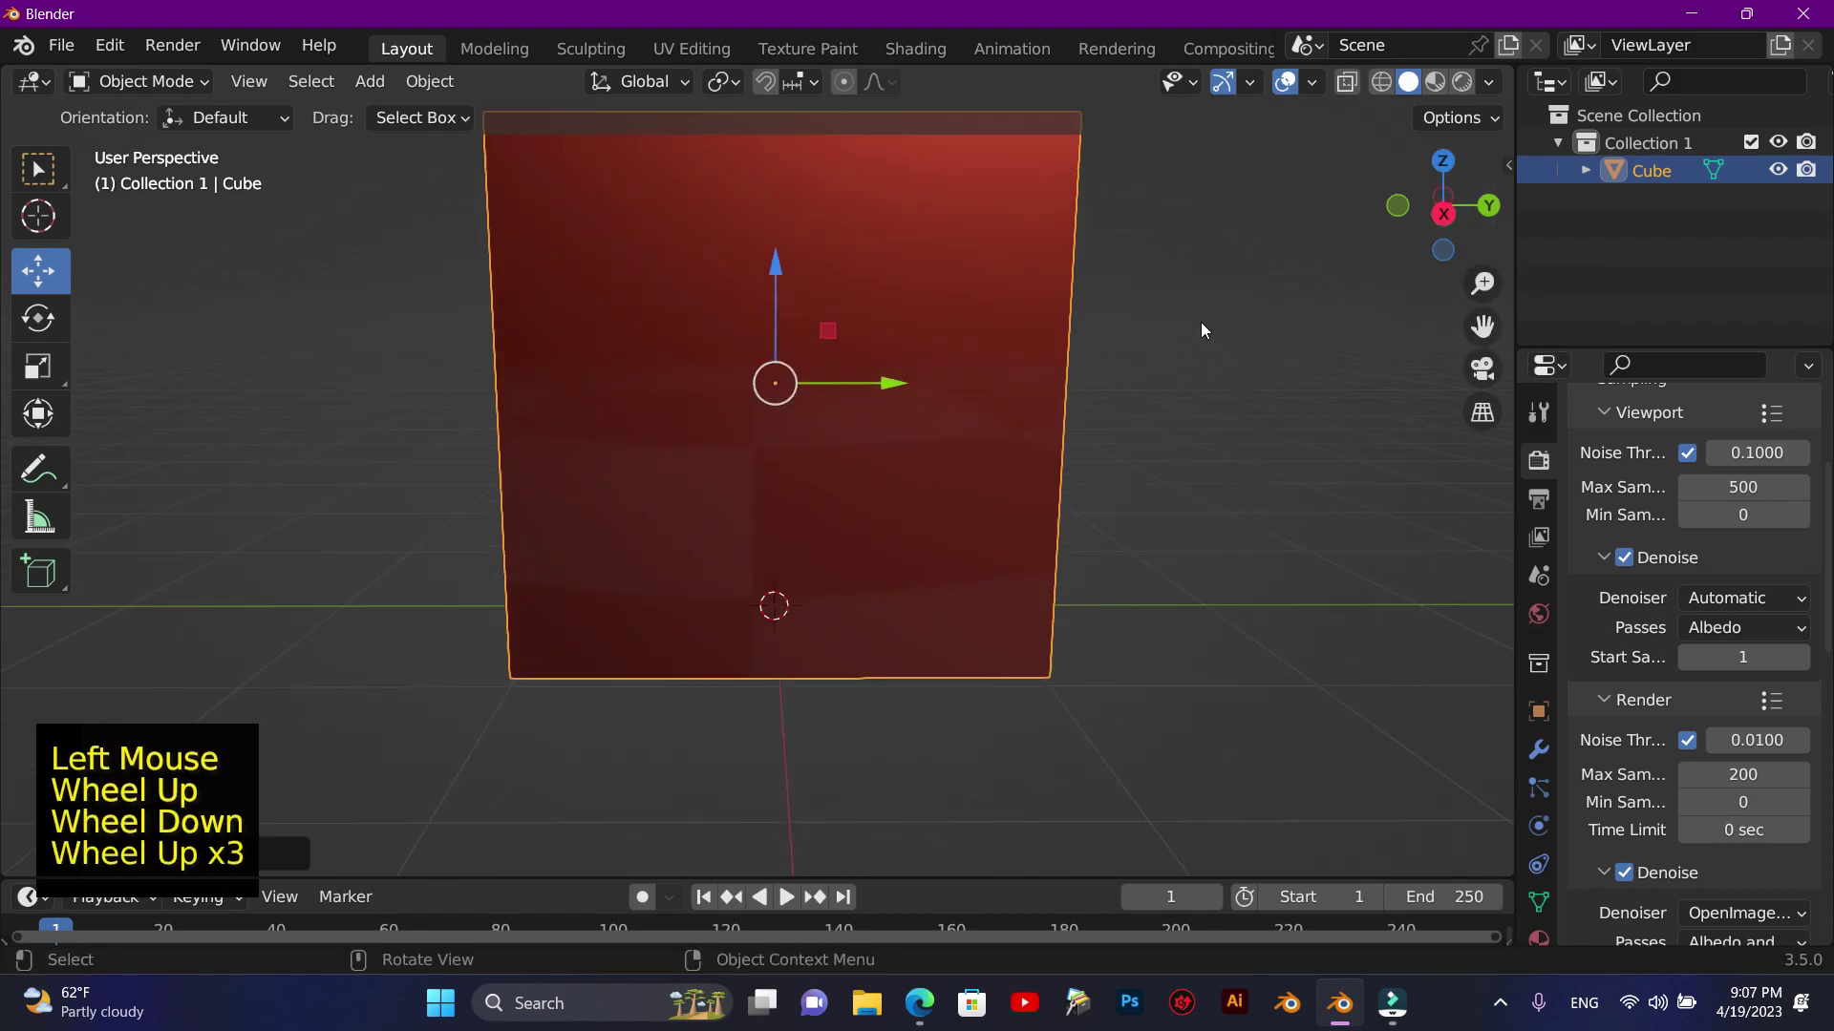
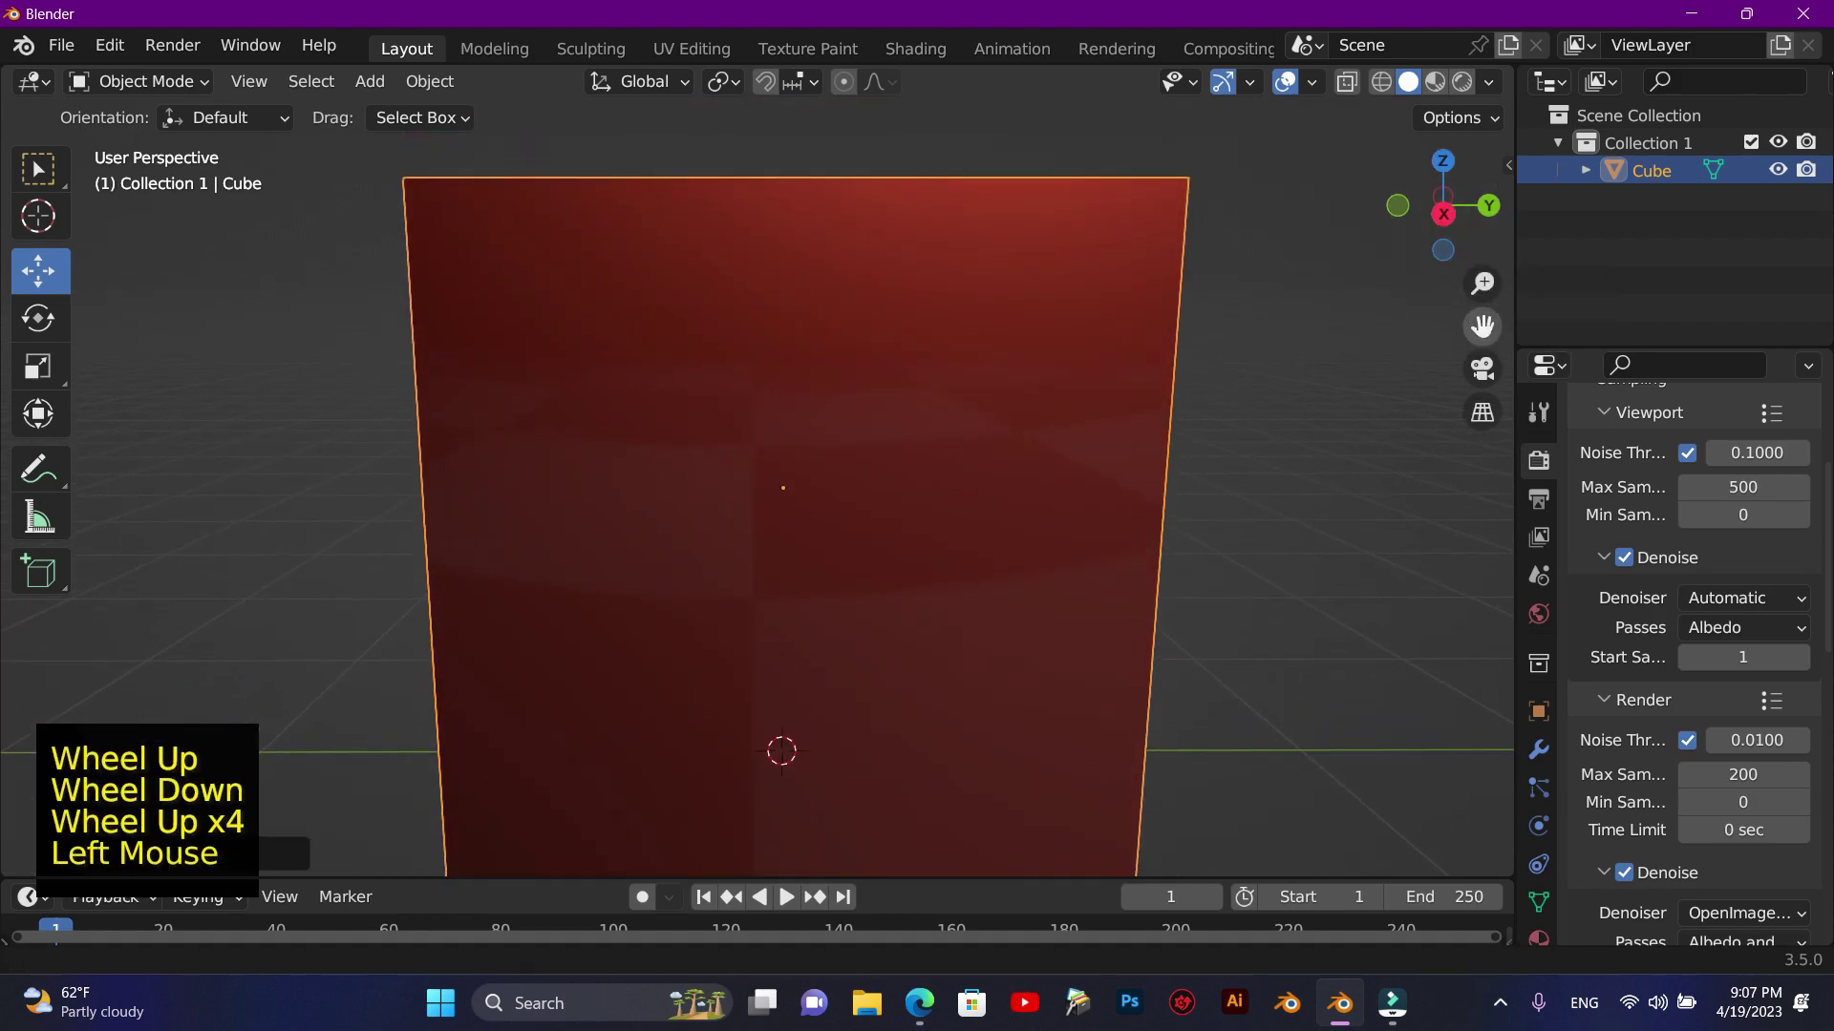
click(1450, 164)
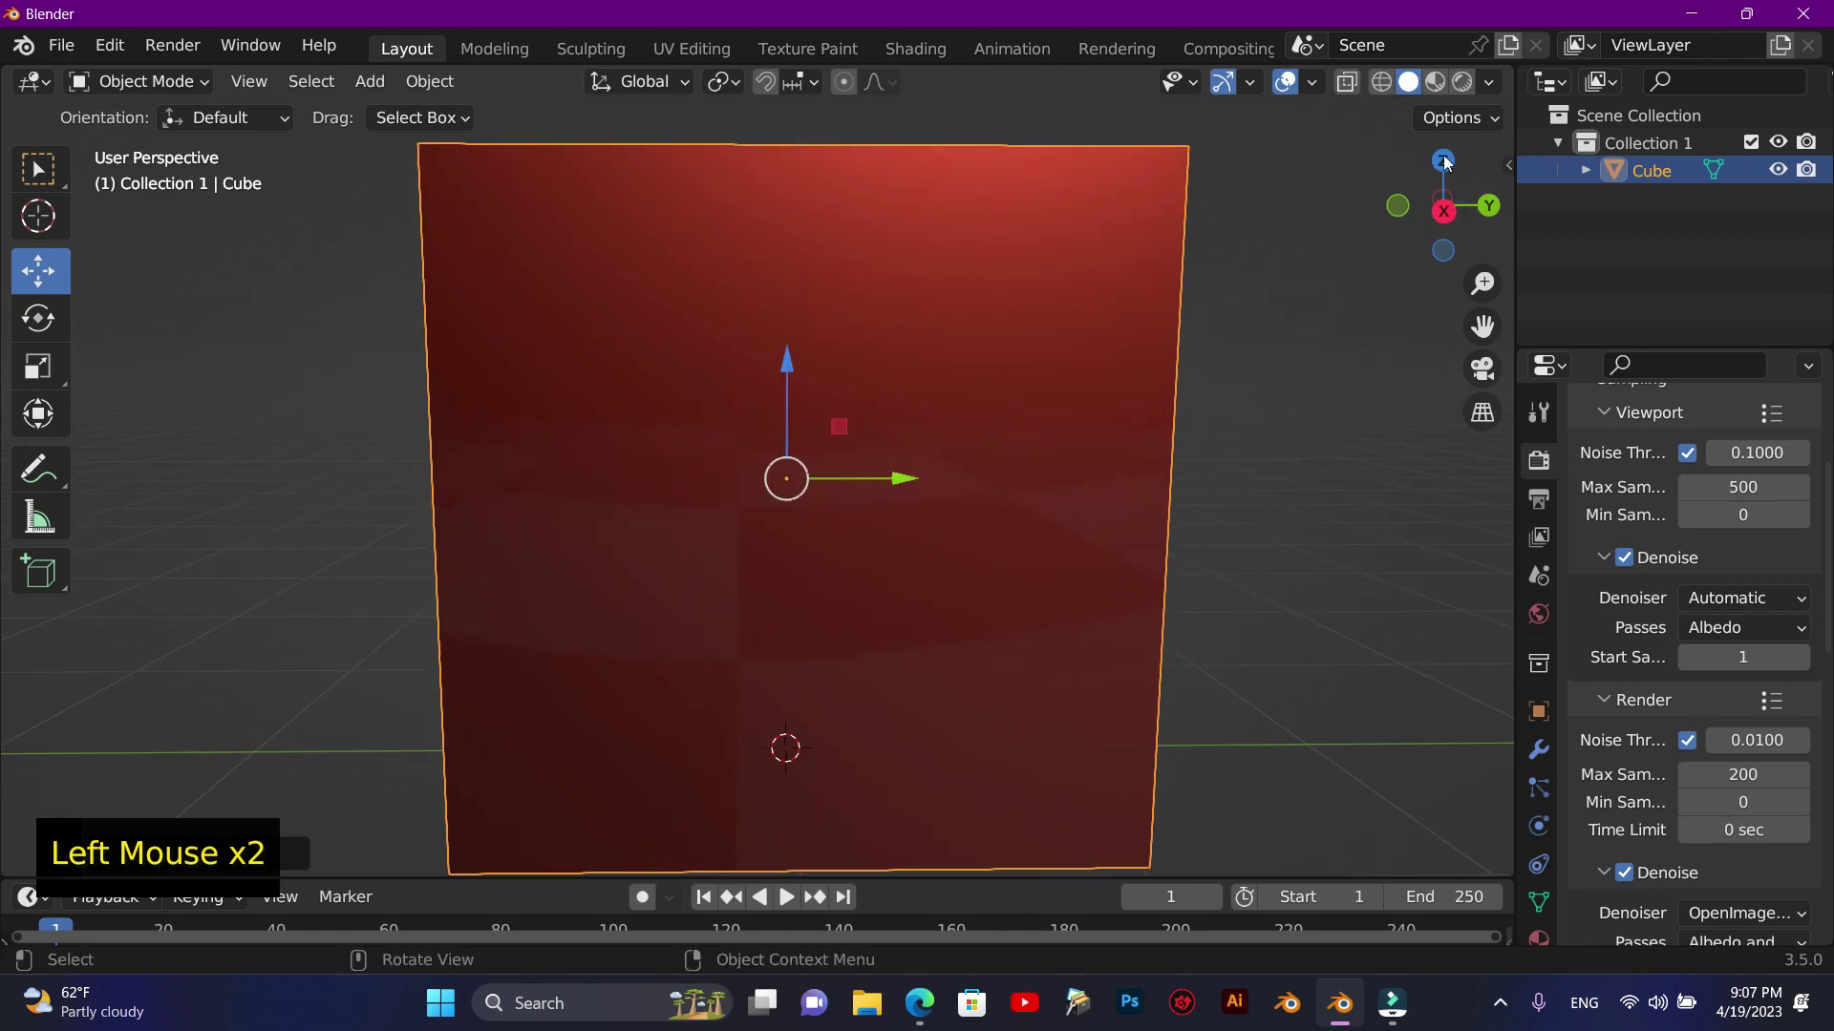
key(Tab)
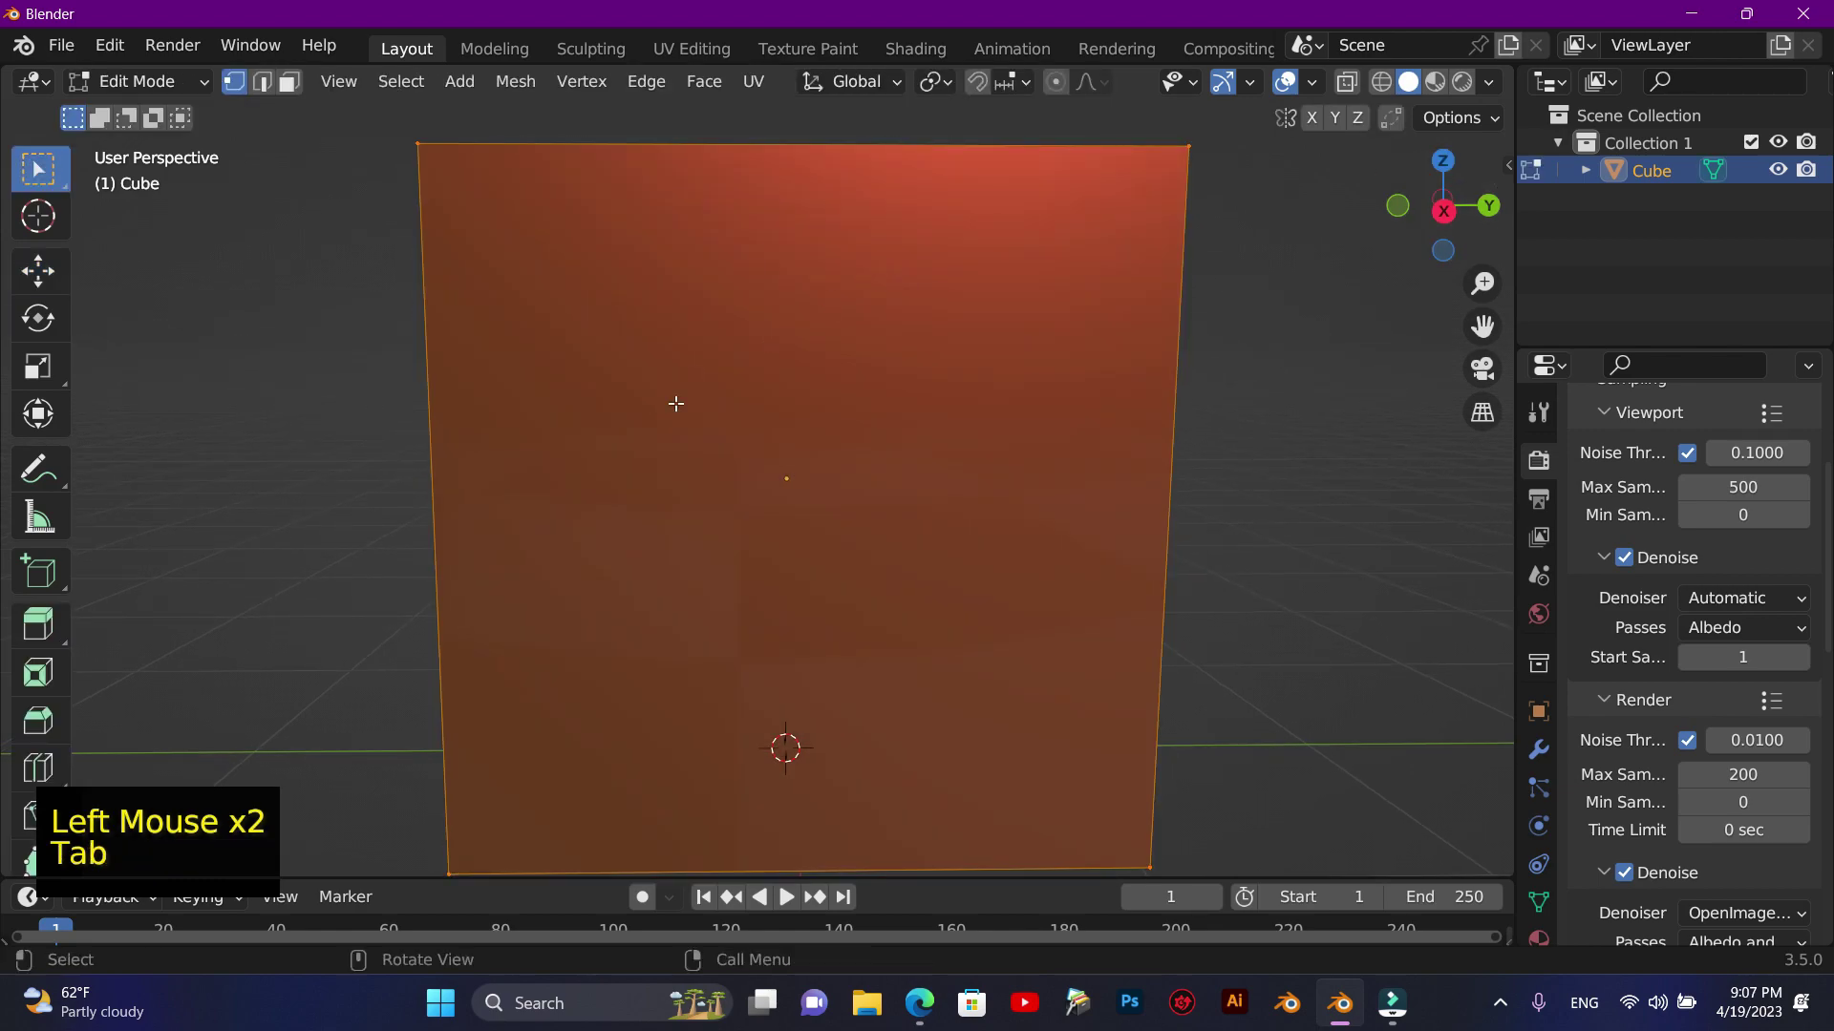
right_click(800, 326)
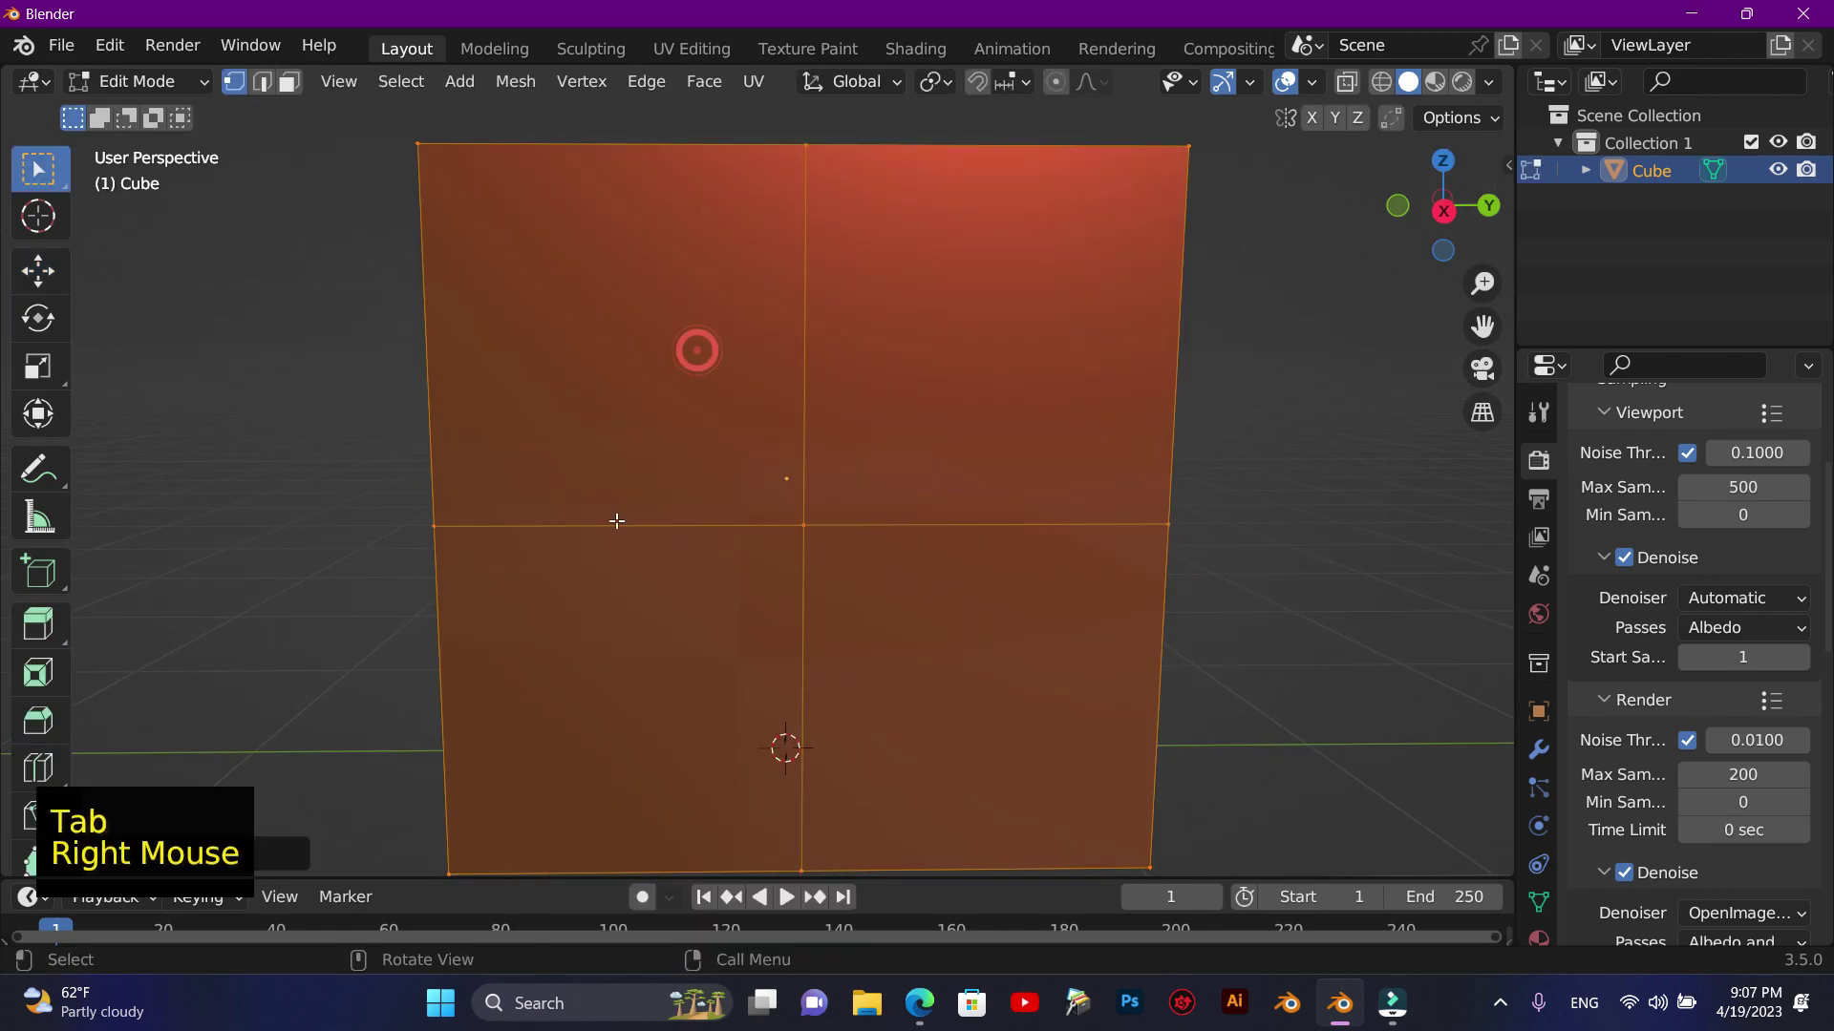
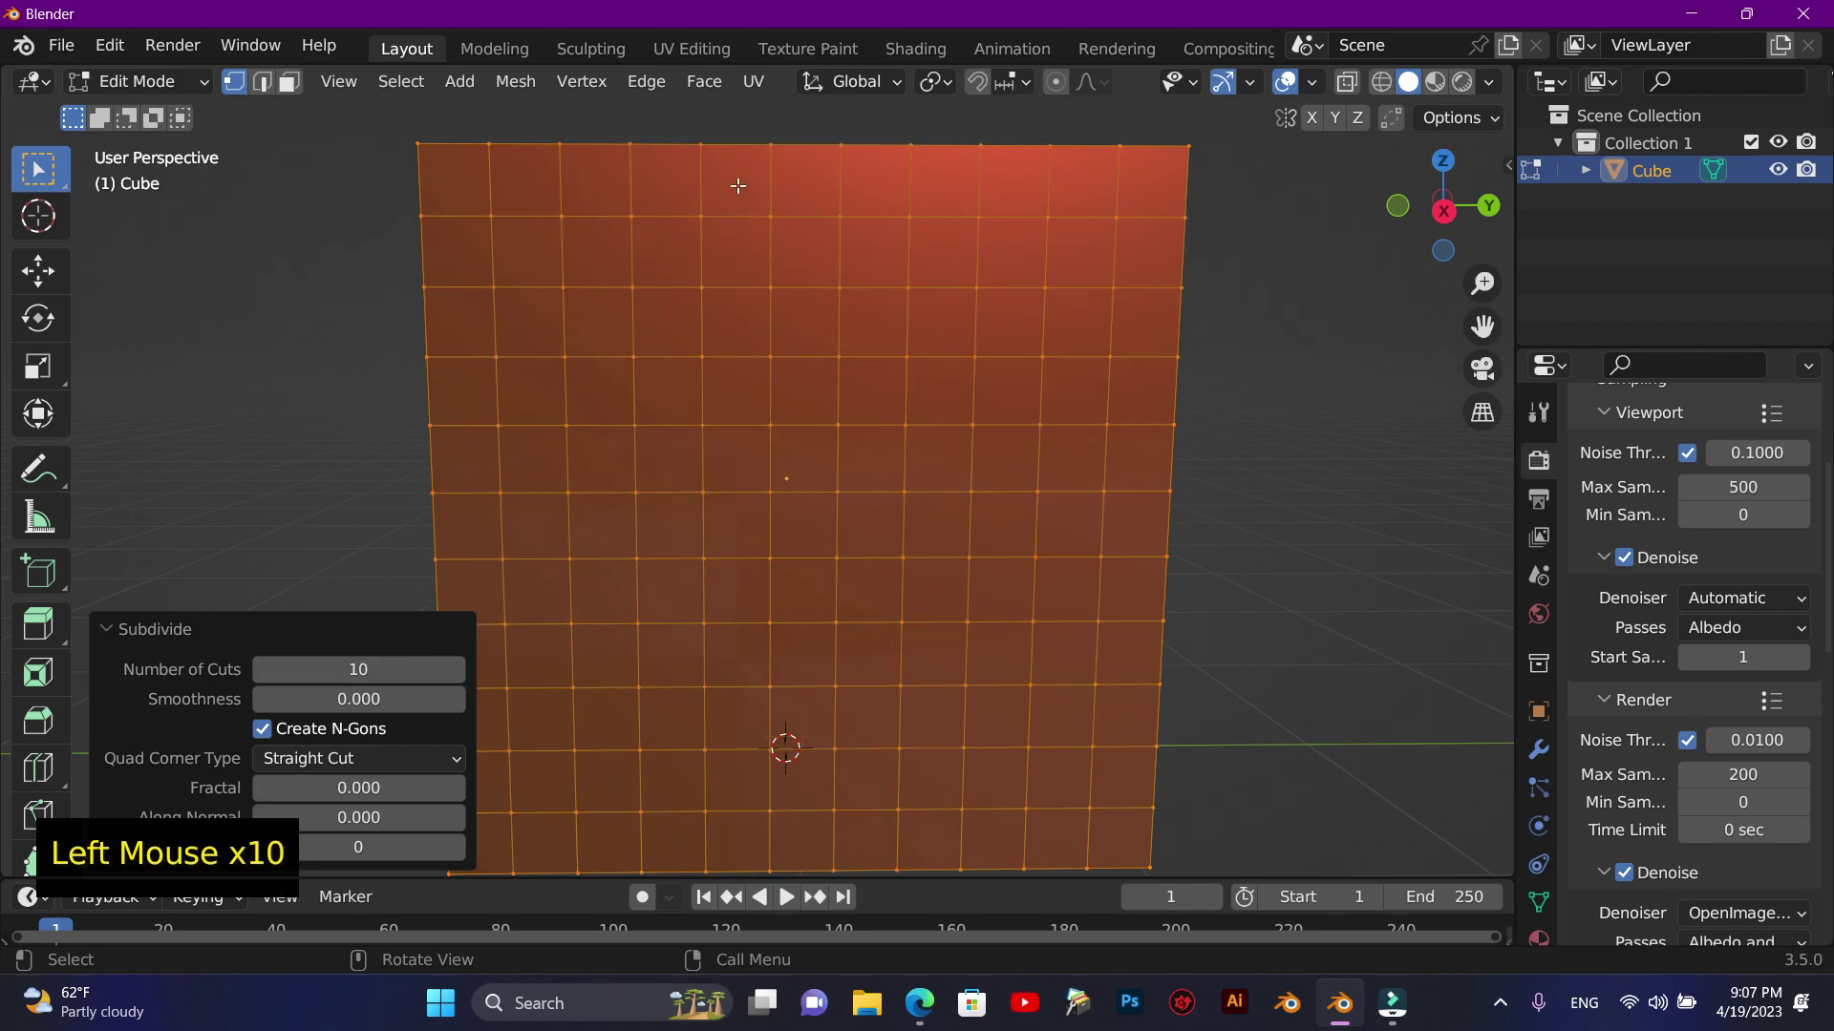
- Triangulate the grid faces and merge tris to quads into a diagonal diamond pattern
click(717, 93)
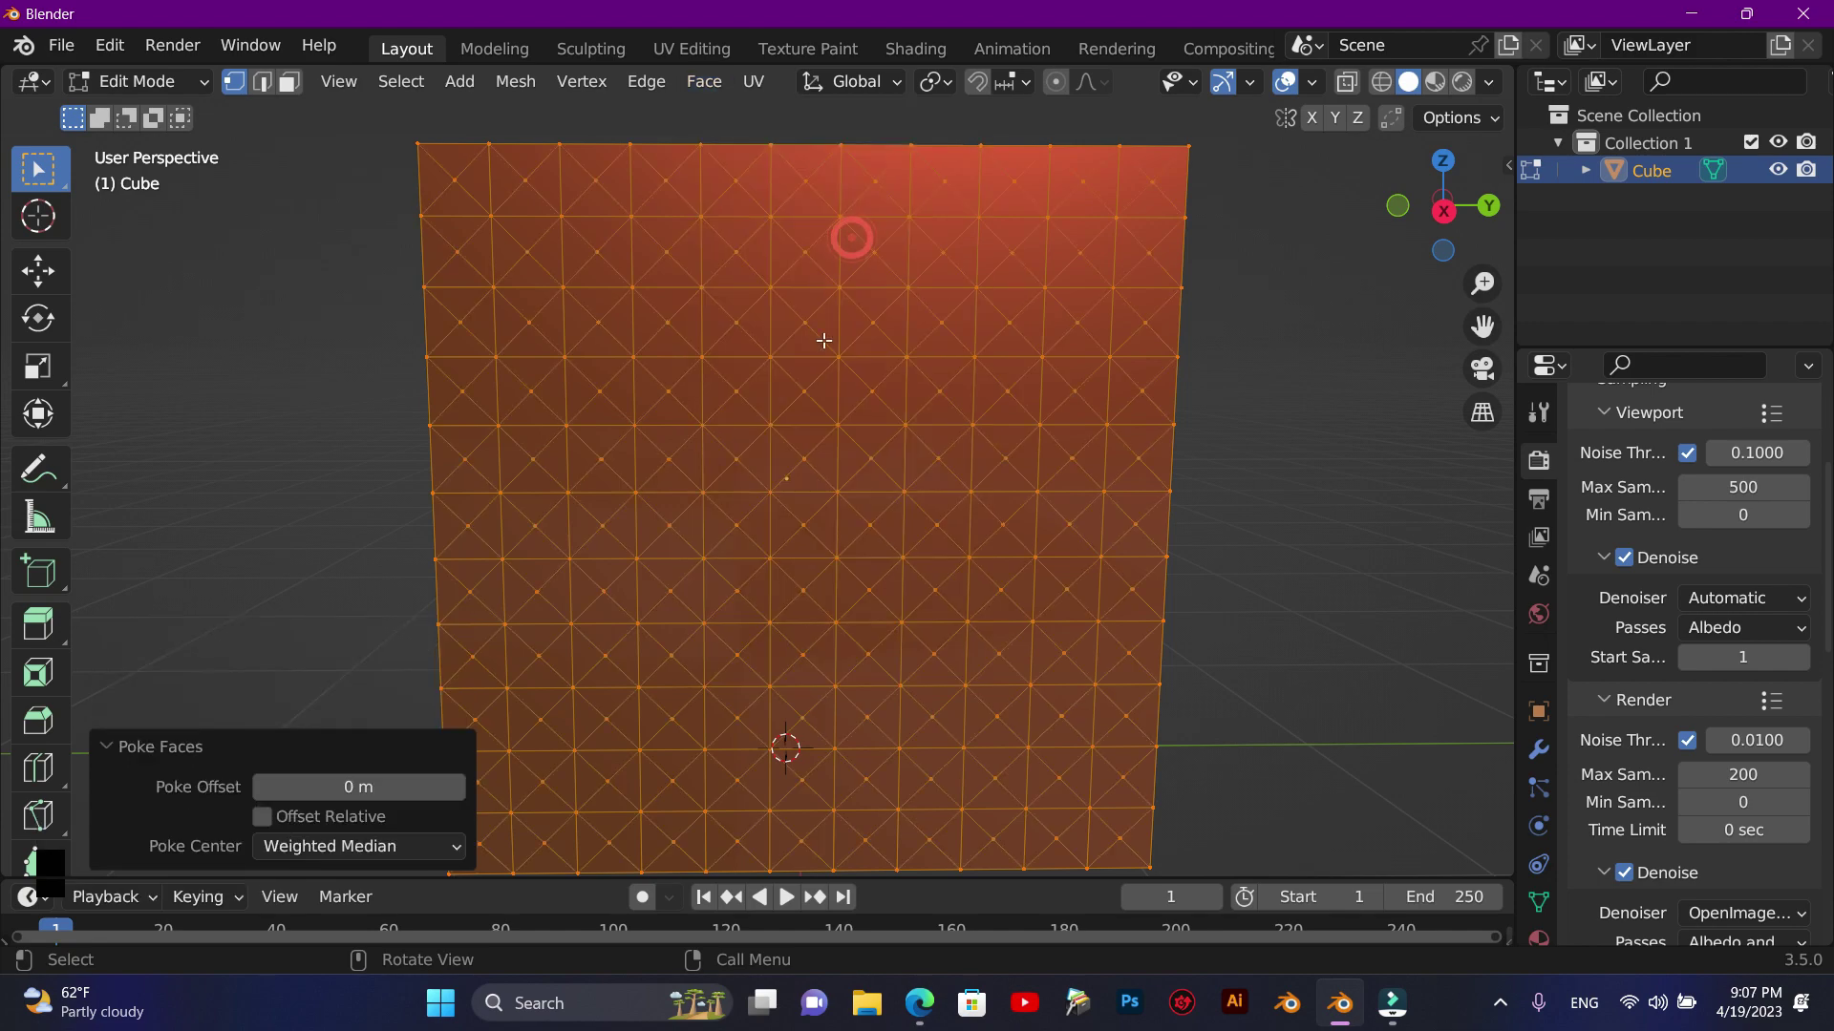
click(715, 82)
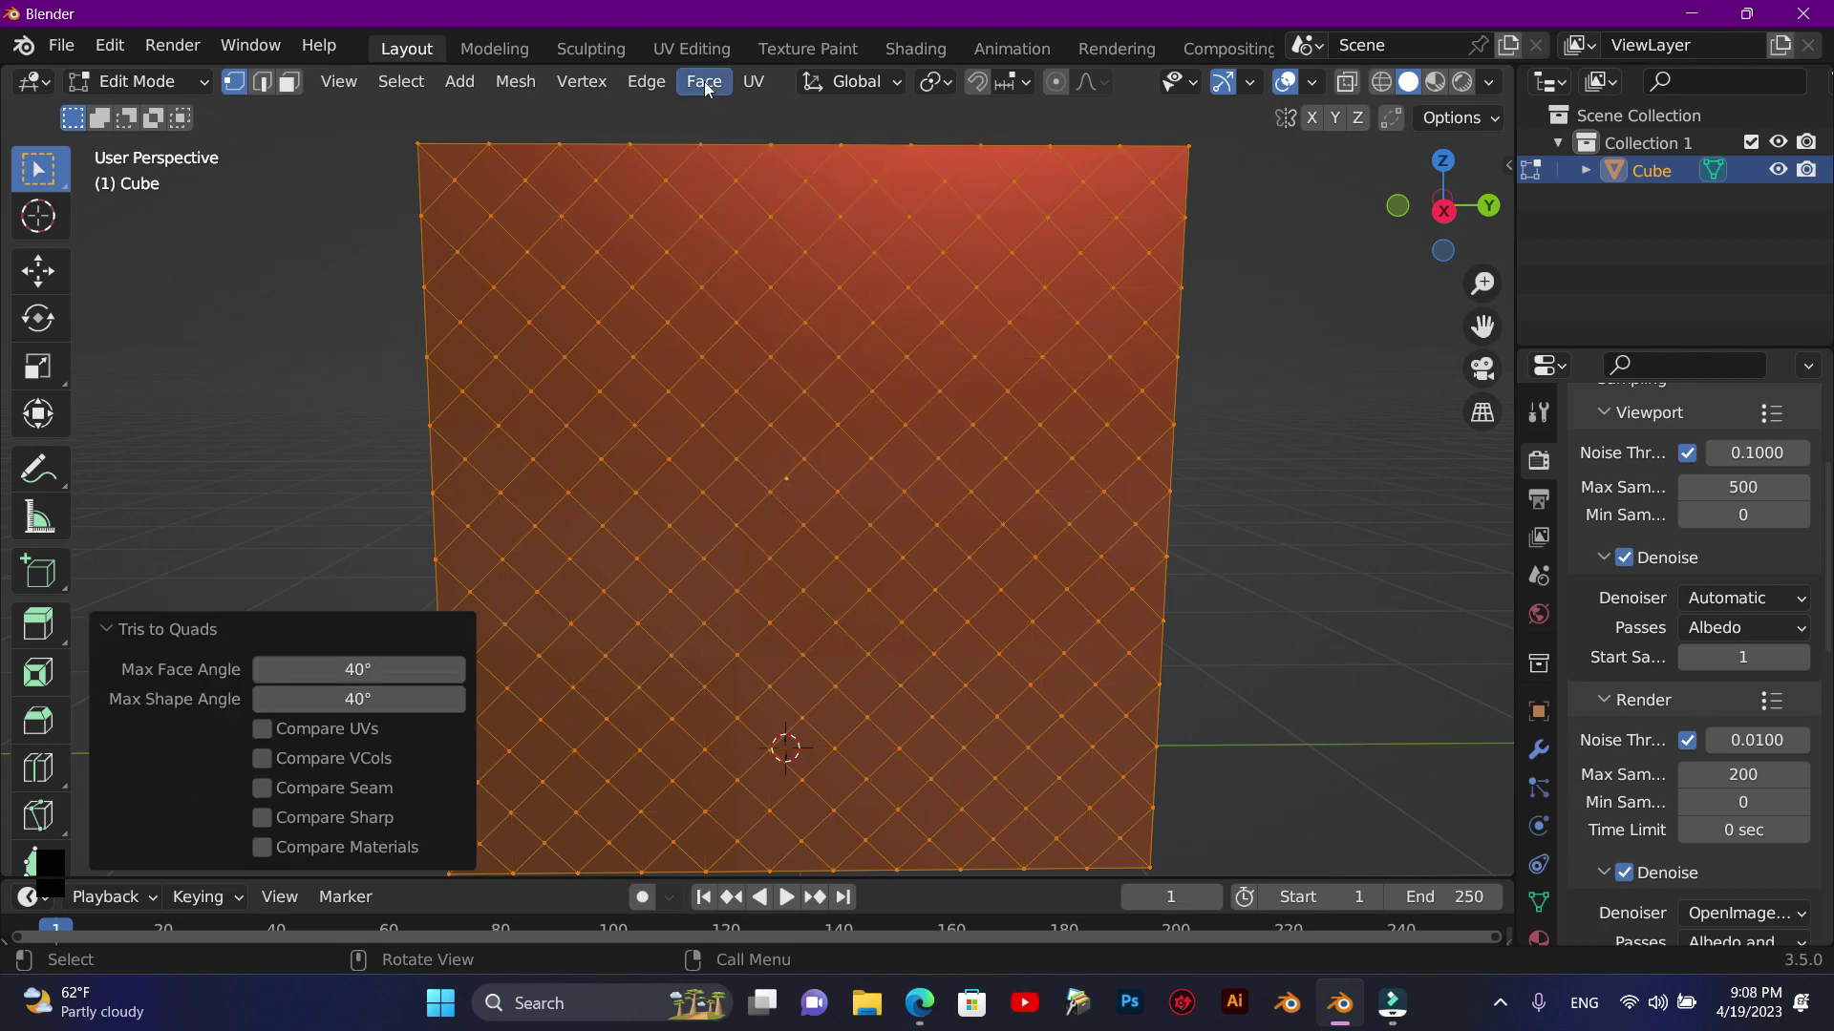
- Poke every diamond face, select the new centre vertices and pivot around individual origins
click(709, 87)
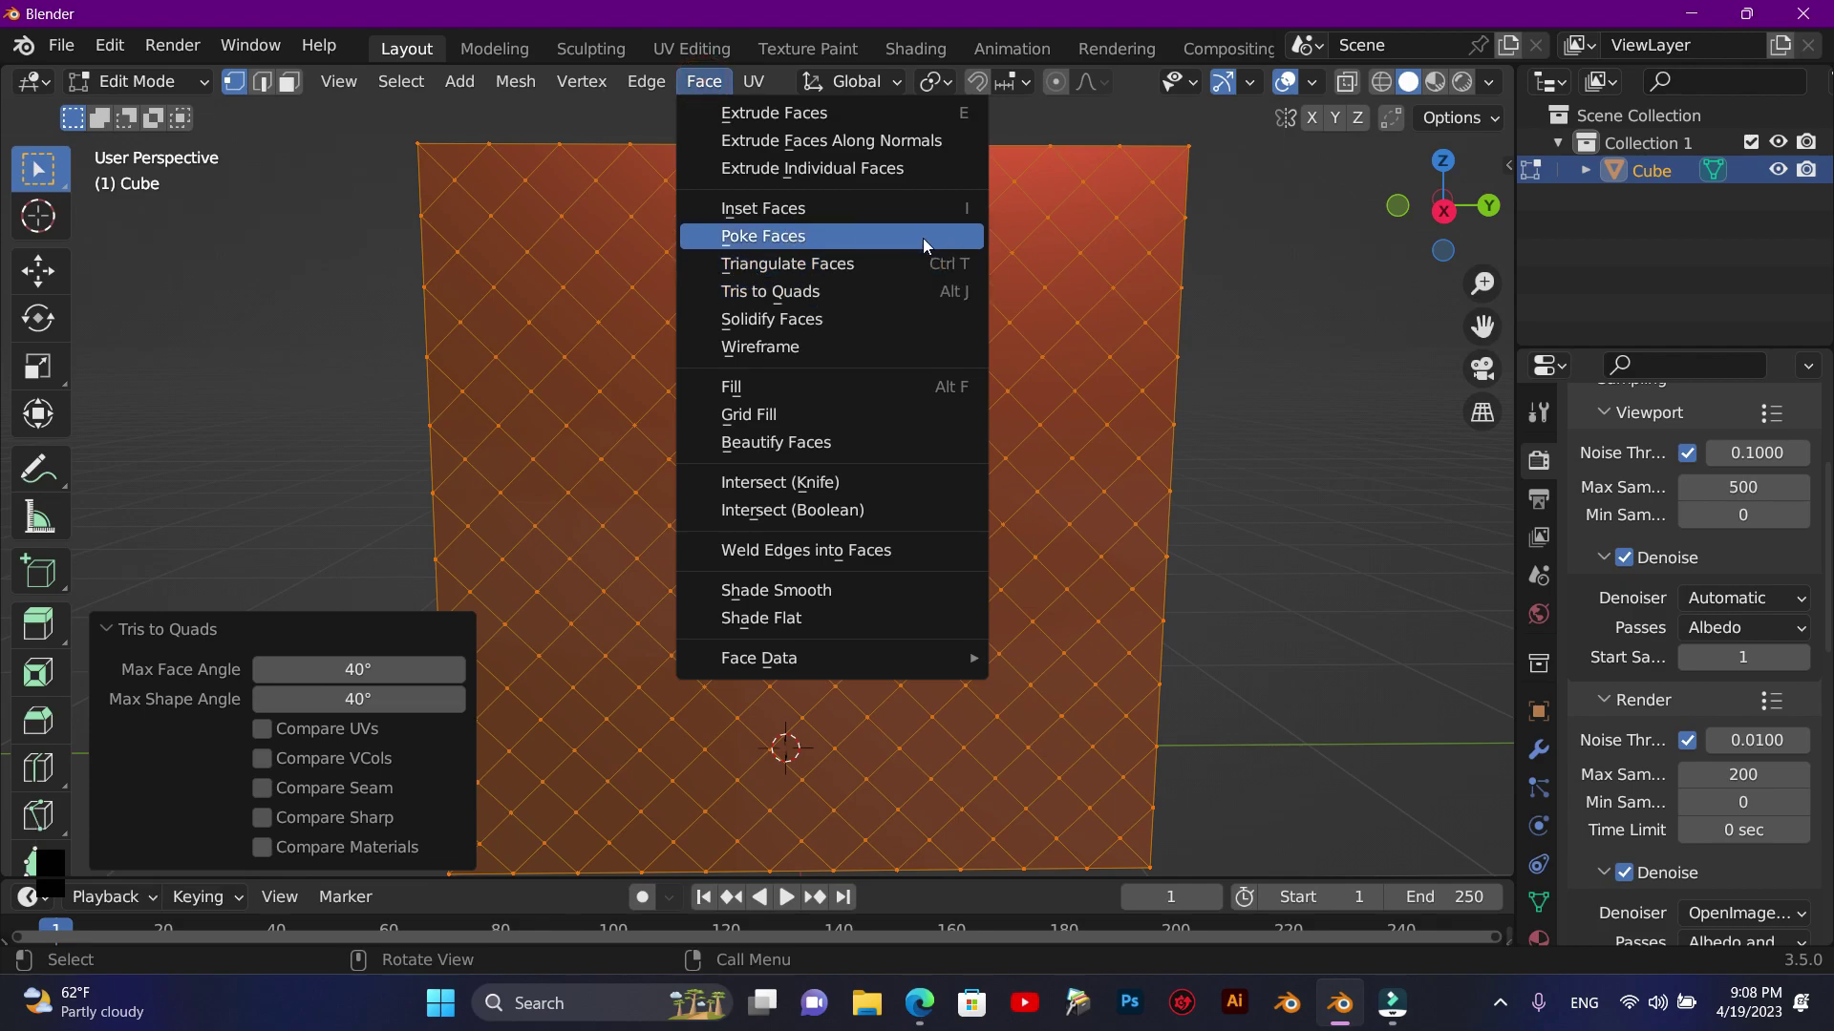
click(839, 384)
click(404, 93)
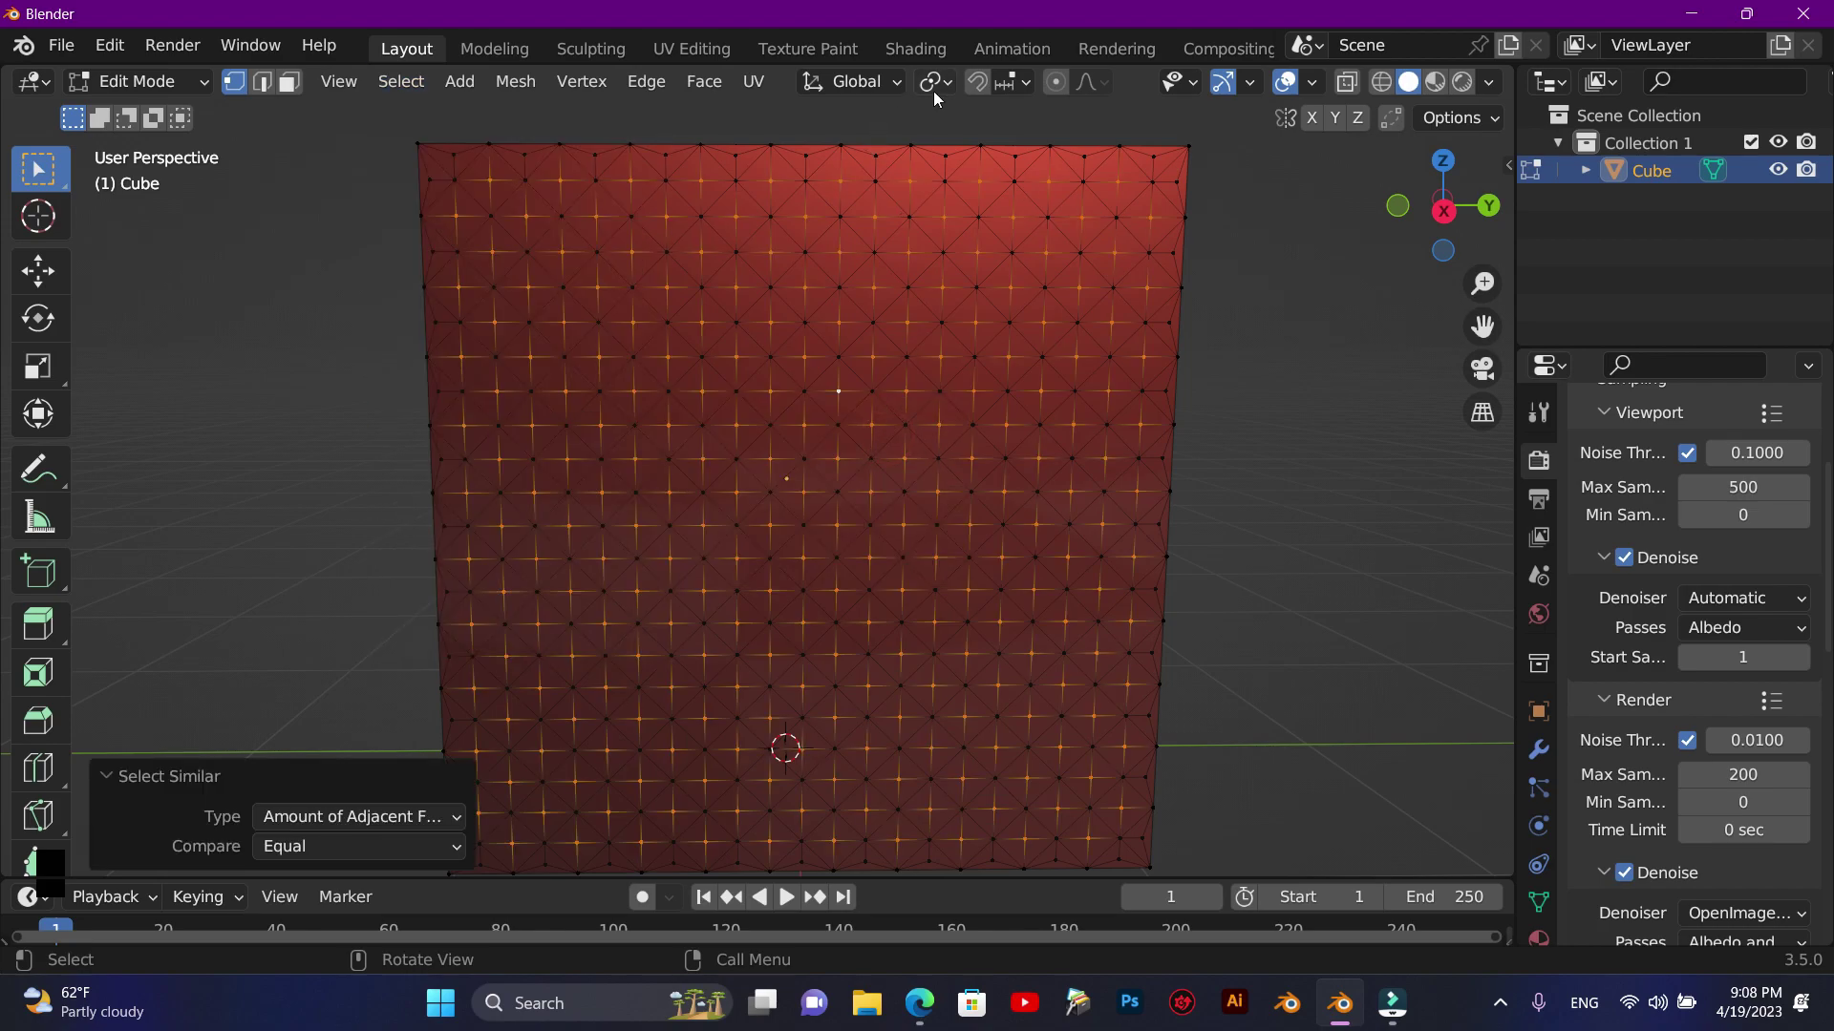
click(956, 90)
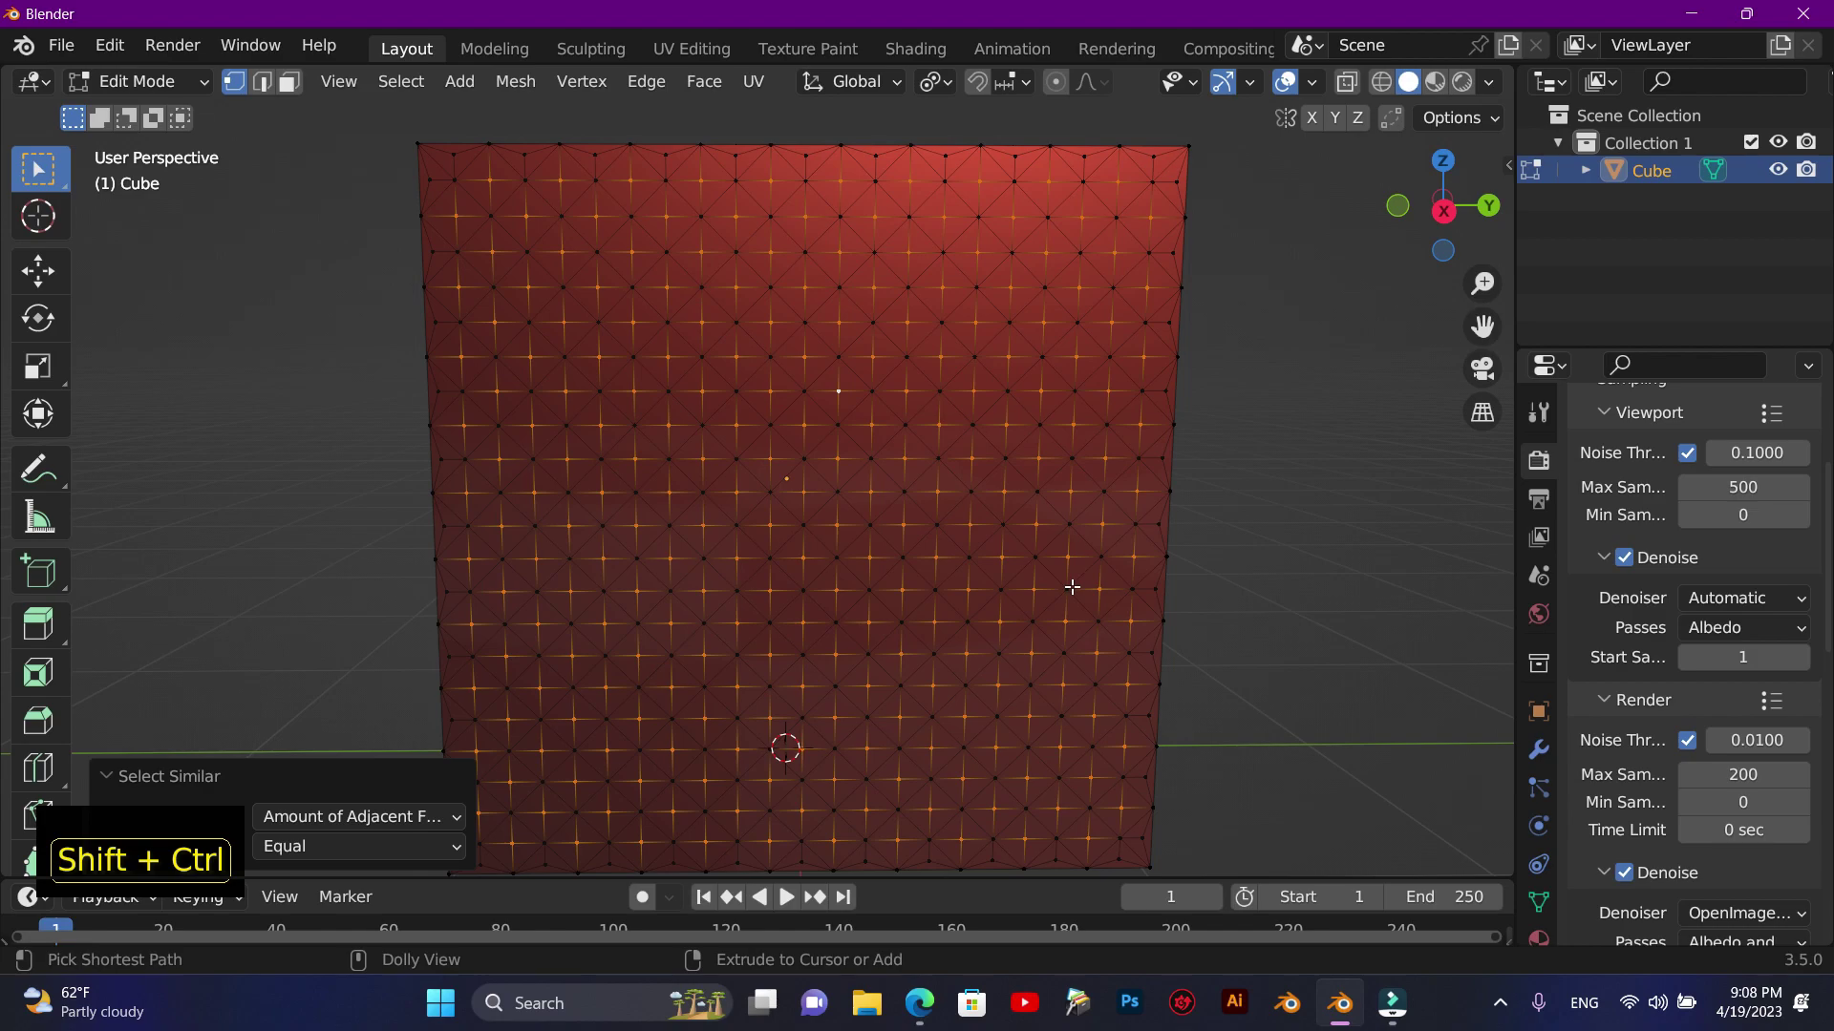
- Bevel the centre vertices with Ctrl+Shift+B into small octagonal faces
key(ctrl+shift+b)
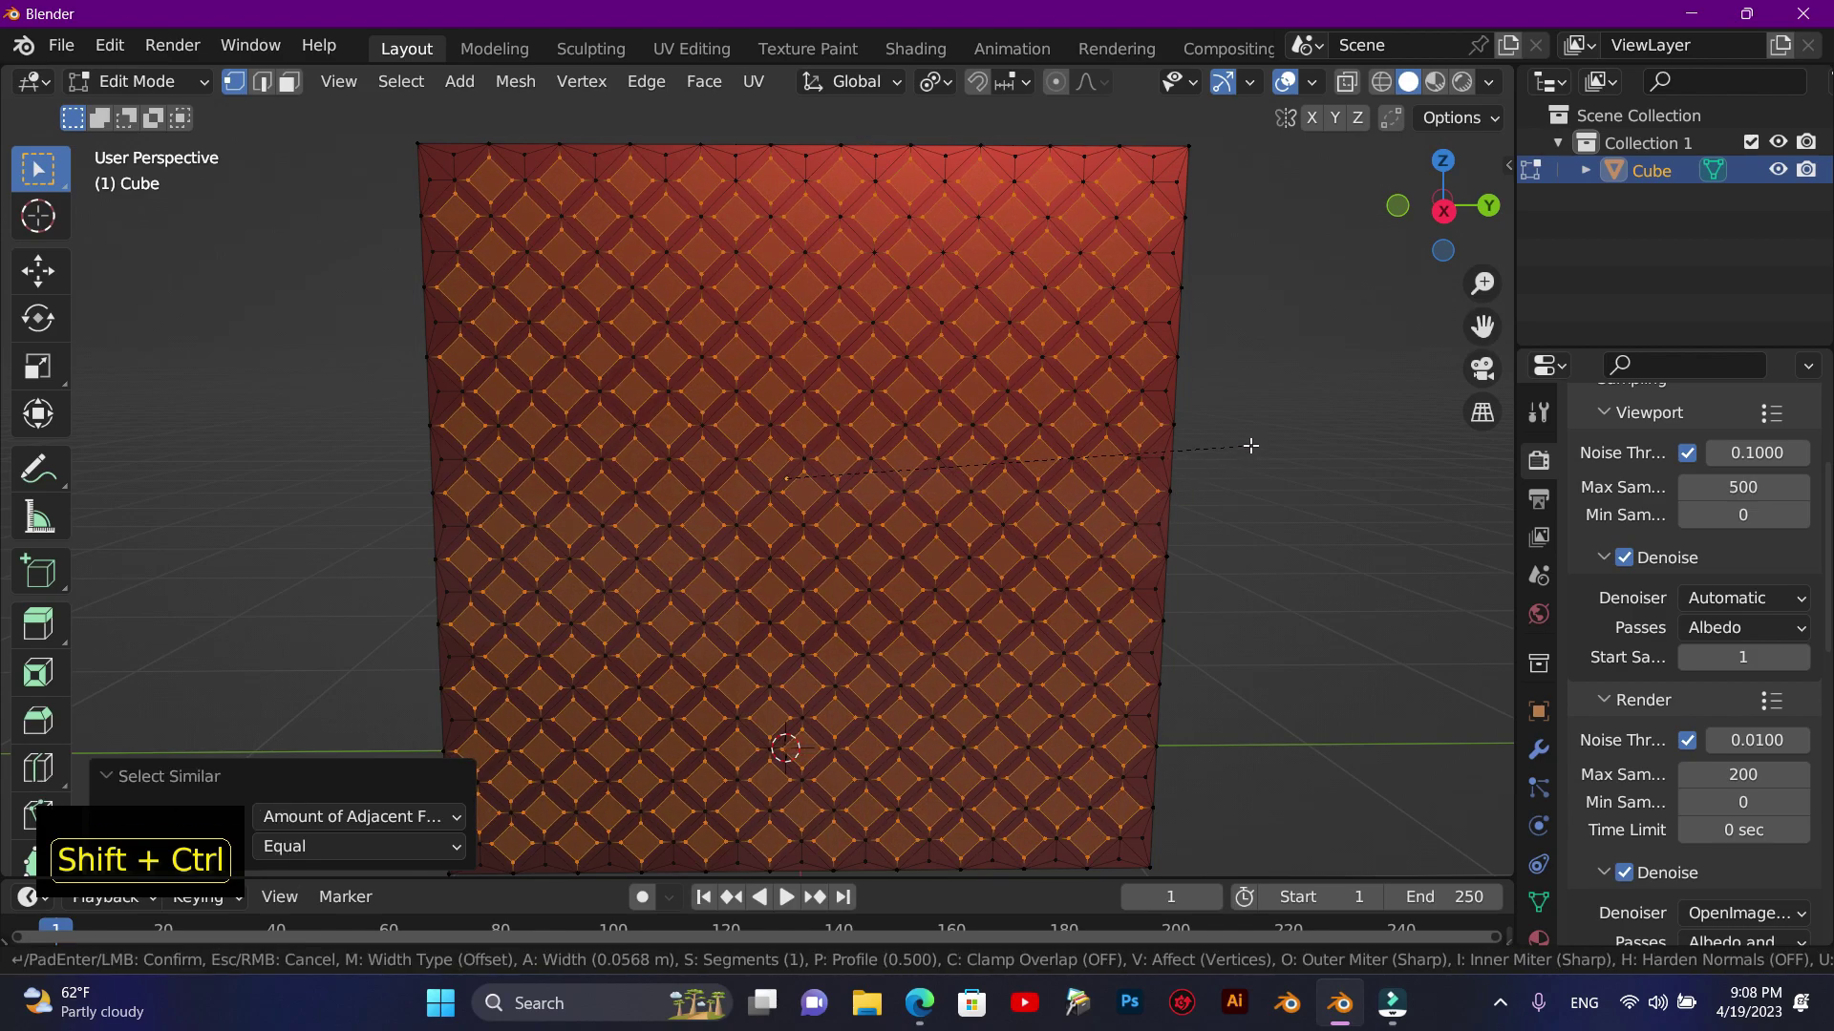
key(ctrl+shift+b)
key(ctrl+shift+b)
key(ctrl+shift+b)
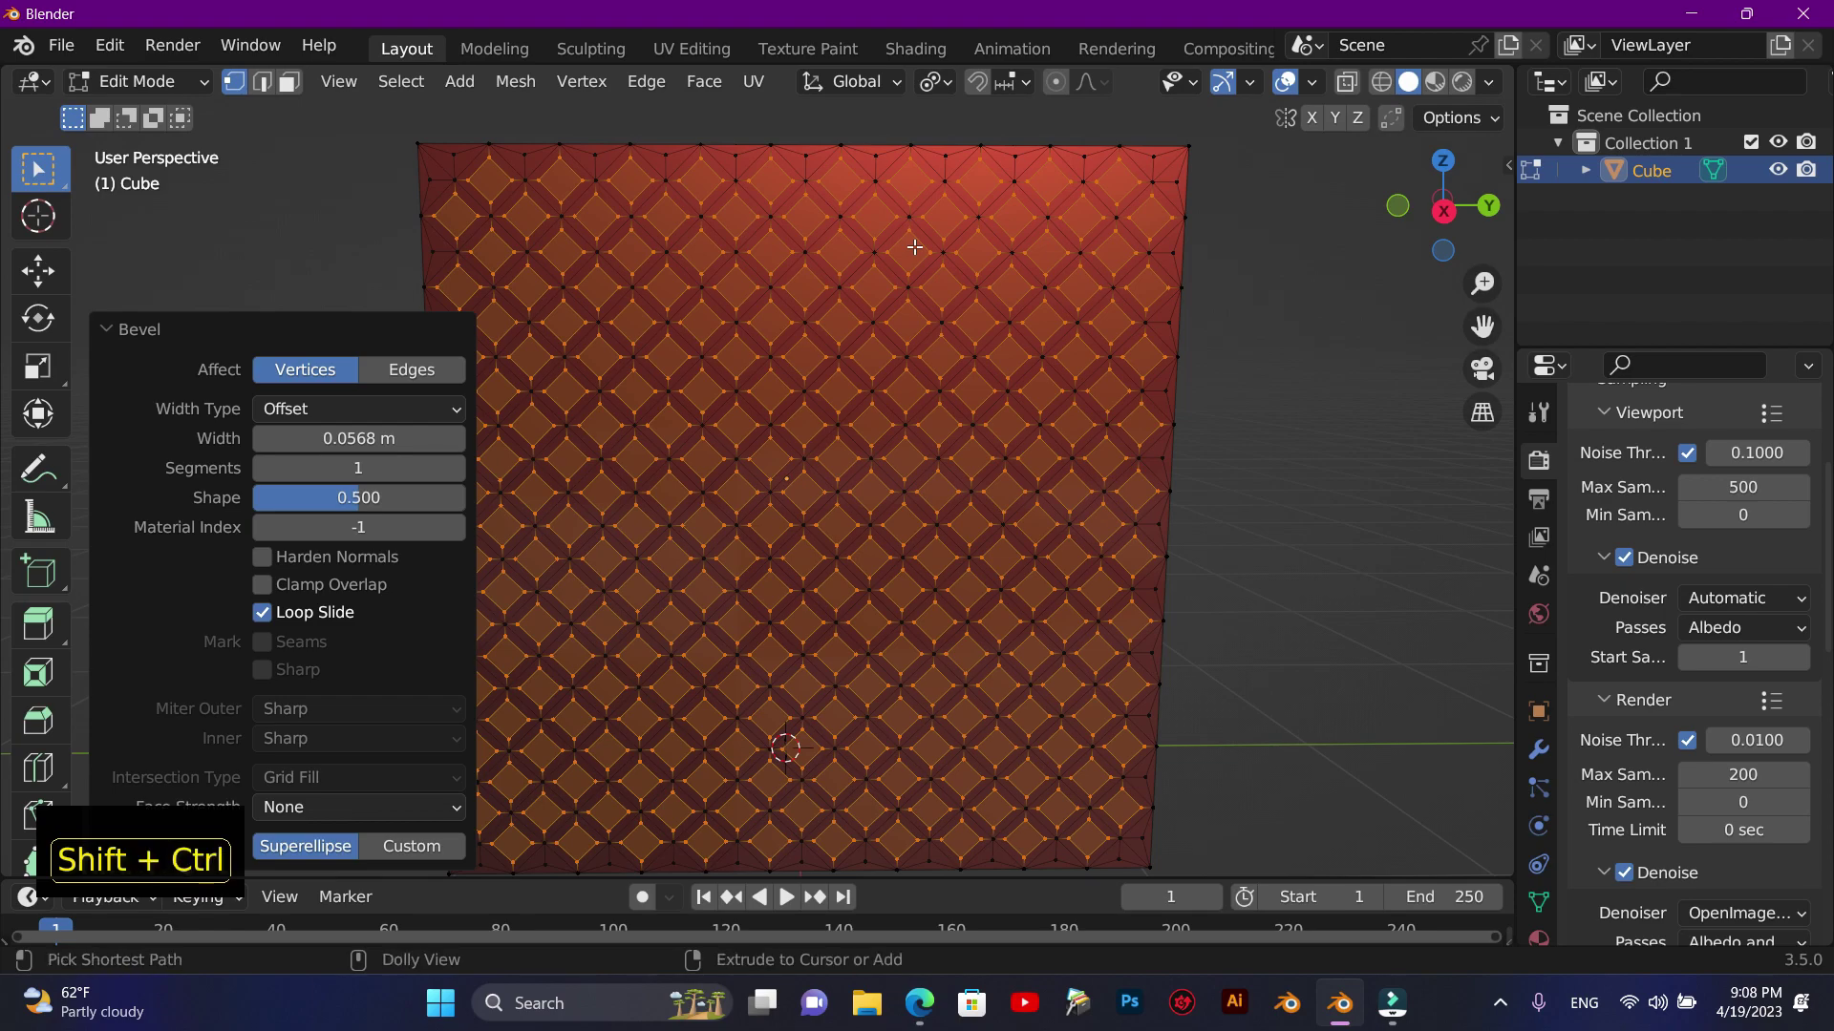
- Bevel again with a smaller width for an interlocking circle pattern and adjust it in the Bevel panel
key(ctrl+shift+b)
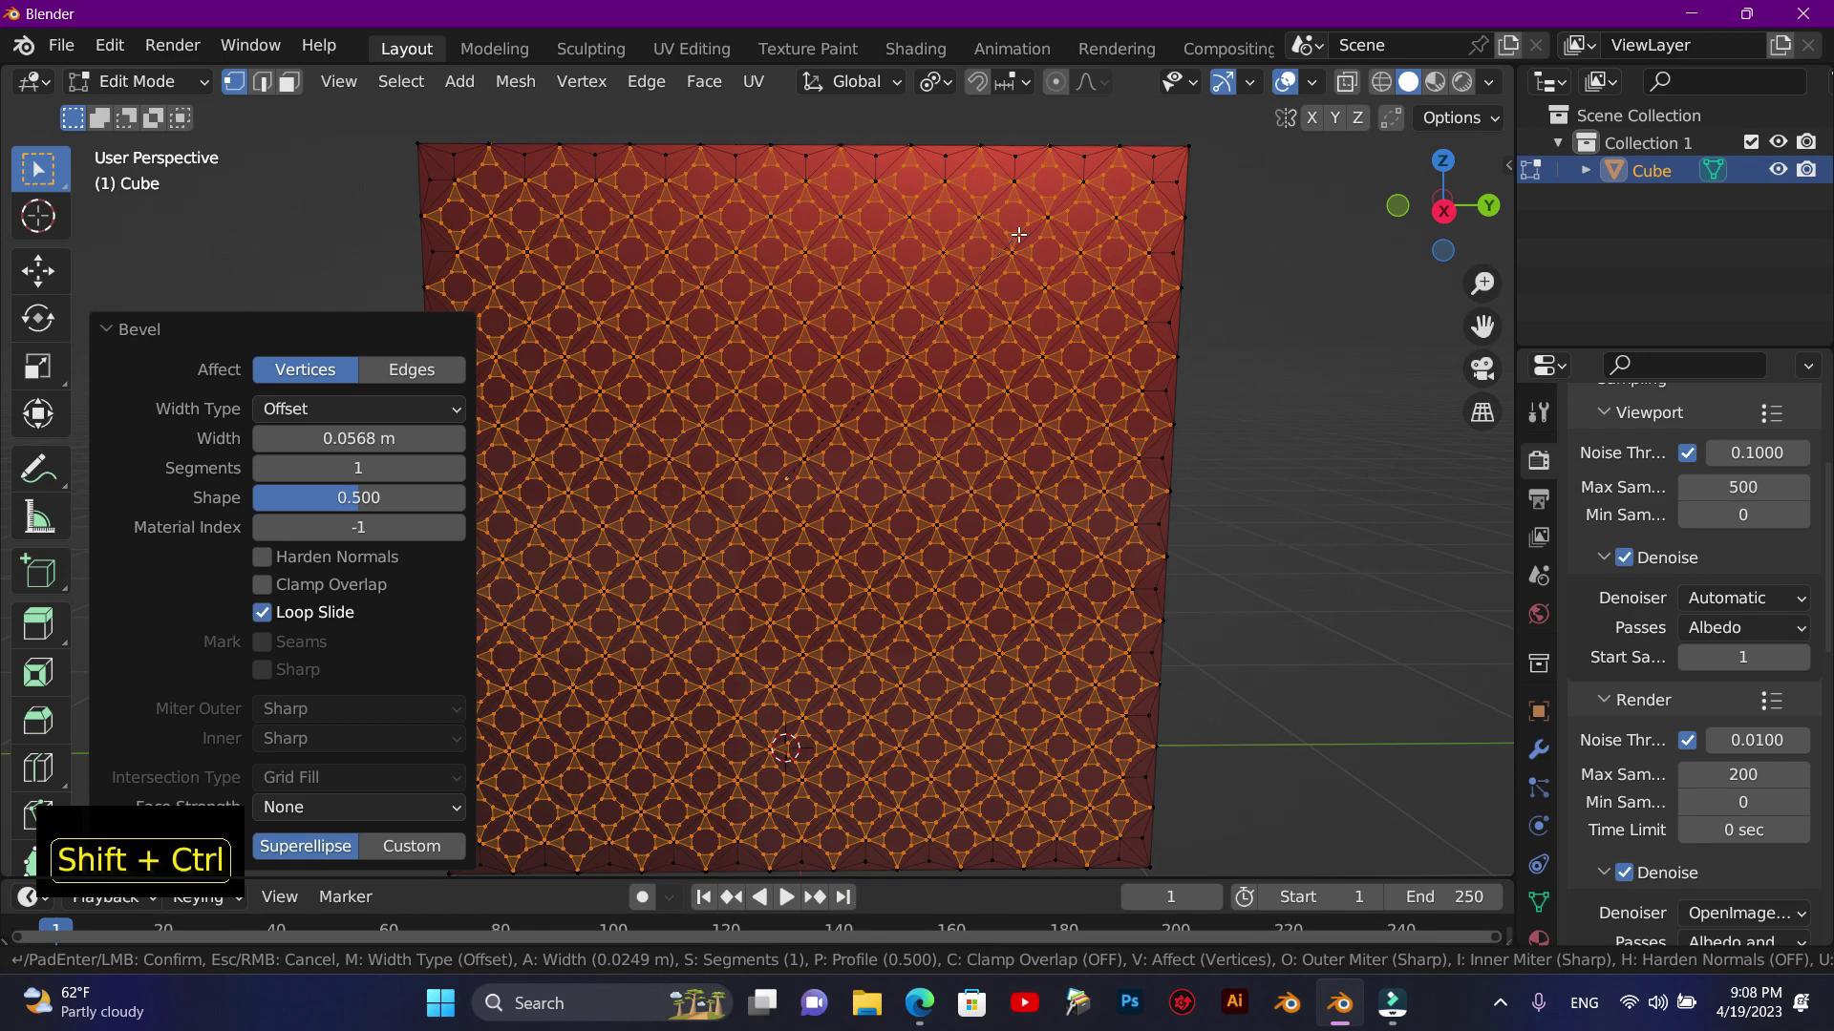
key(ctrl+shift+b)
key(ctrl+shift+b)
key(ctrl+shift+b)
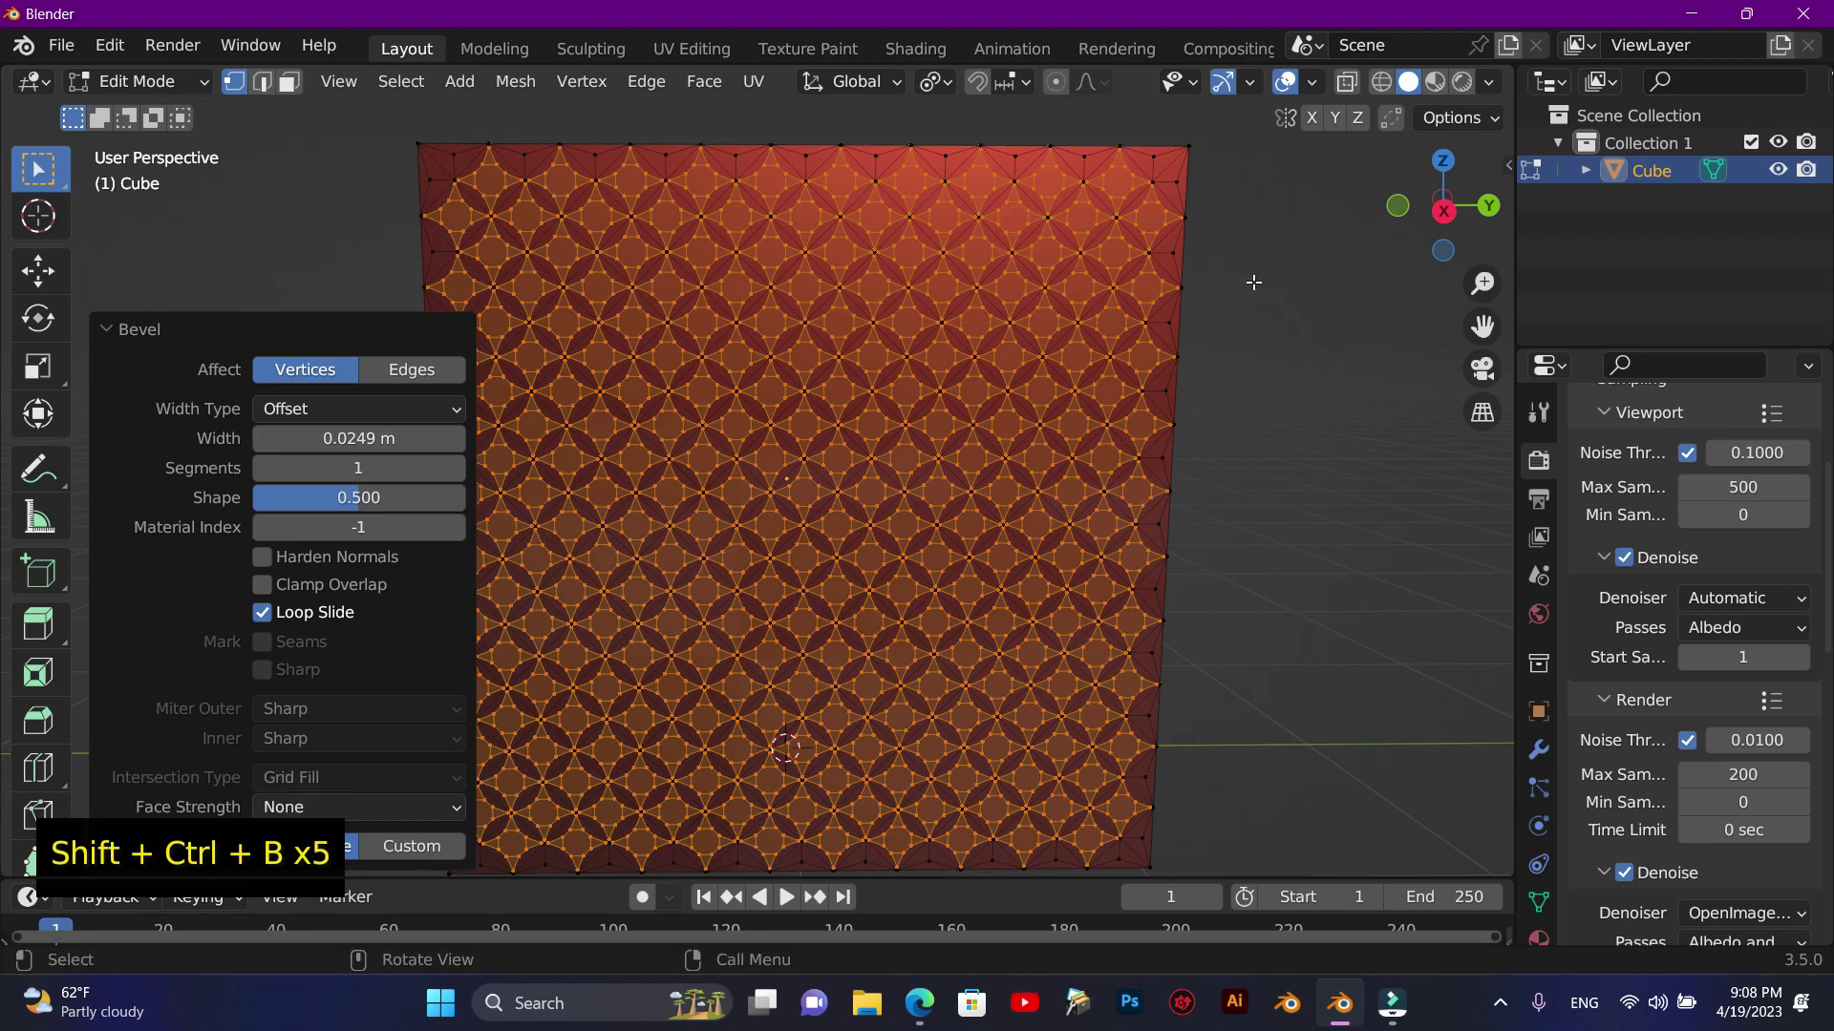
scroll(up, 3)
scroll(down, 3)
scroll(up, 3)
scroll(down, 3)
scroll(up, 3)
scroll(down, 3)
scroll(up, 3)
scroll(down, 3)
scroll(up, 3)
scroll(down, 3)
scroll(up, 3)
scroll(down, 3)
scroll(up, 3)
scroll(down, 3)
scroll(up, 3)
scroll(down, 3)
scroll(up, 3)
scroll(down, 3)
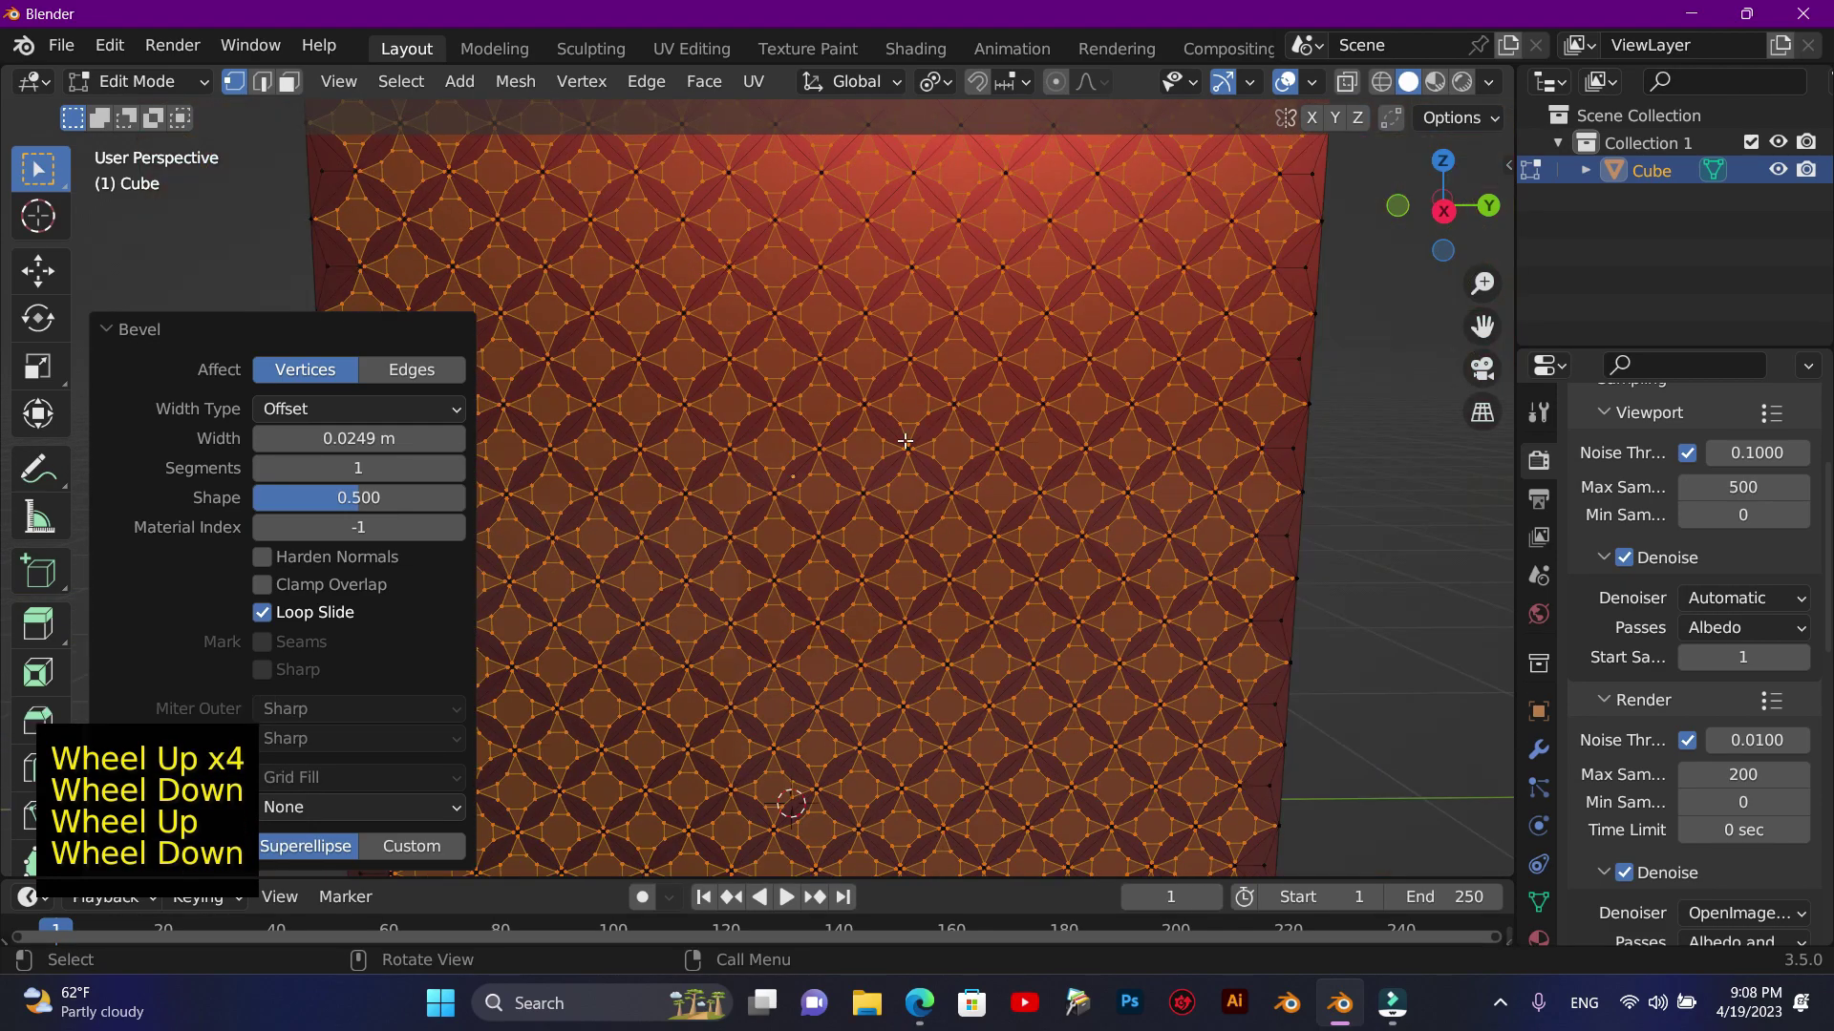
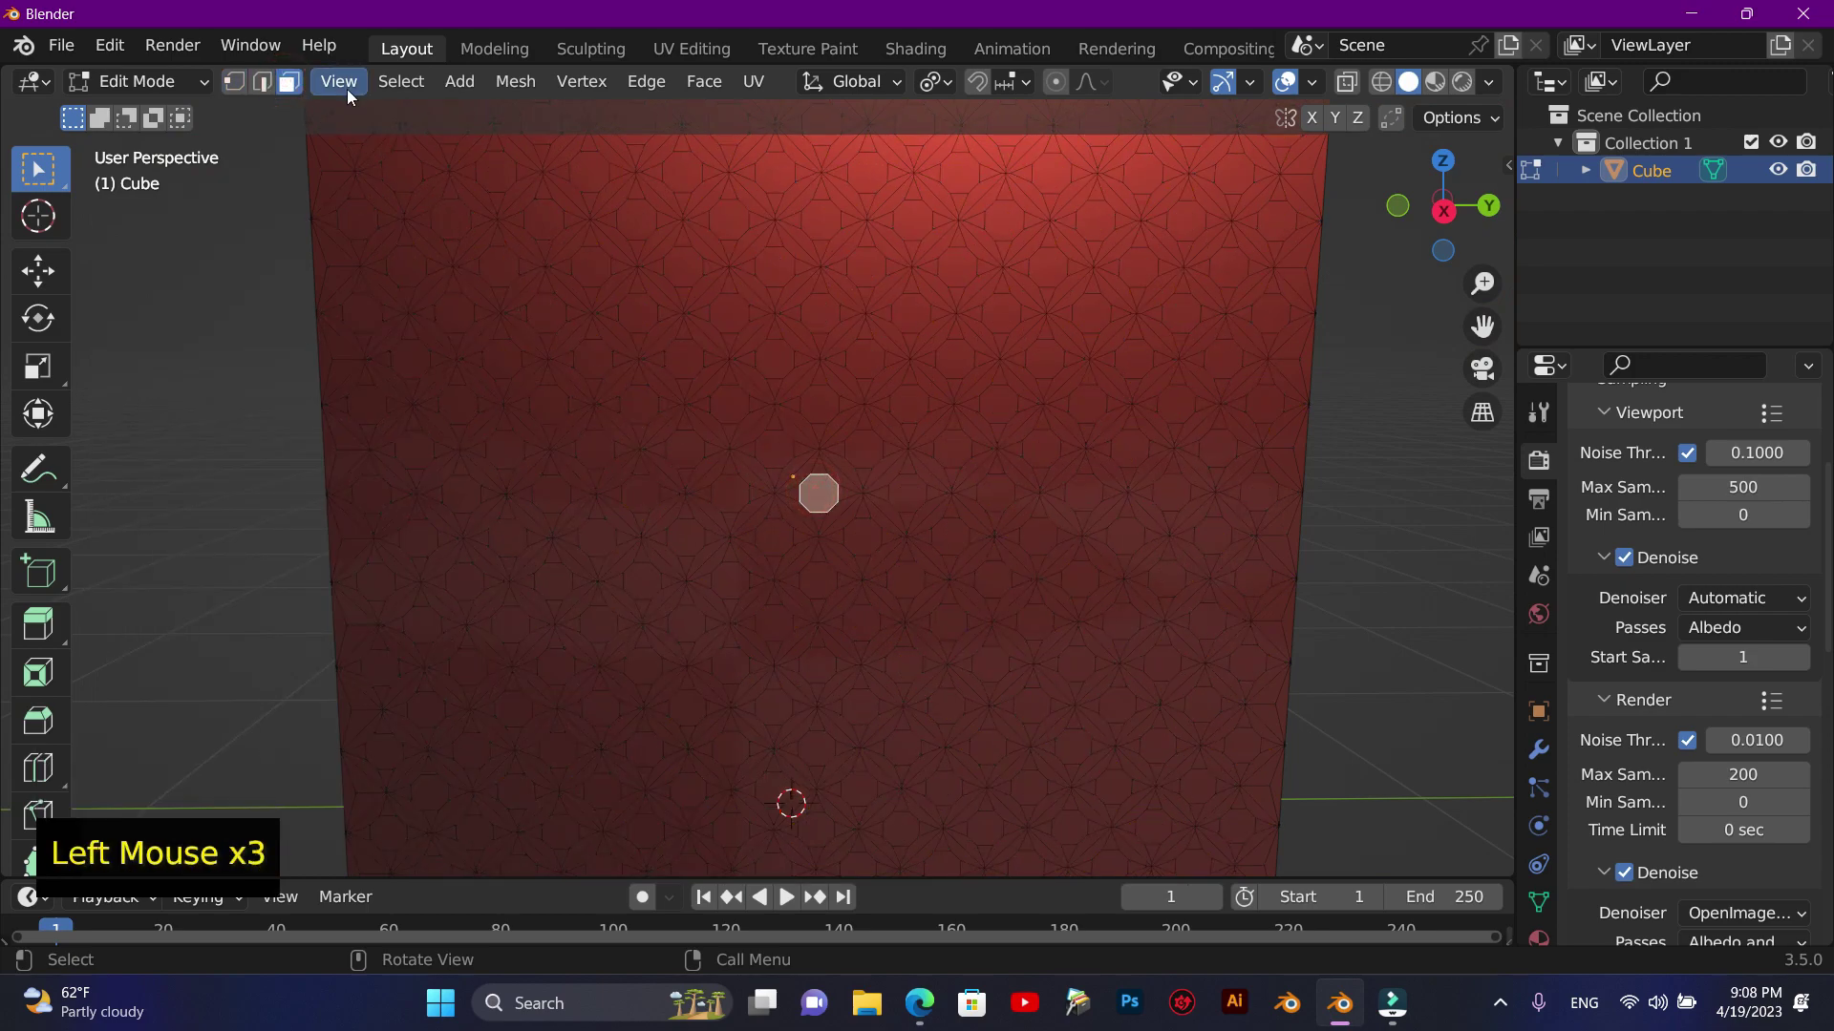
- Select all similar octagon faces across the cube and switch to vertex mode
click(351, 90)
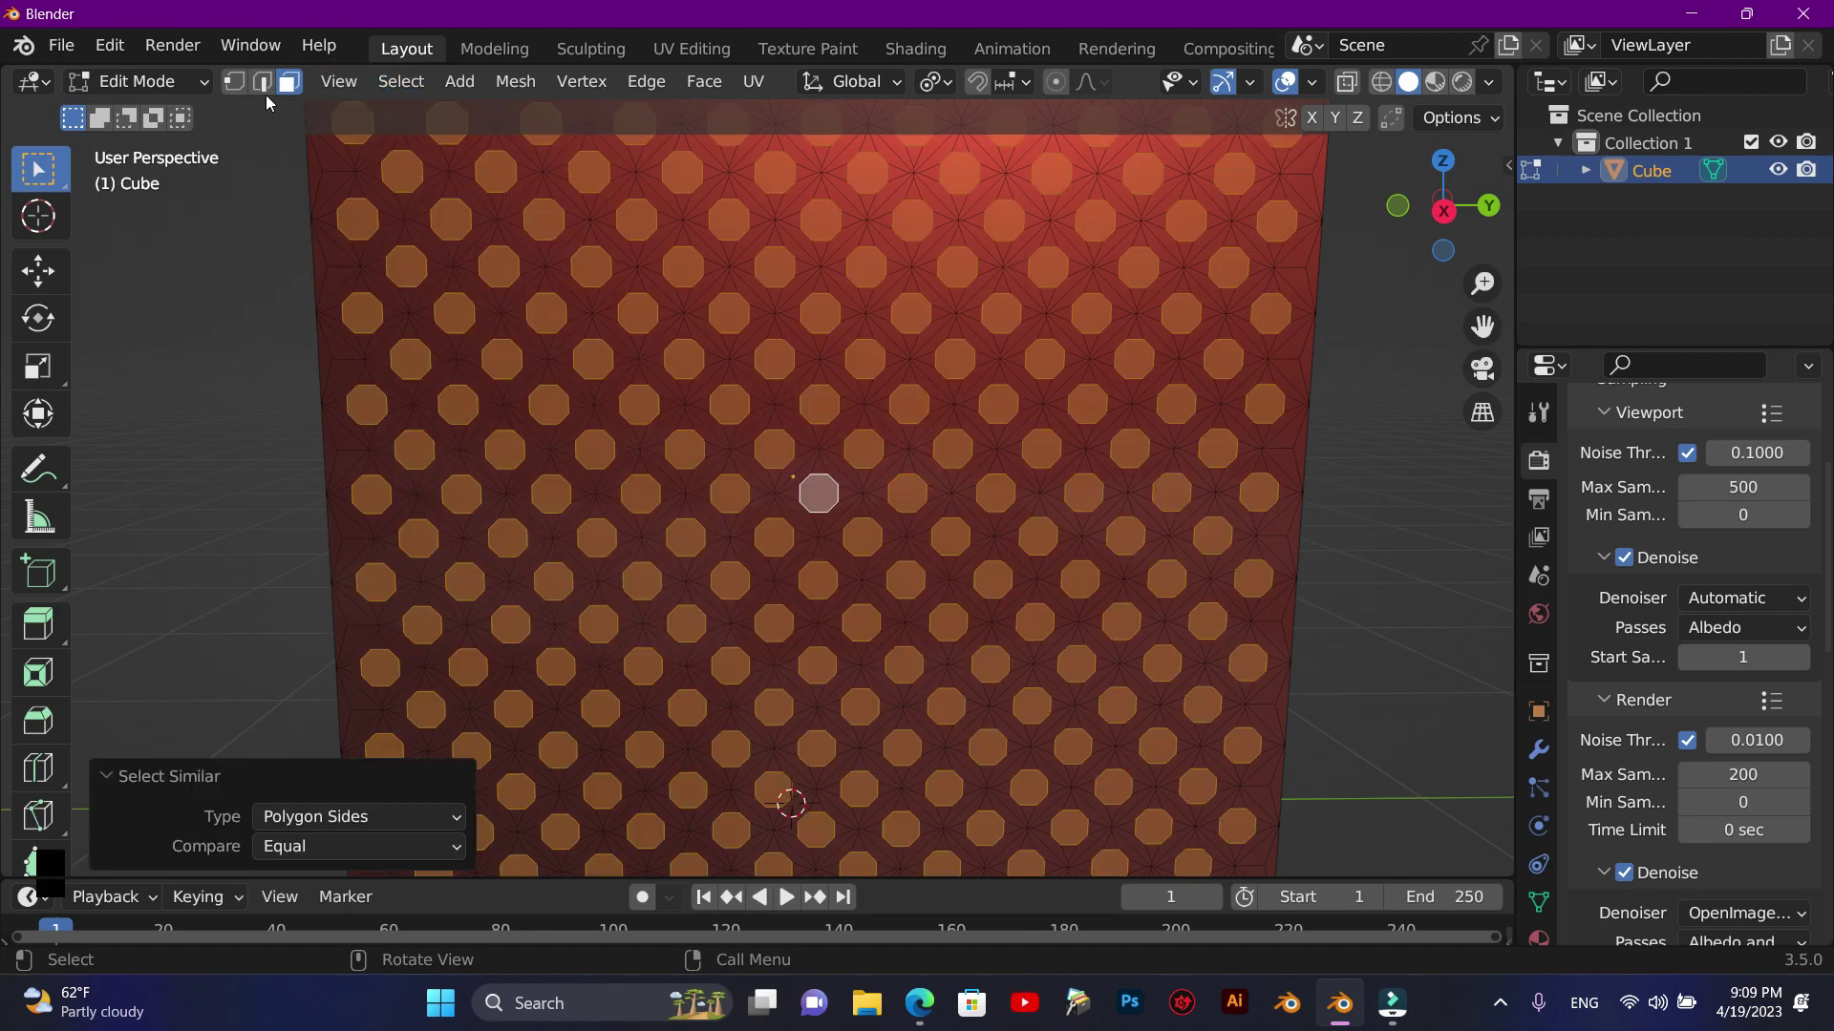
click(238, 87)
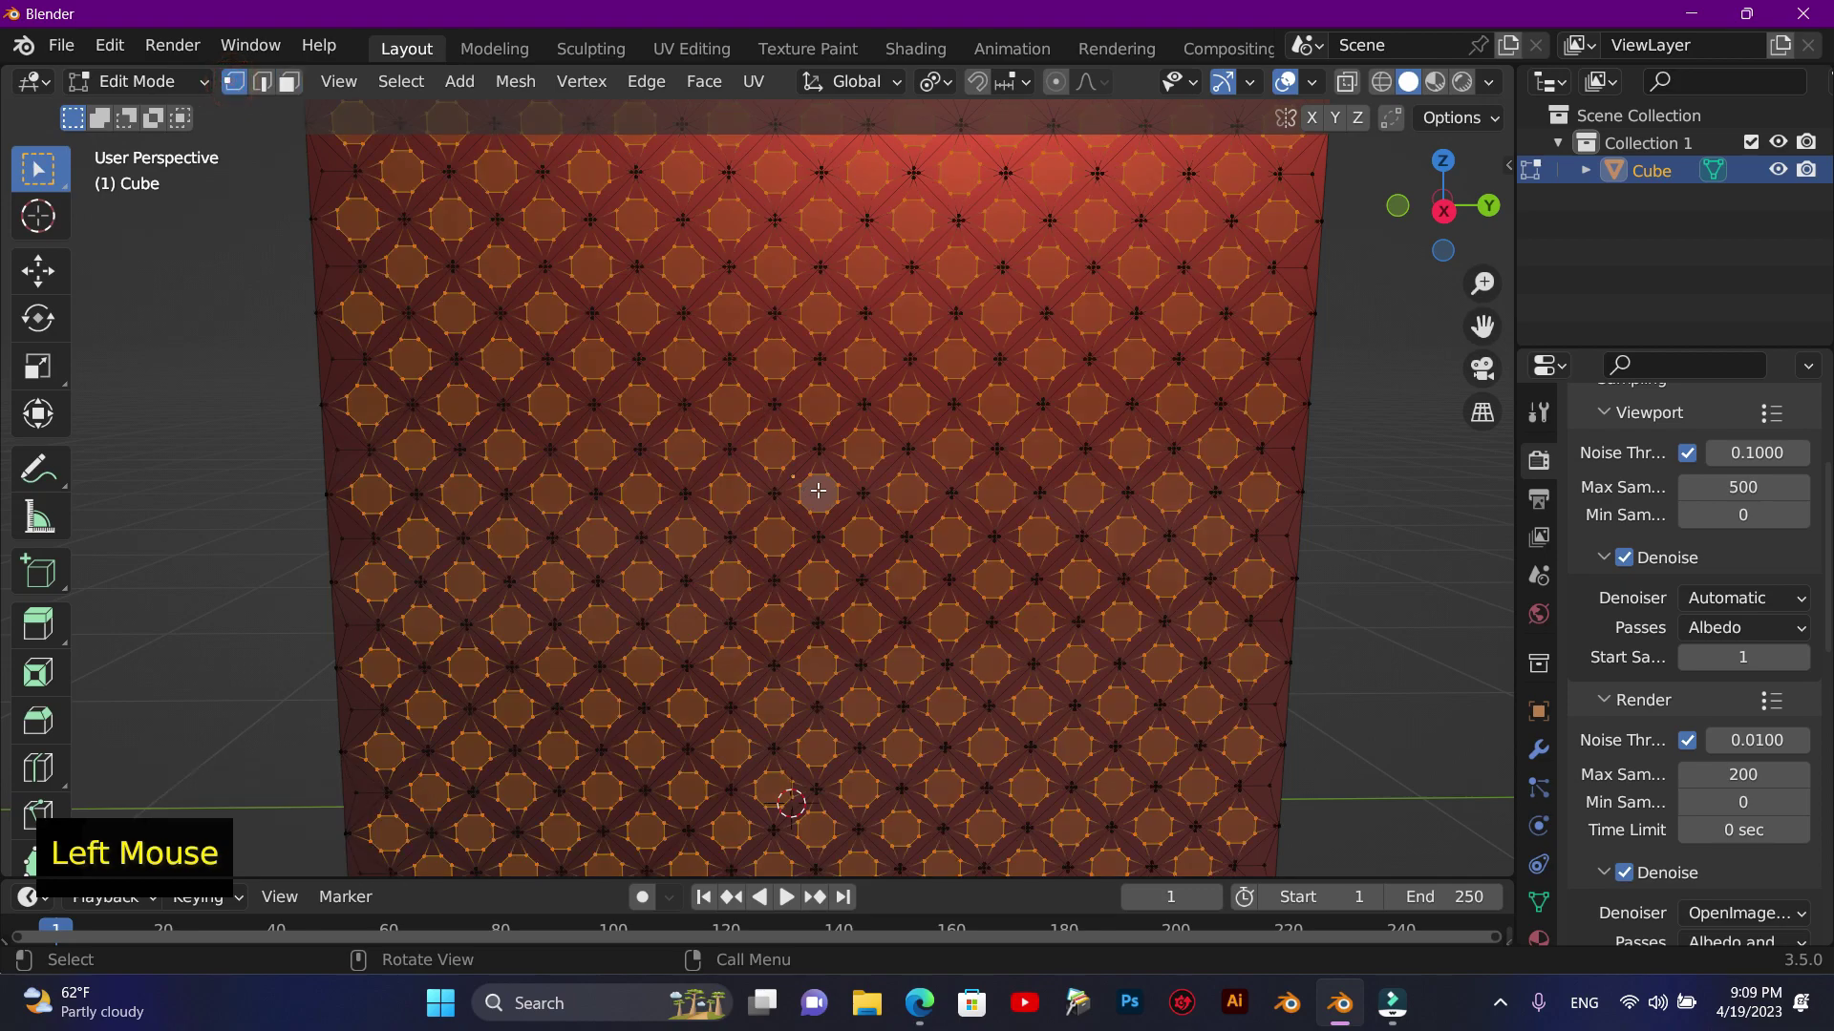
right_click(822, 497)
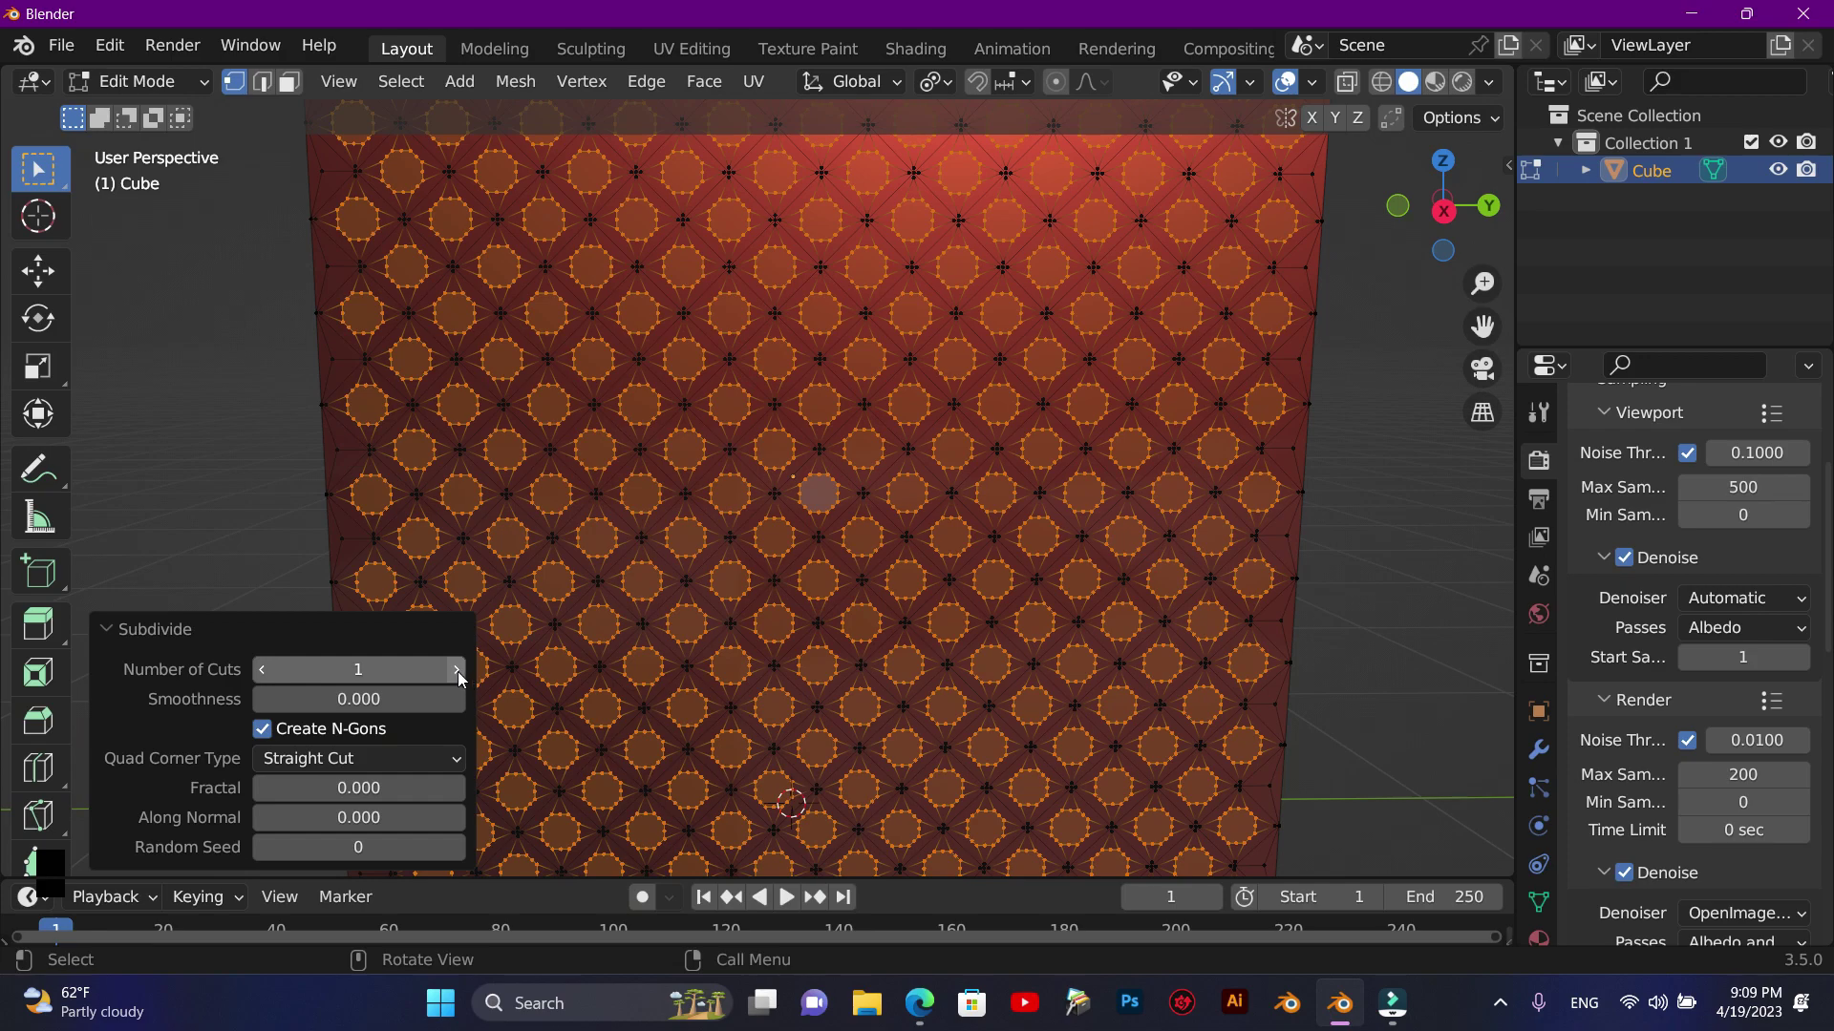
- Round the octagon outlines with LoopTools Circle and check the other sides in face mode
click(461, 678)
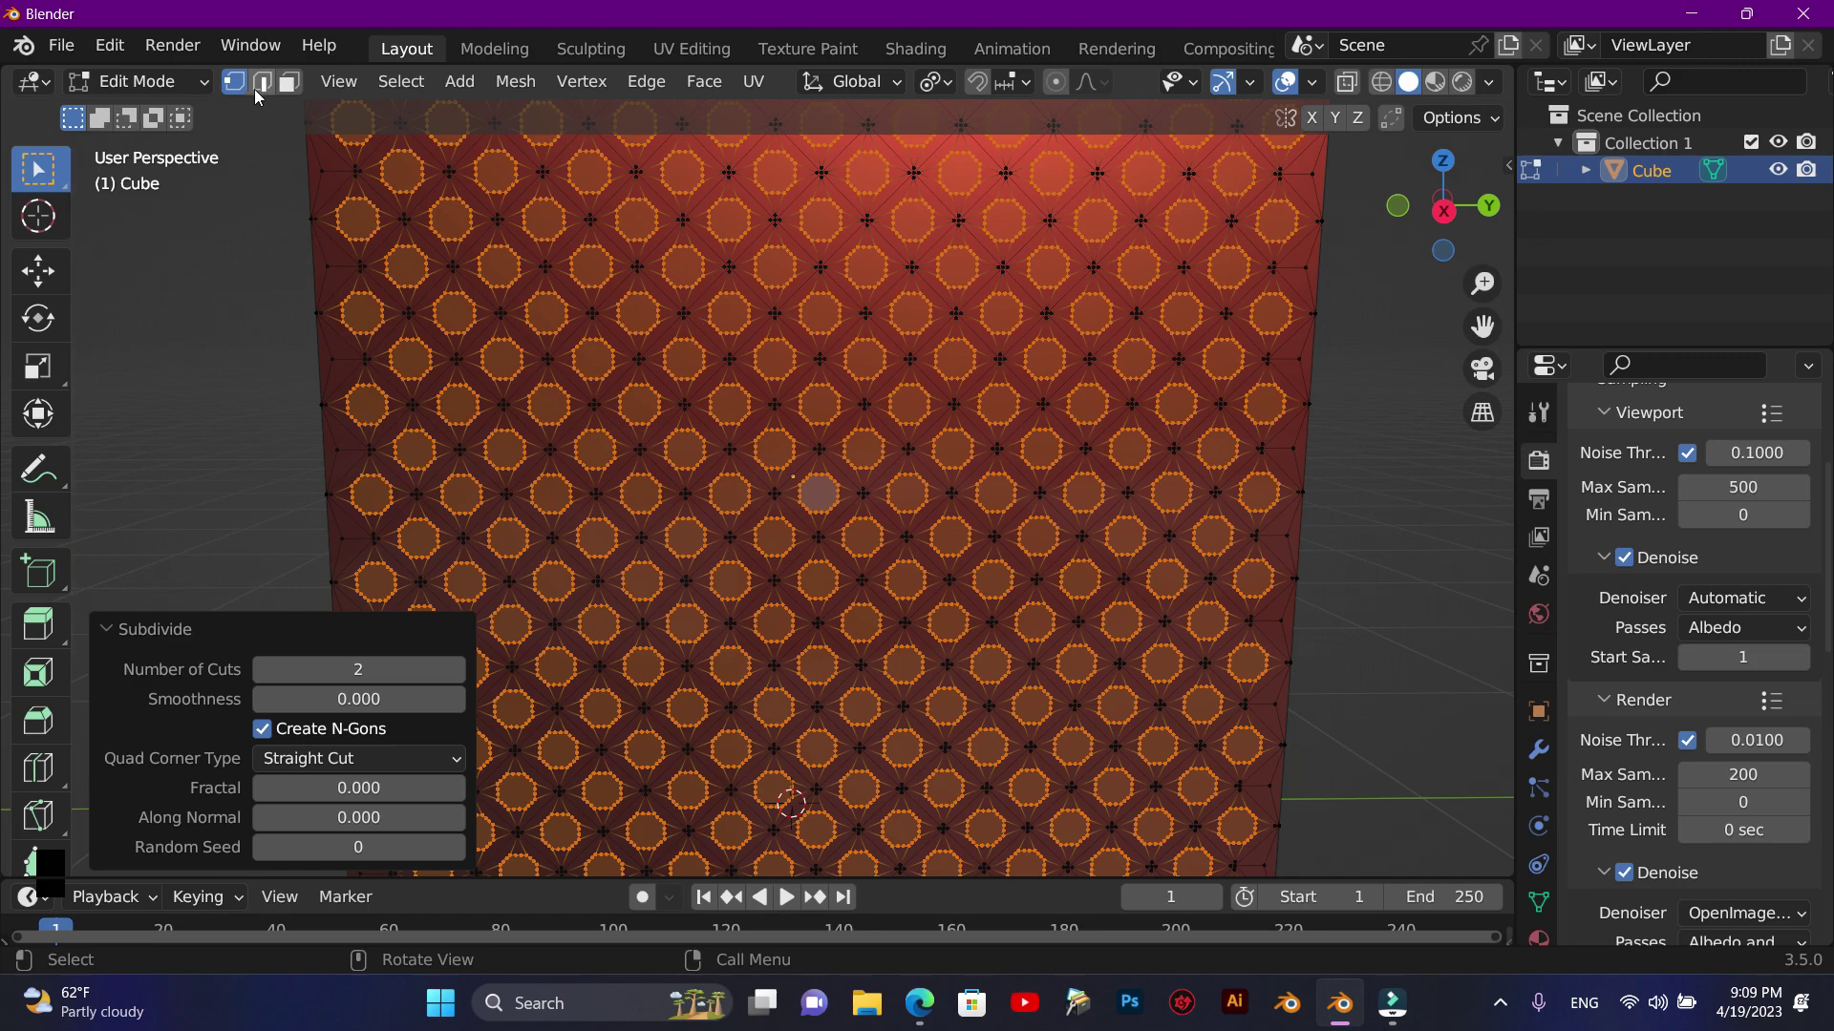
click(290, 89)
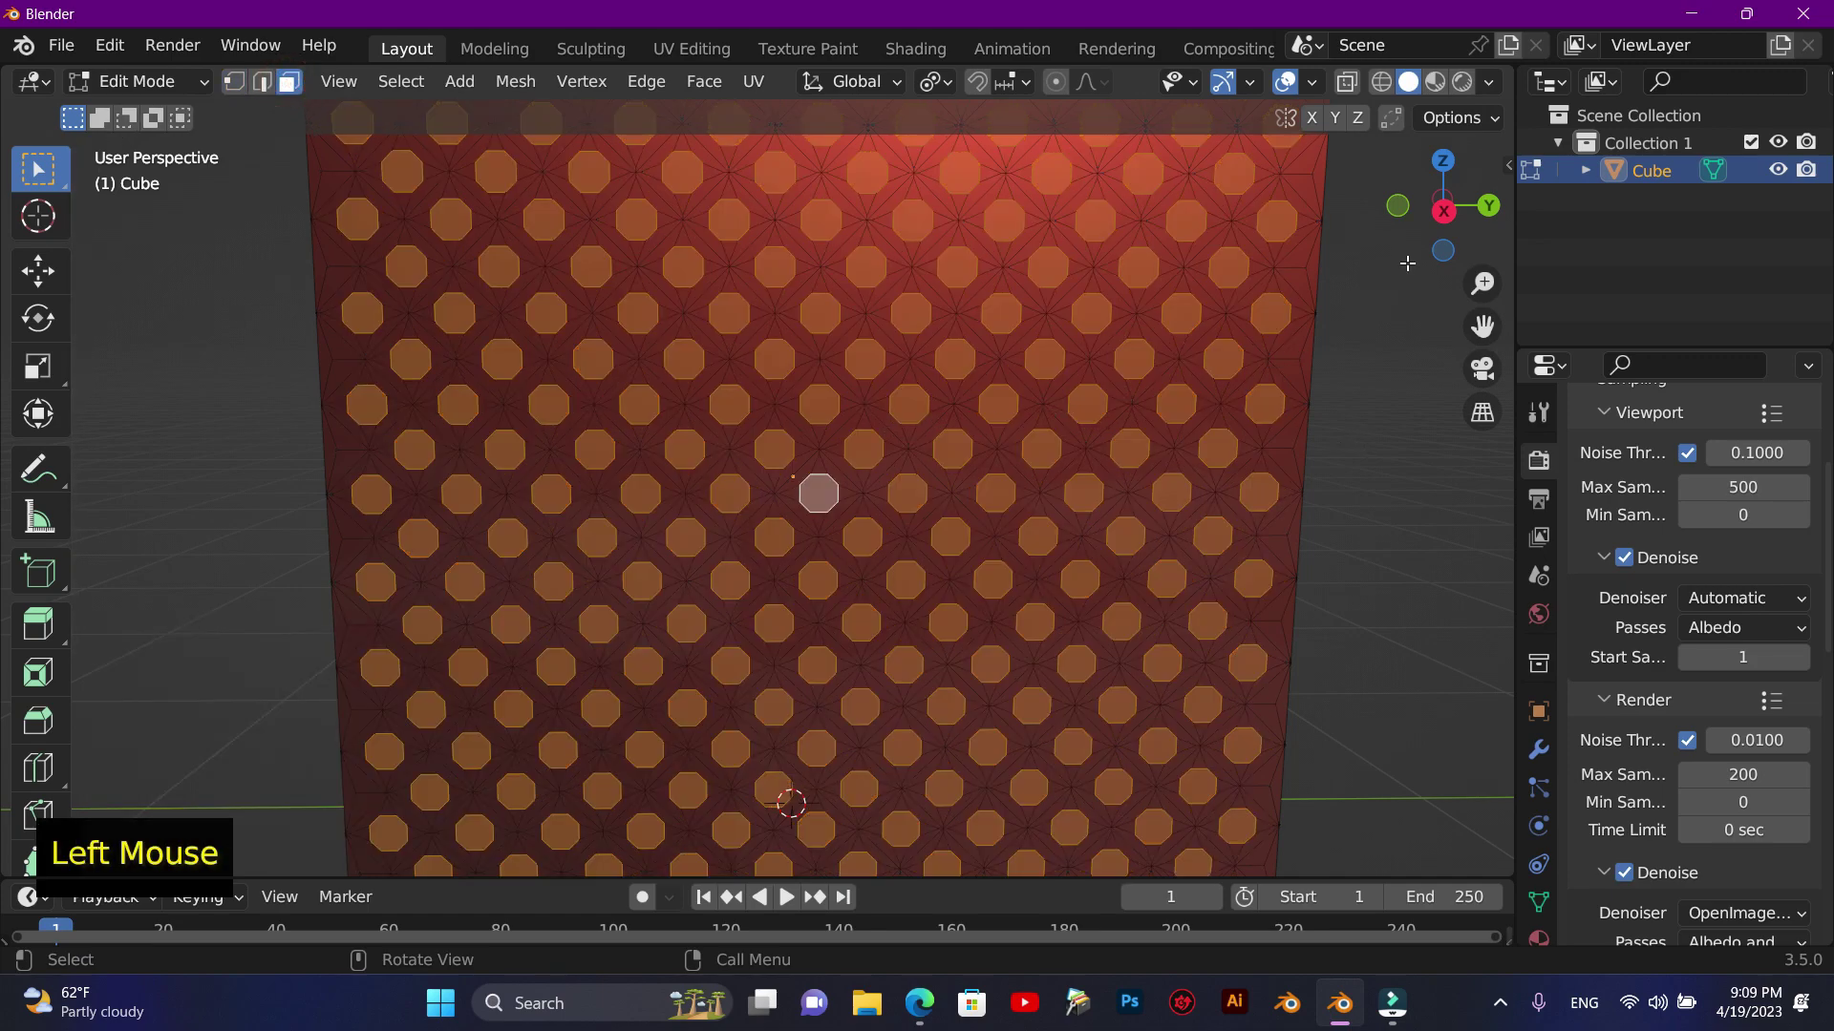
click(1493, 213)
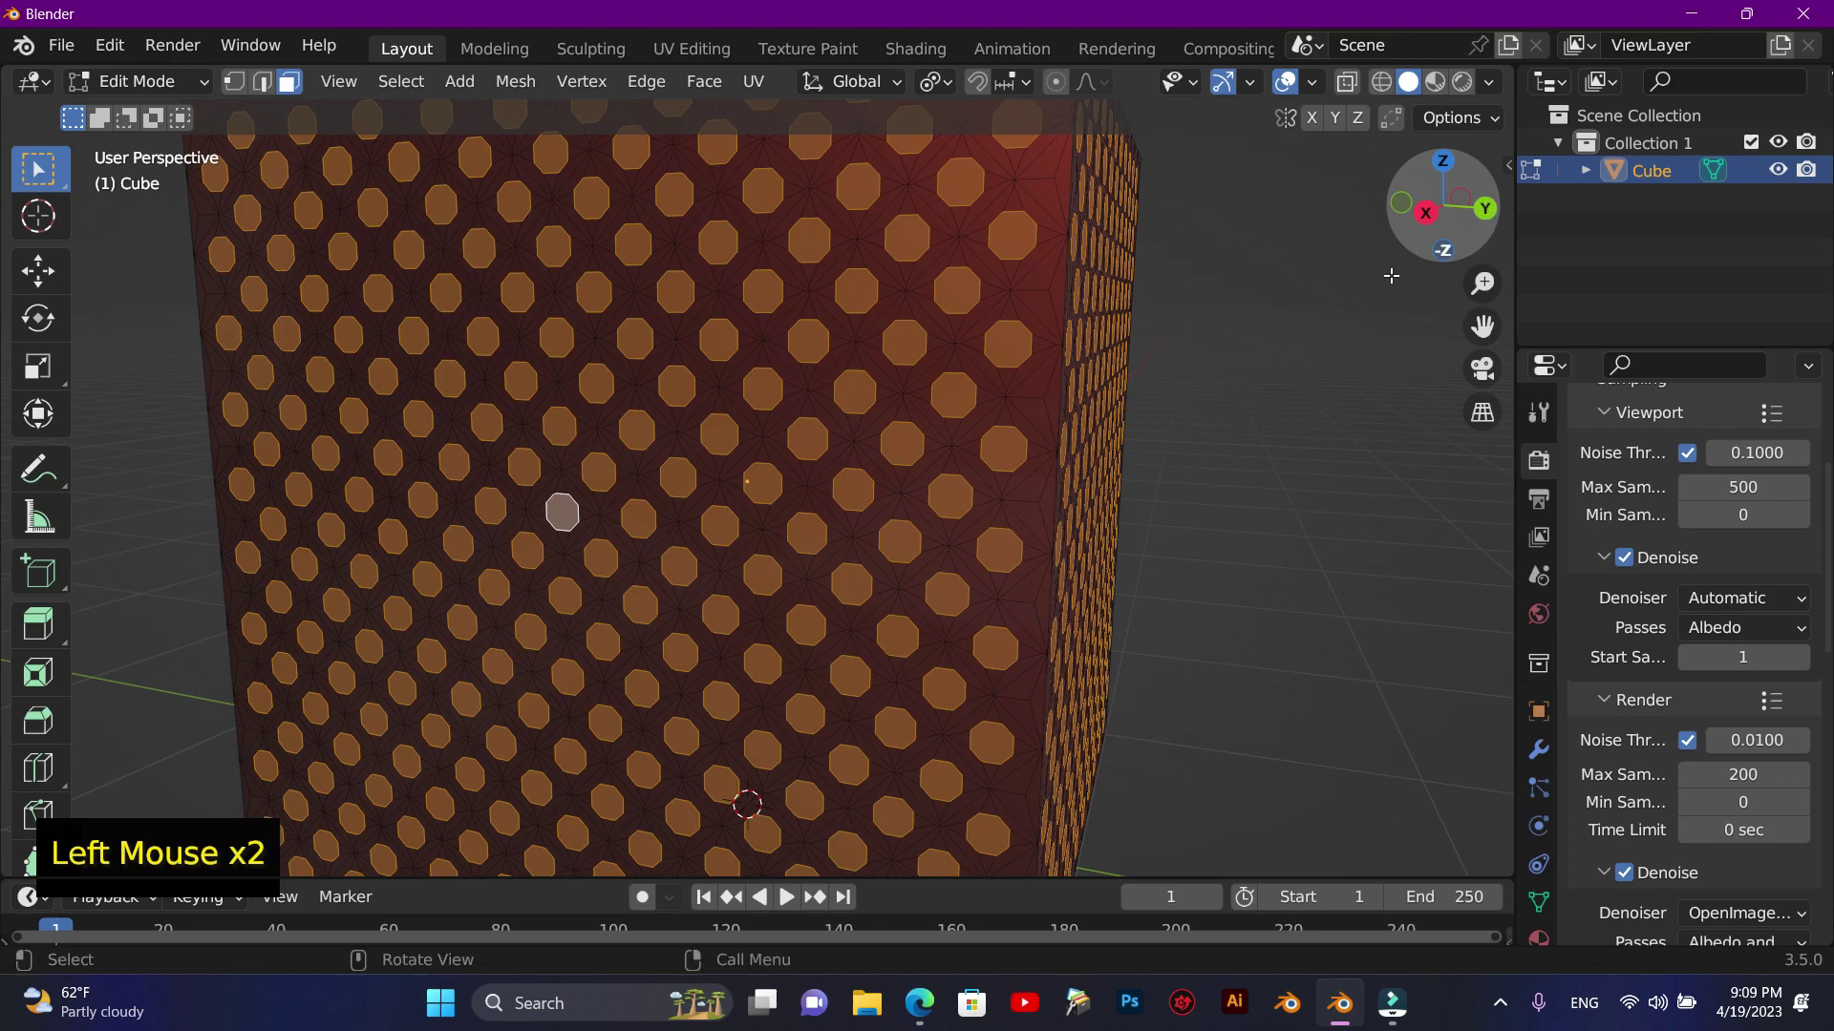
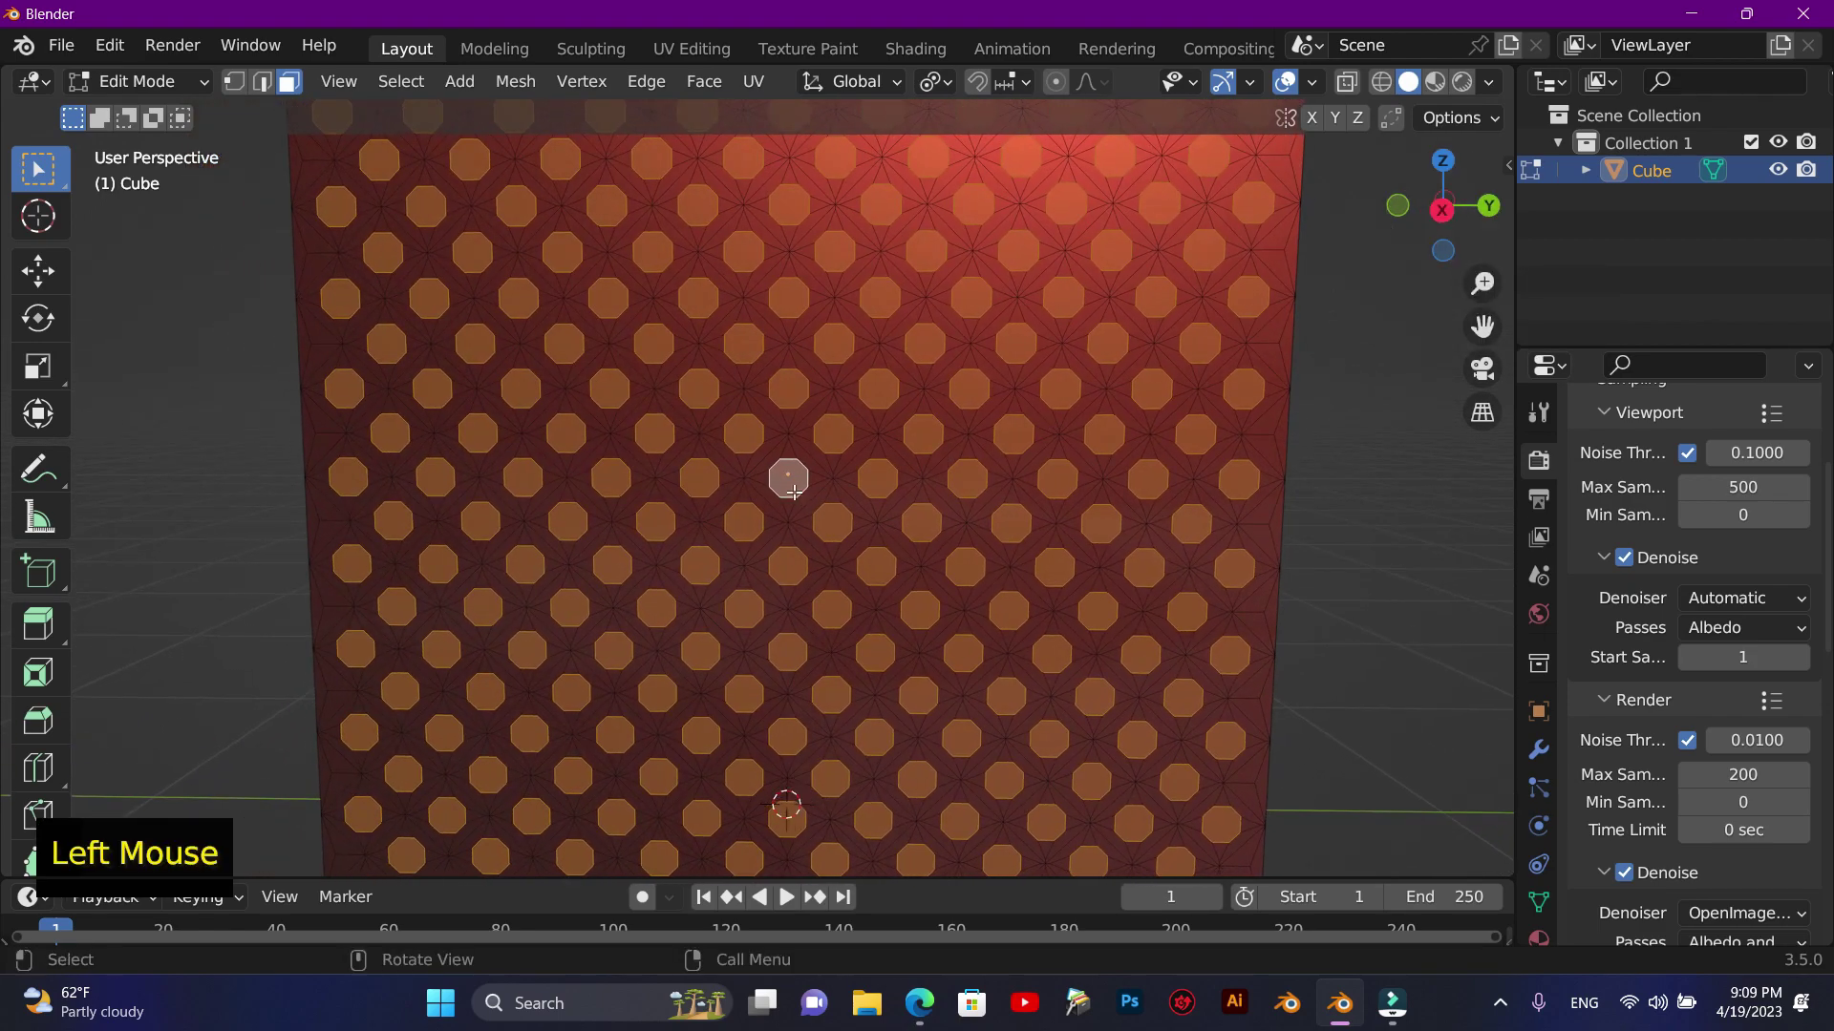
- Bring up the face options to bridge the selected holes through the cube with LoopTools
right_click(800, 490)
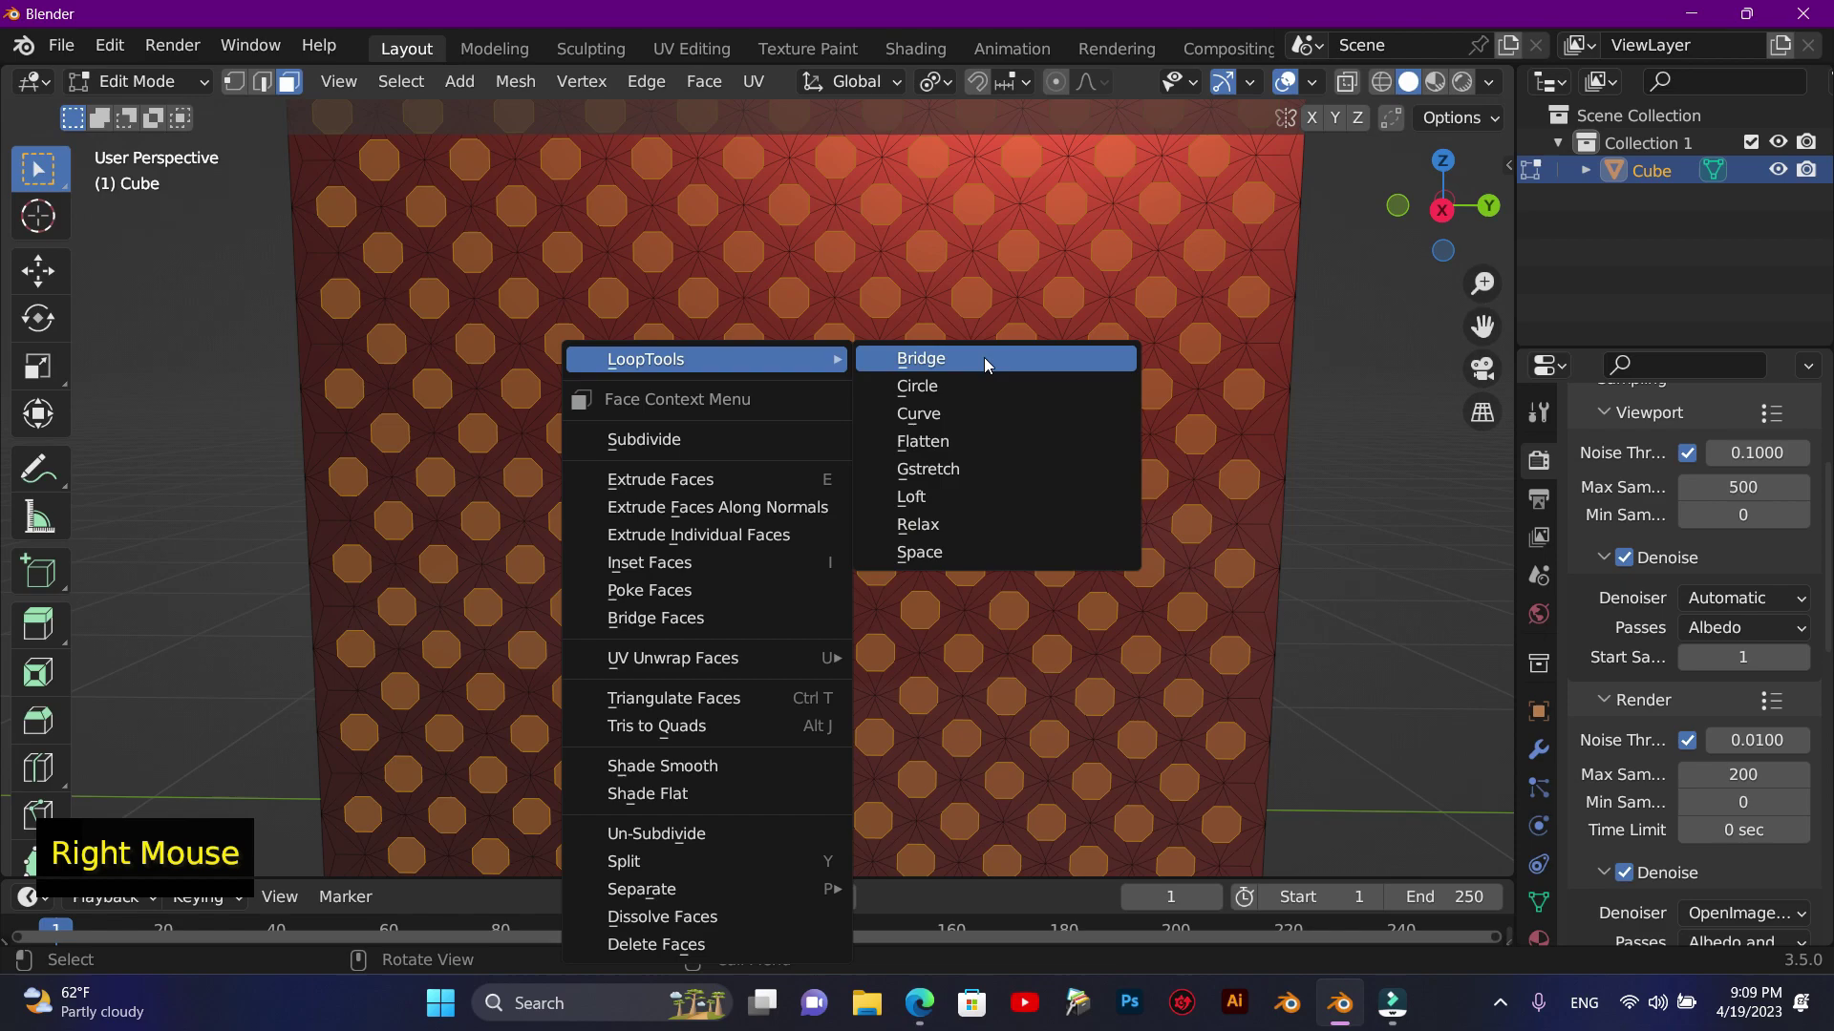
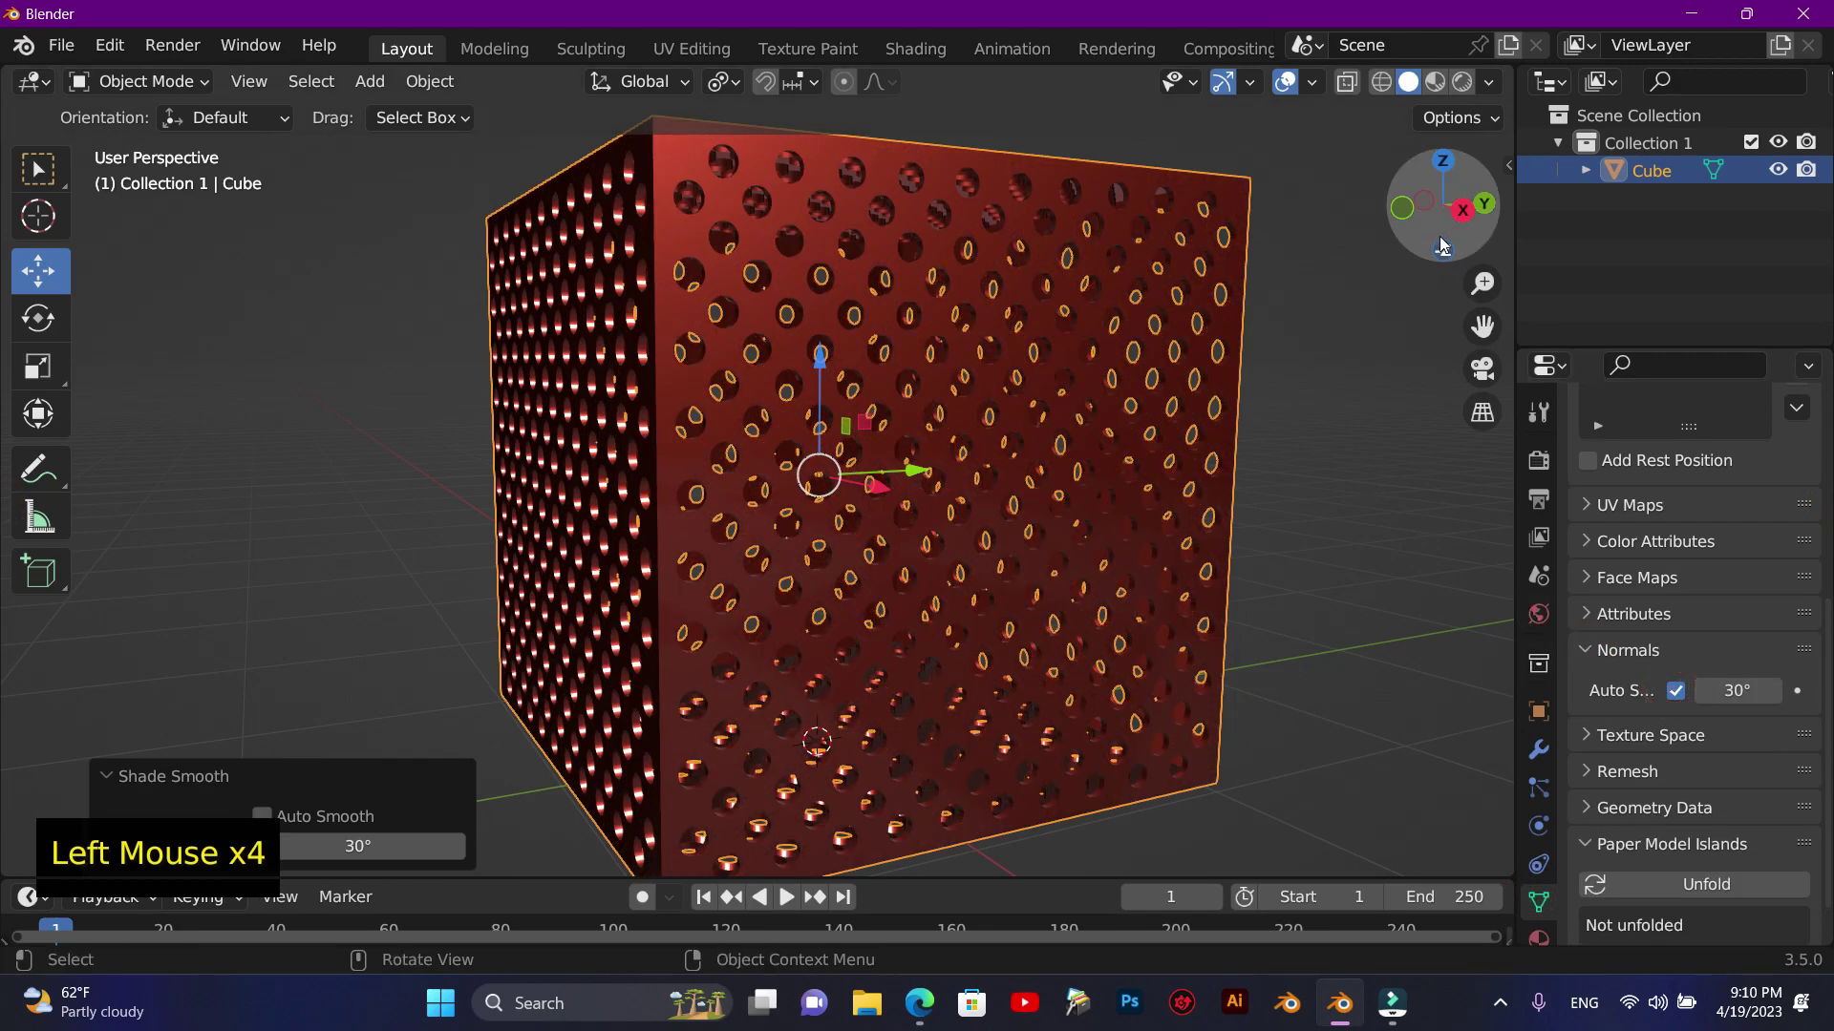
- View the perforated cube on its red backdrop planes through the camera
click(1465, 220)
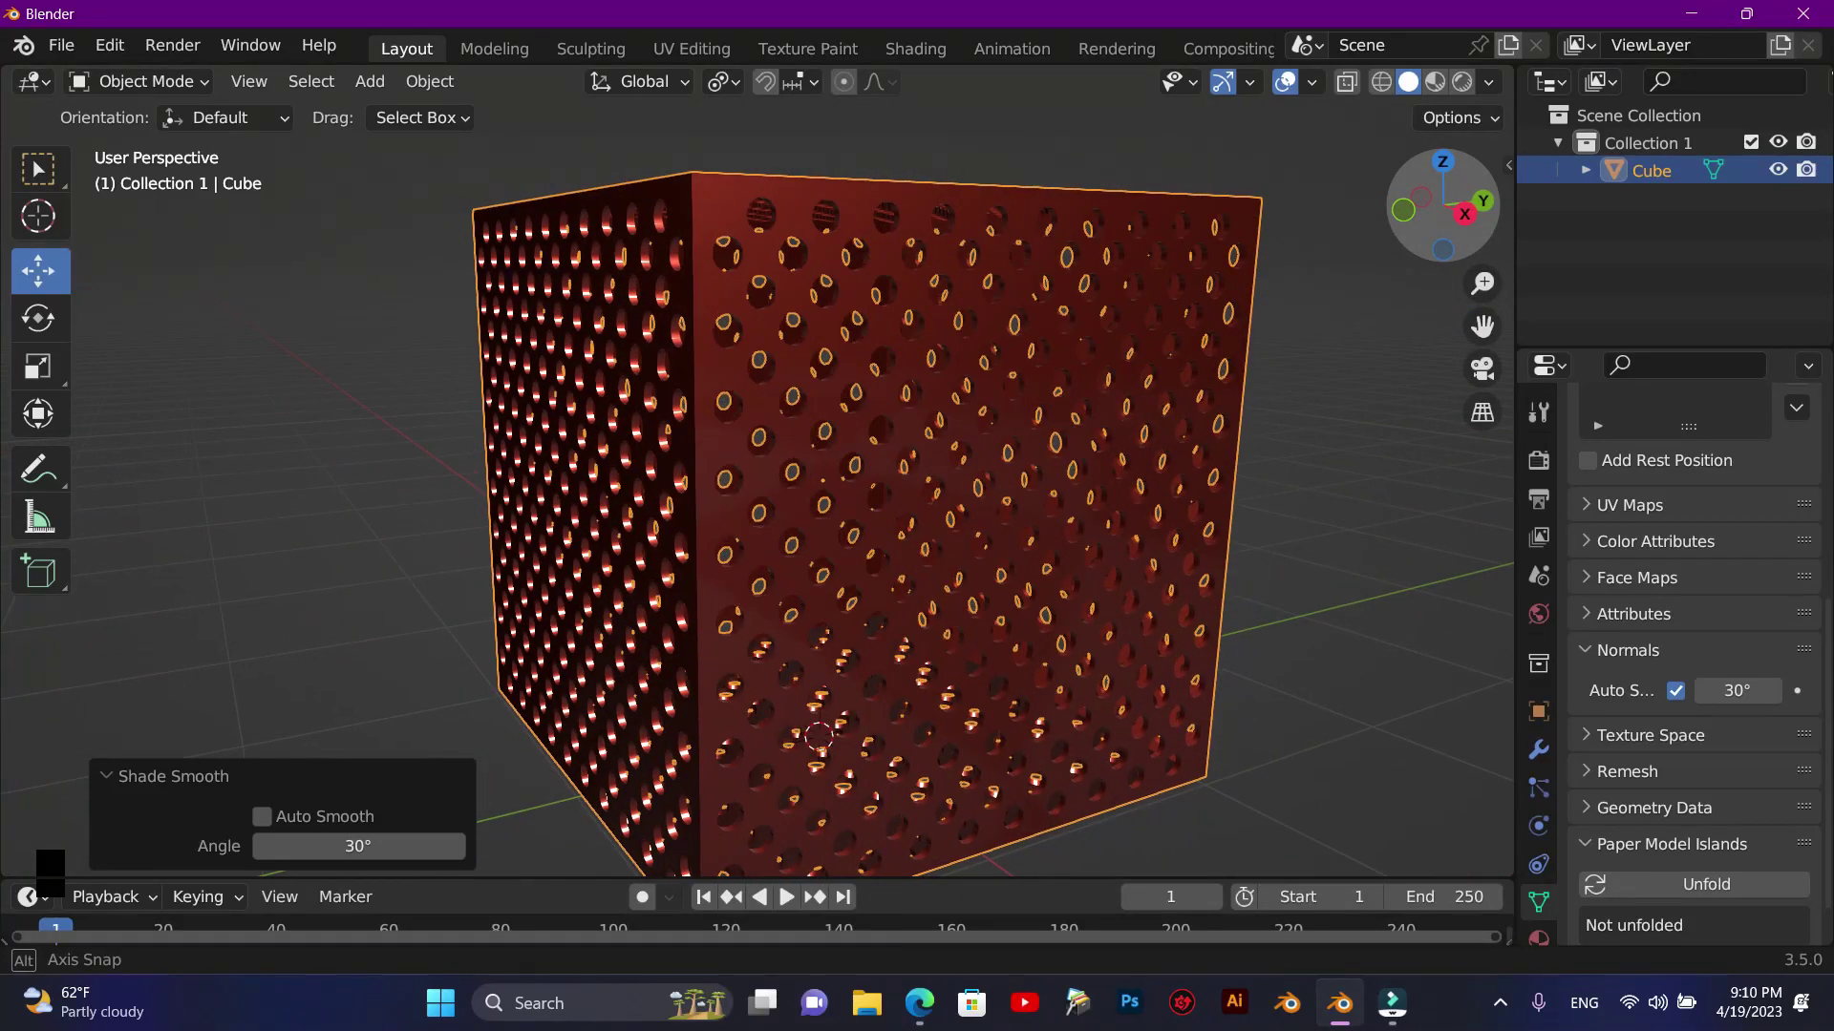
scroll(down, 3)
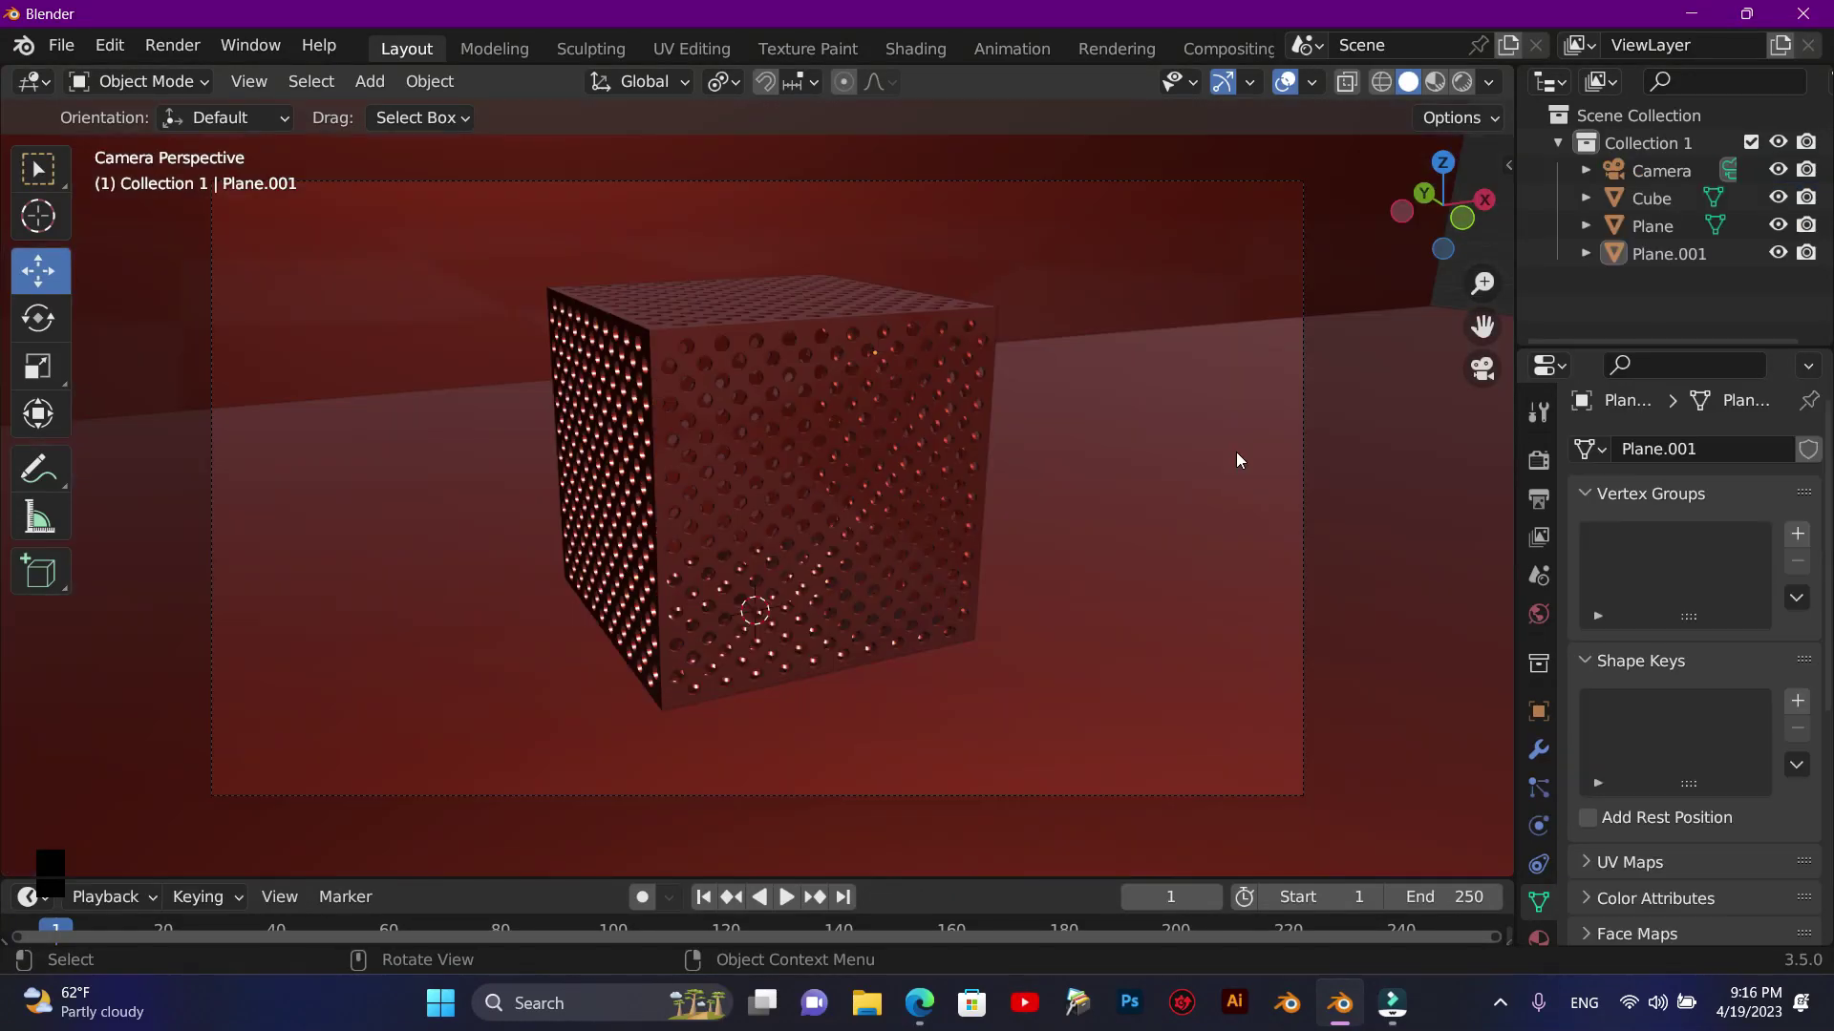
key(F10)
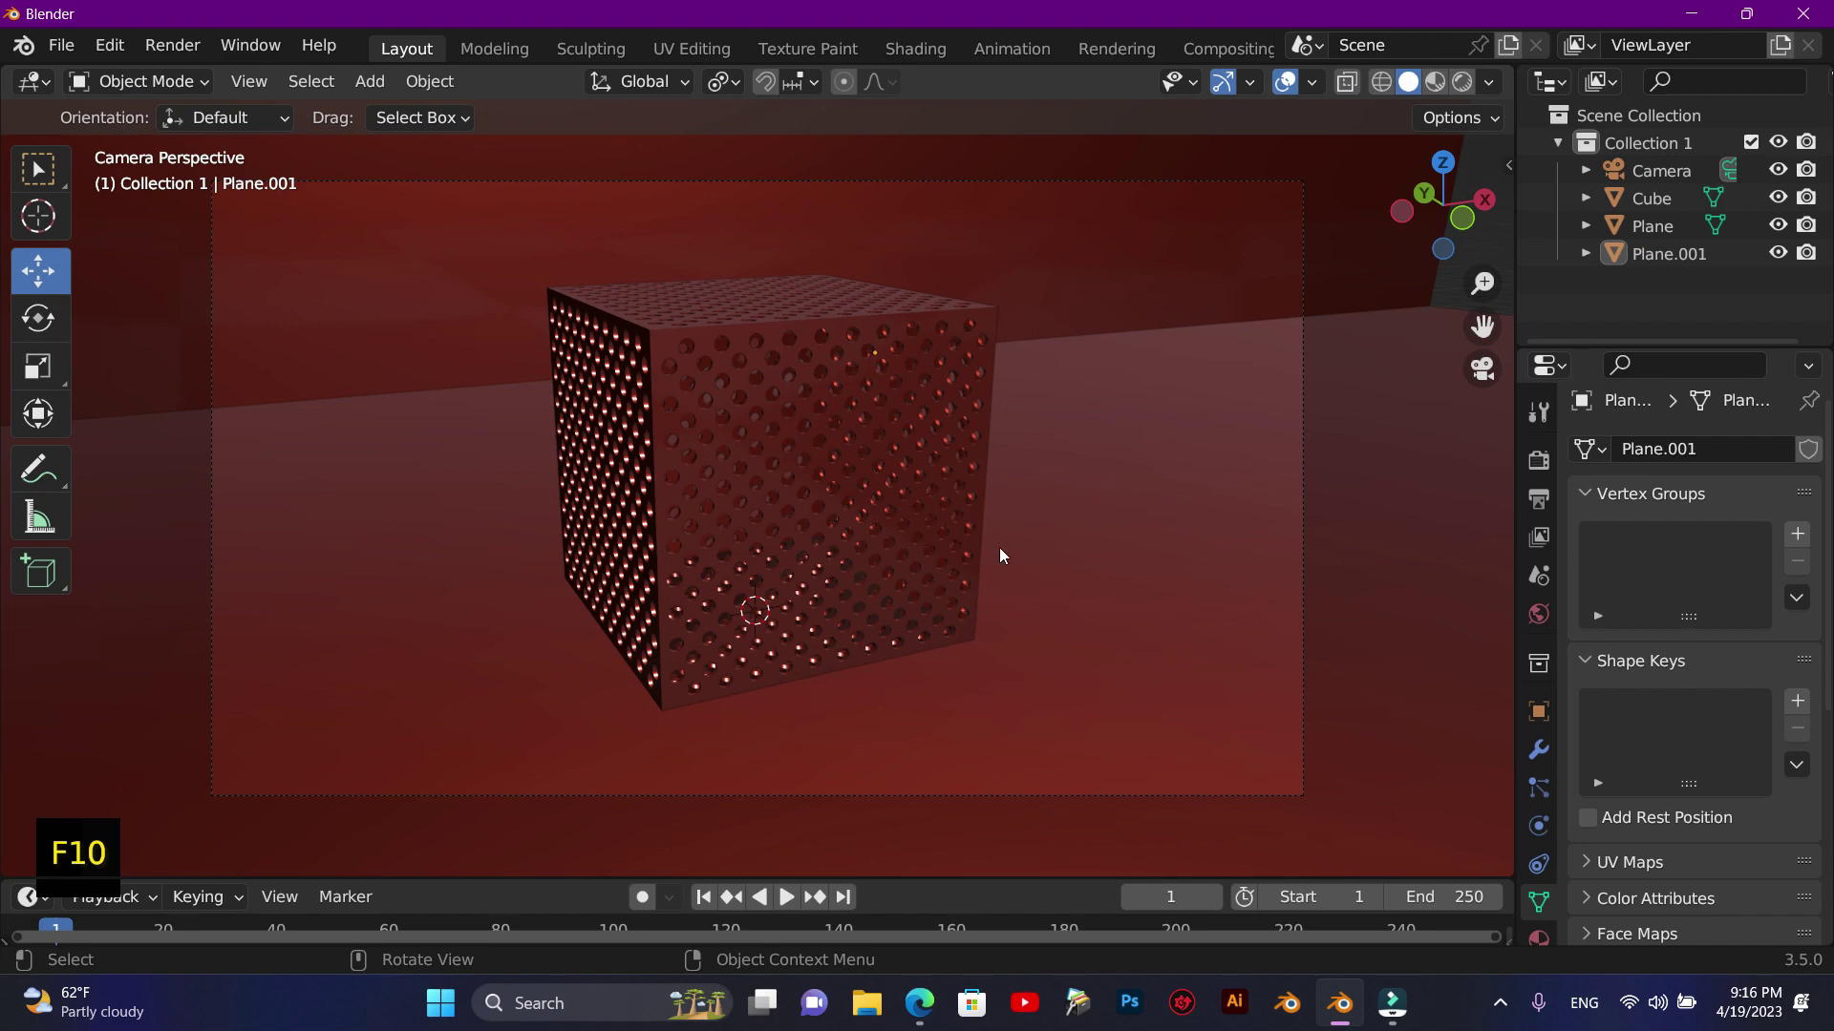
- Add a text object and replace its default word with DAMON
key(shift+a)
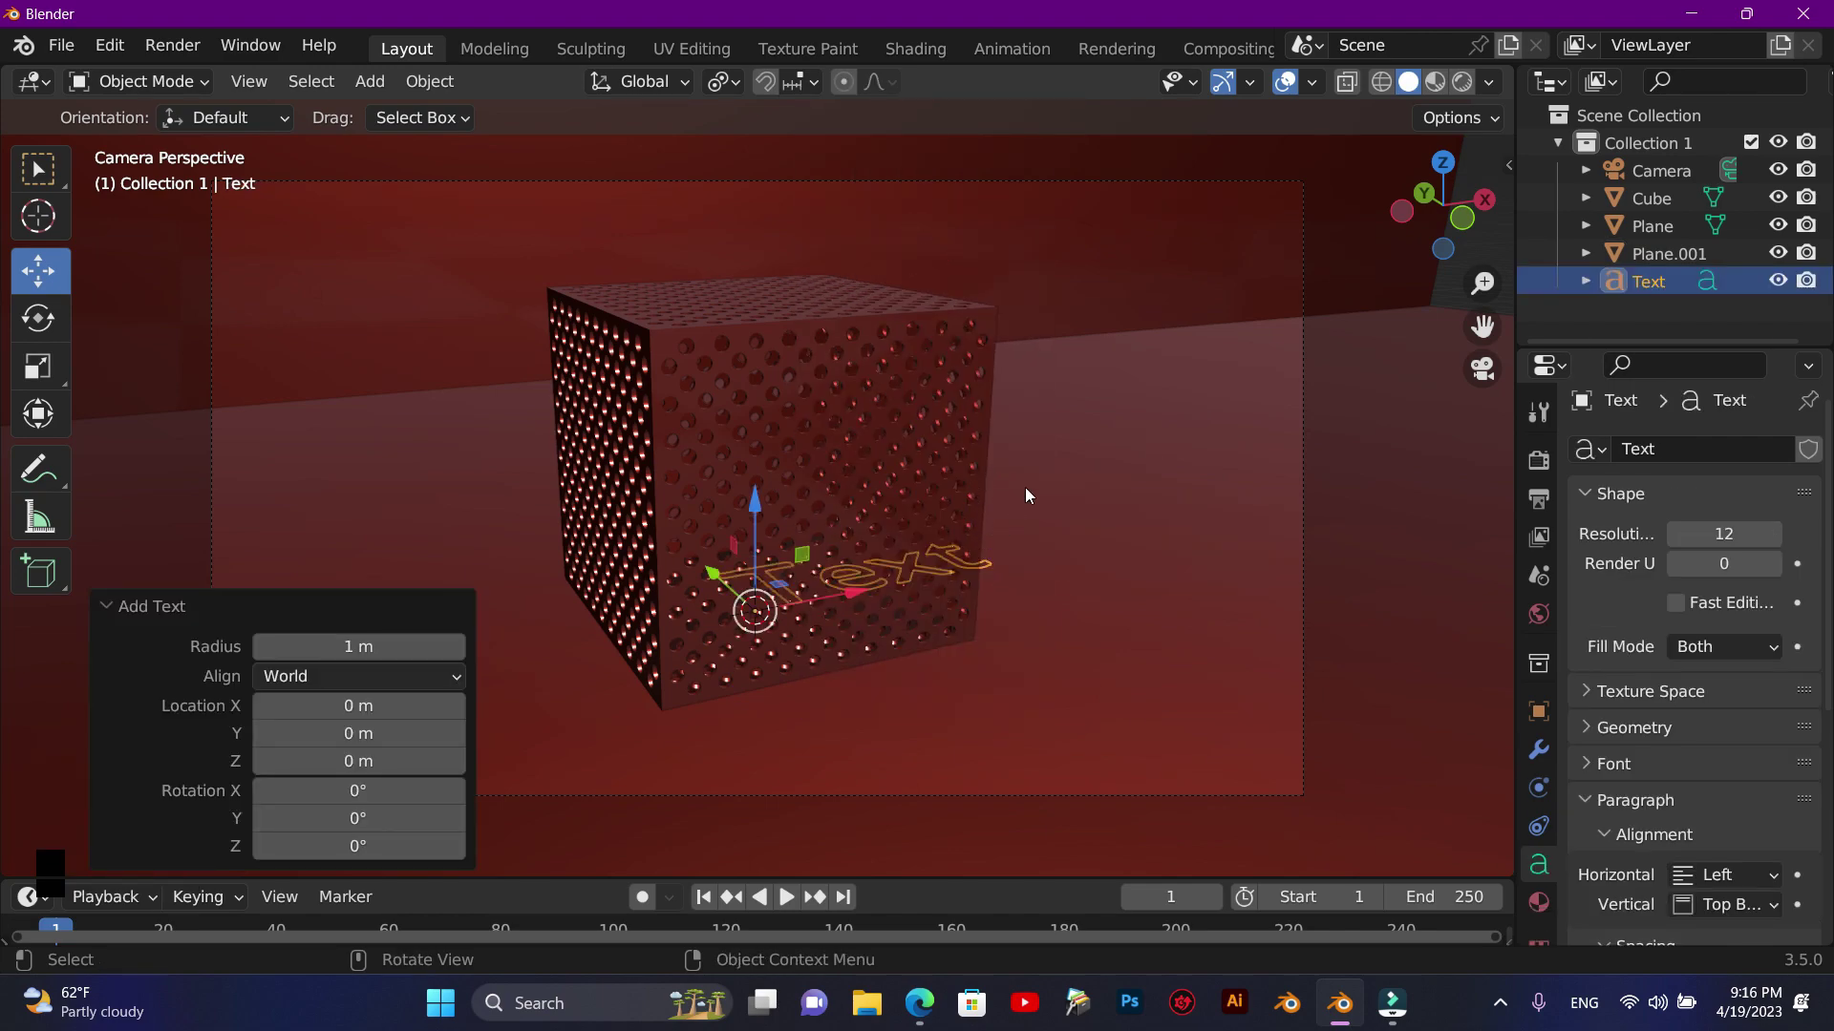
key(Tab)
key(BackSpace)
key(BackSpace)
key(BackSpace)
key(BackSpace)
key(BackSpace)
key(shift+d)
key(shift+a)
key(shift+m)
key(shift+o)
key(shift+n)
- Stand the DAMON text upright with a 90° X rotation and place it left of the cube
key(Tab)
key(r)
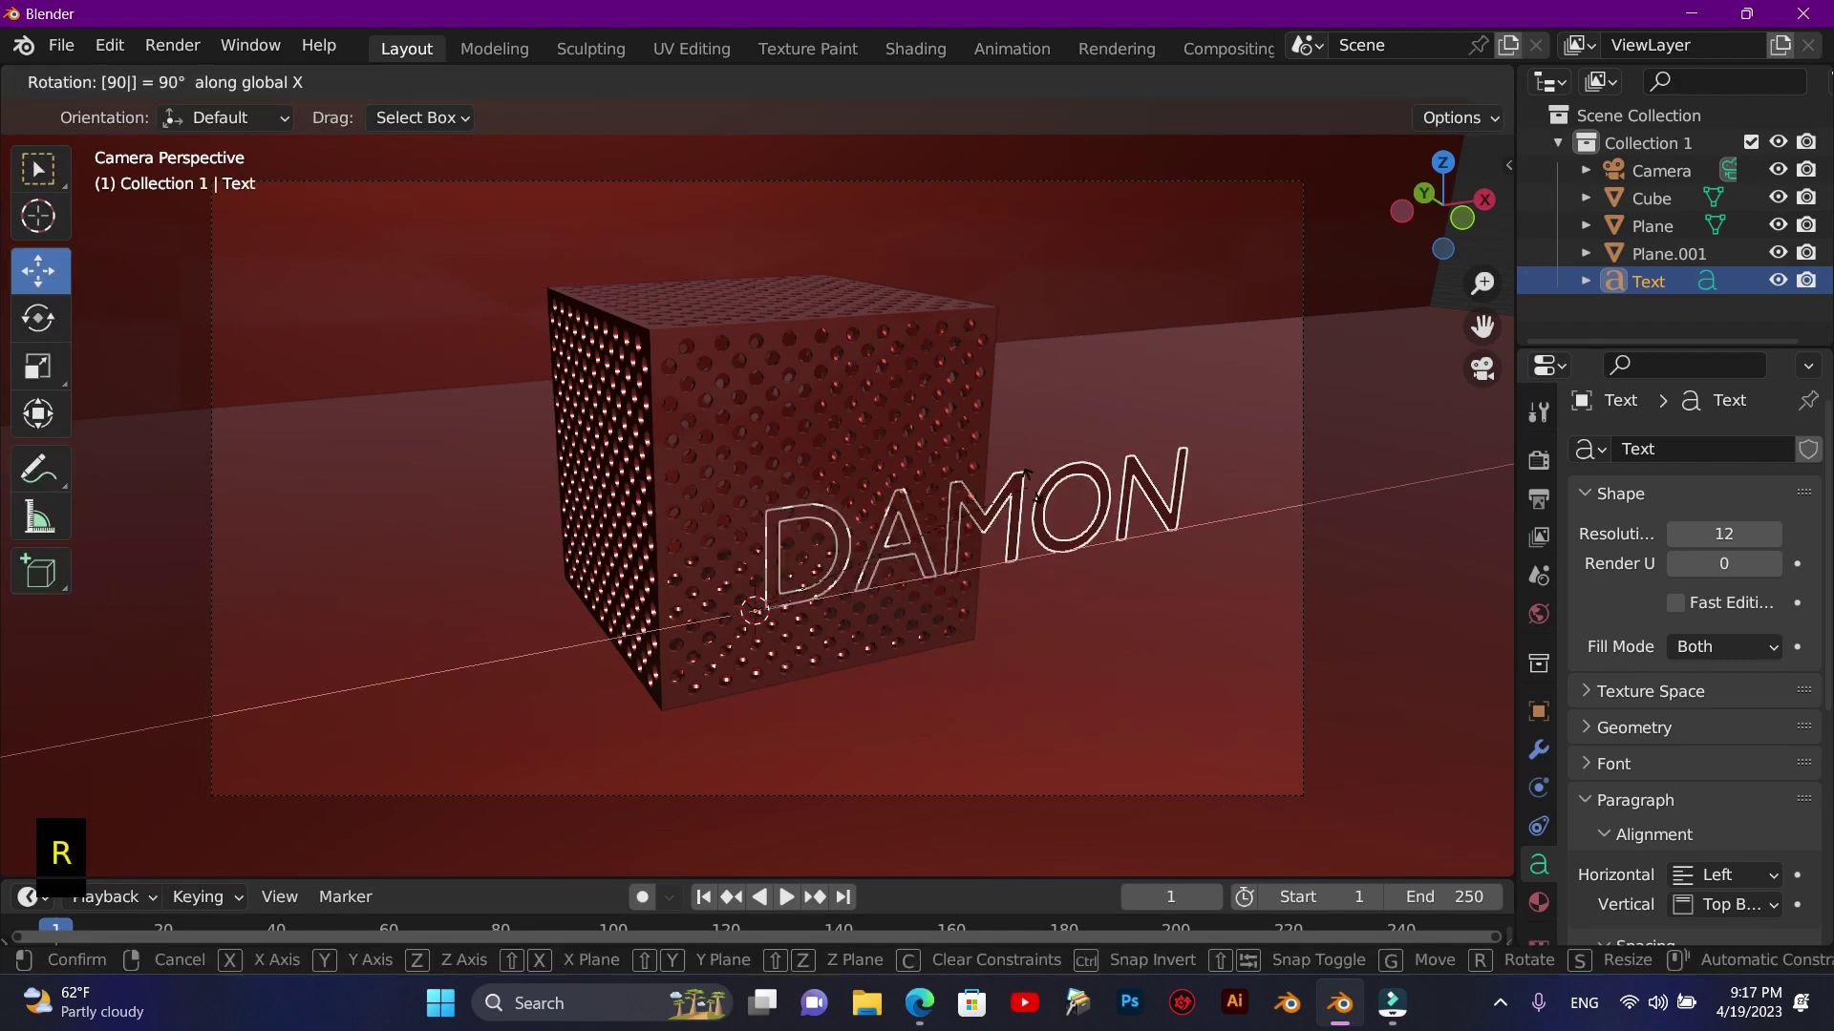
click(848, 591)
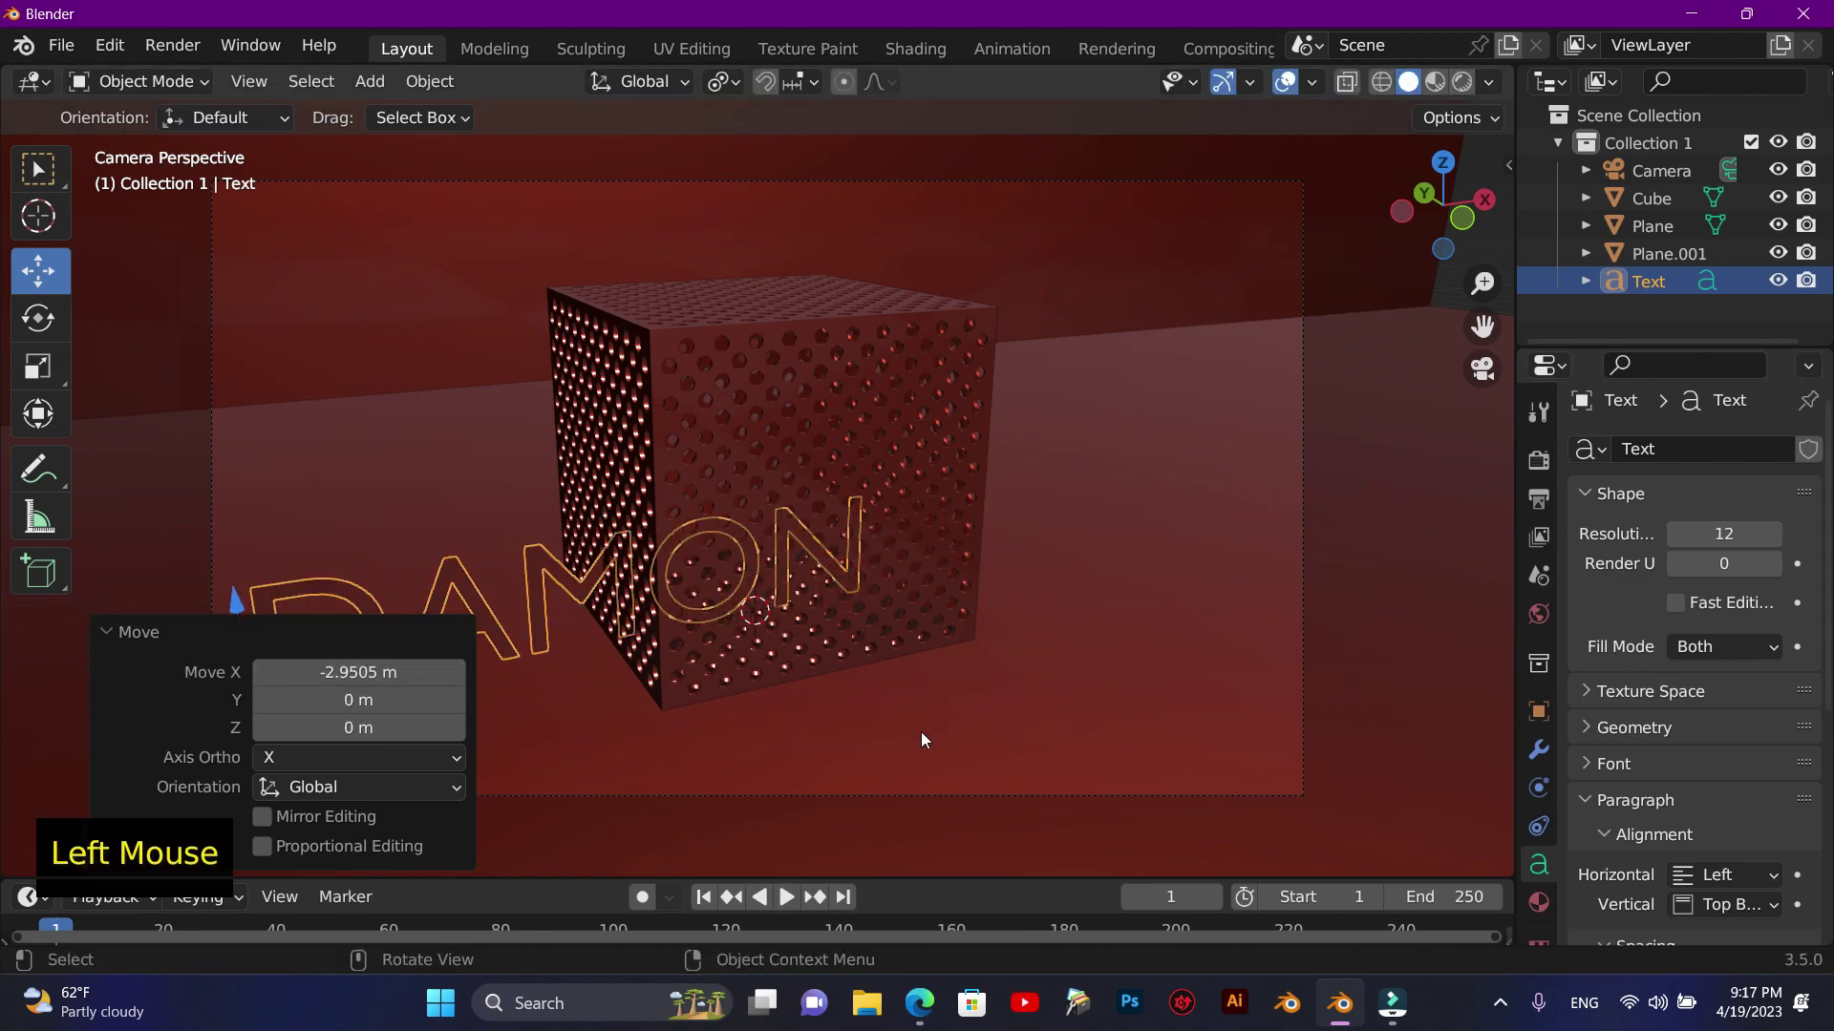
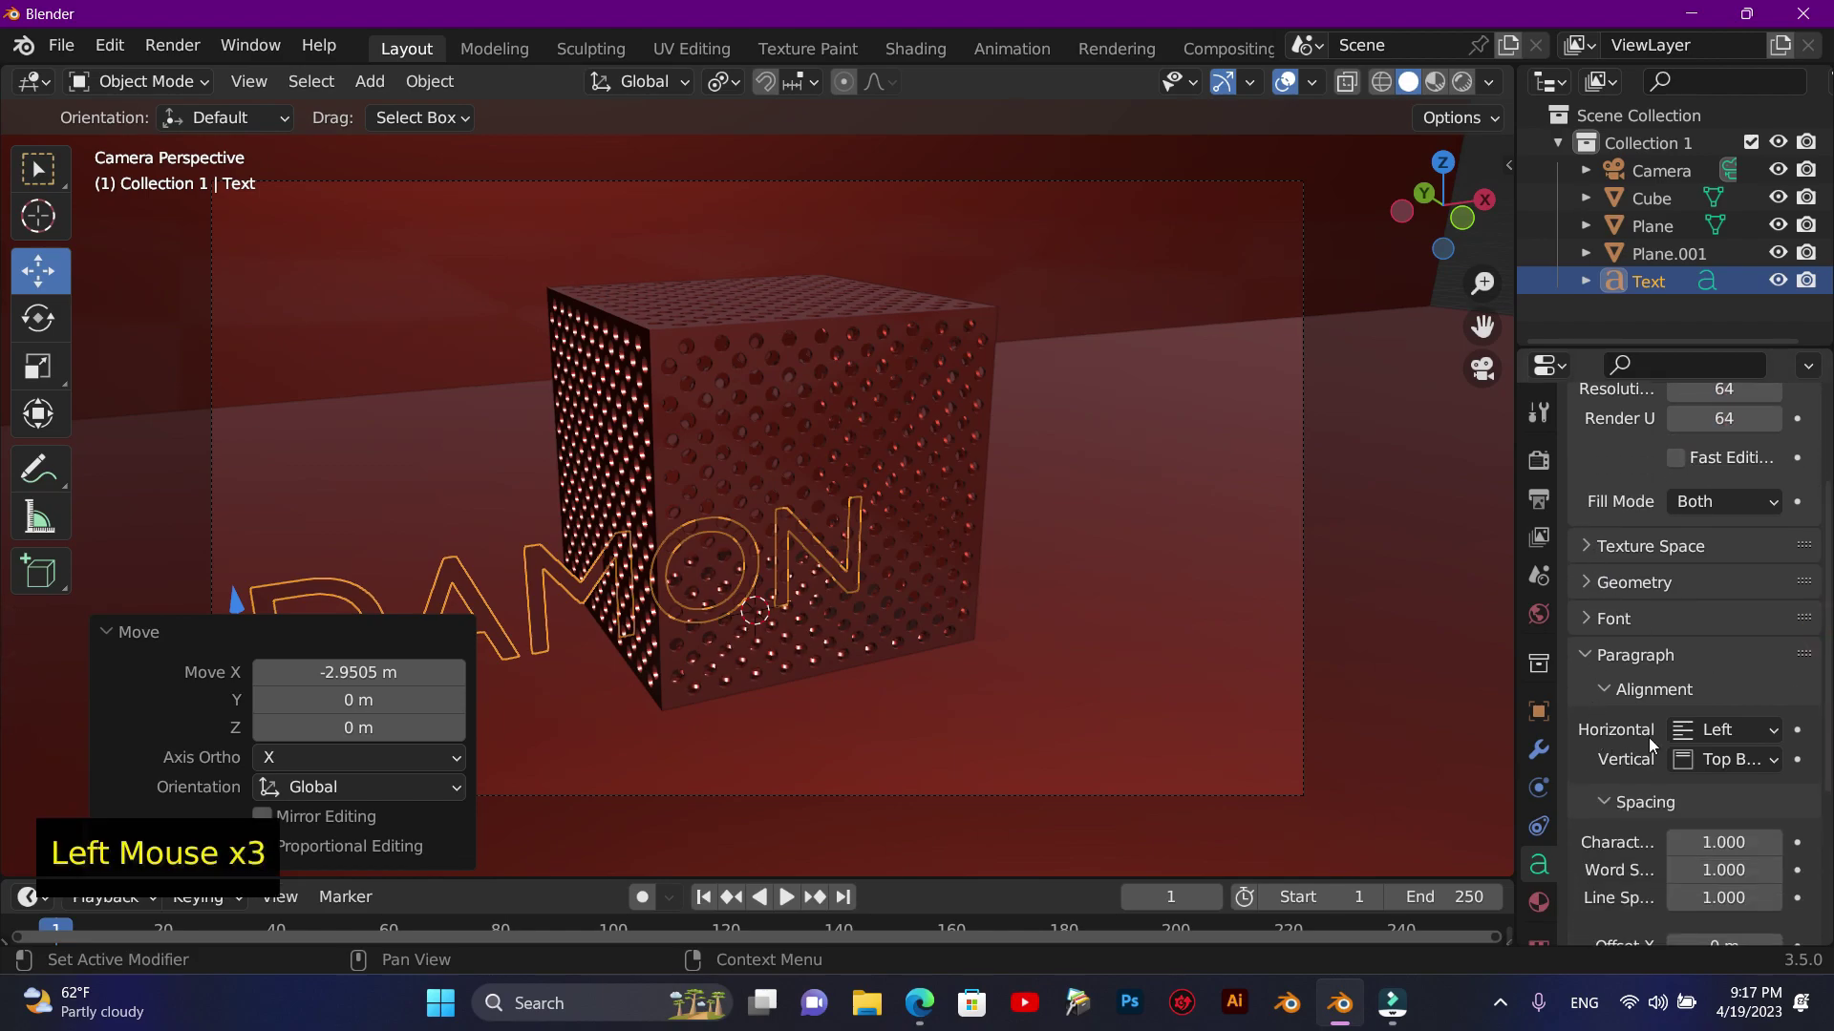
- Give the DAMON text the Arial Black font, 0.15 m extrusion and size 0.580
click(1584, 632)
click(1789, 672)
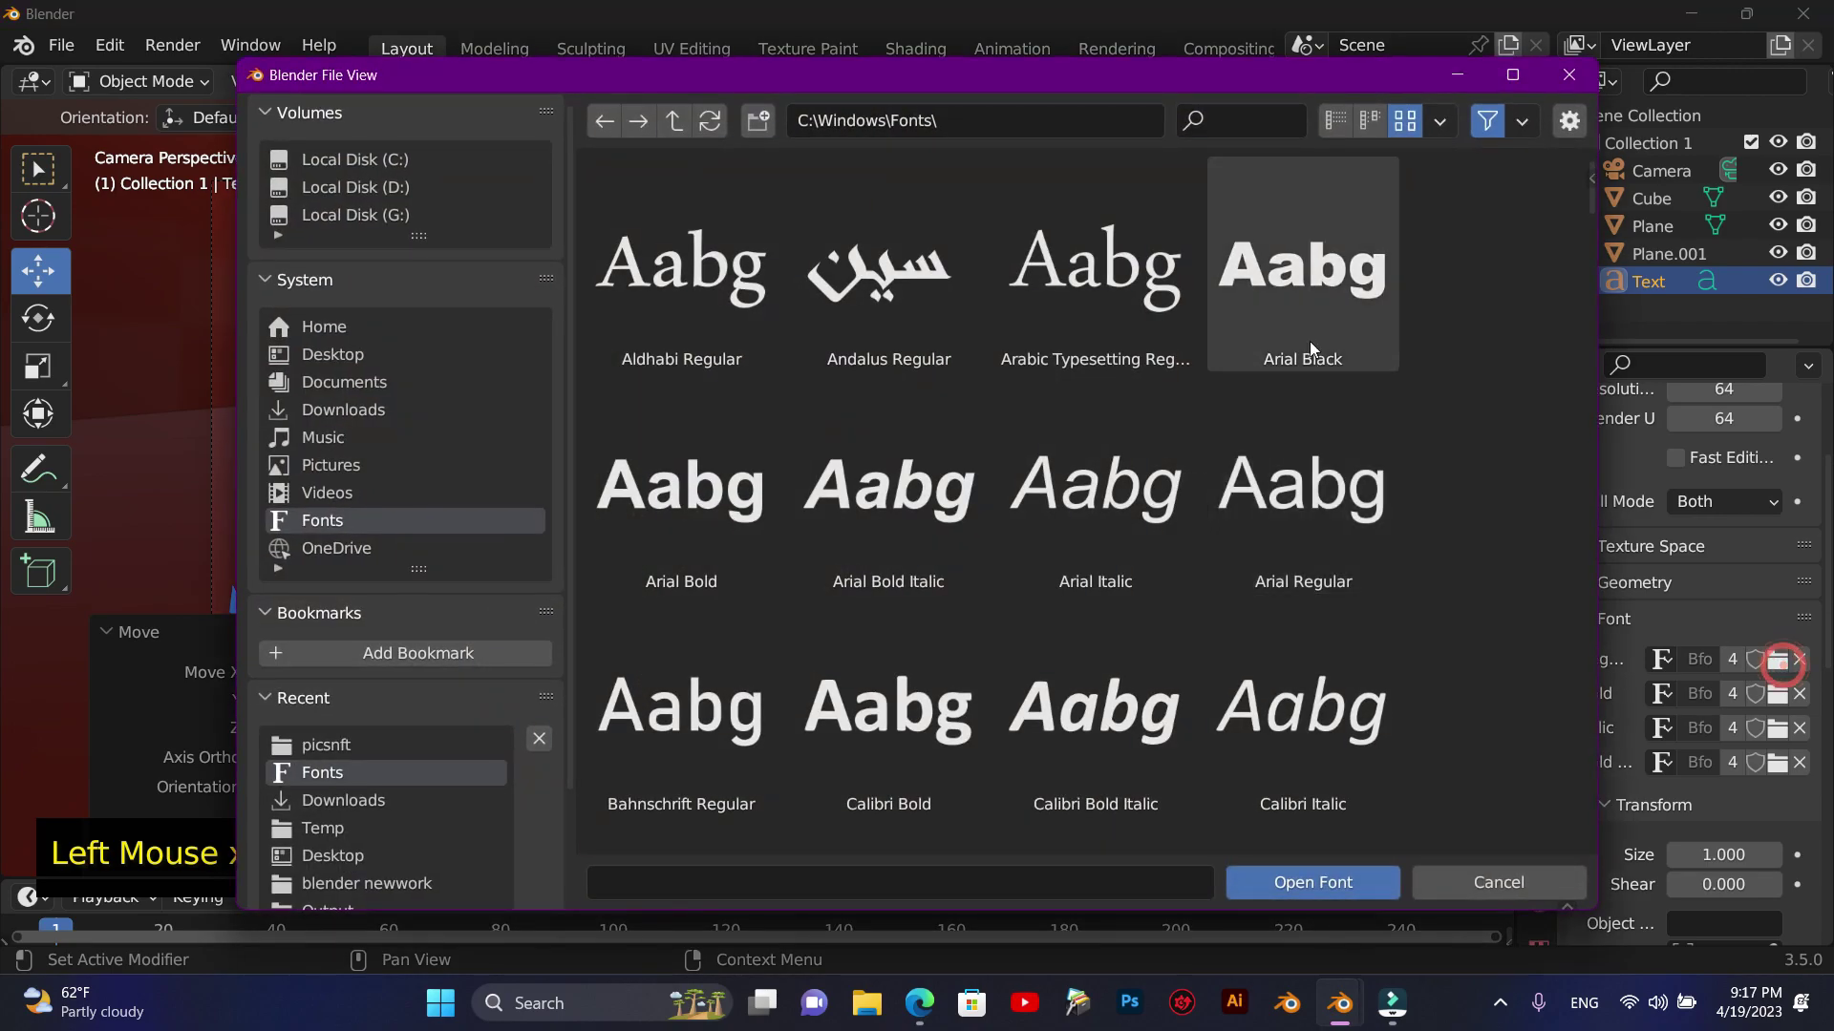
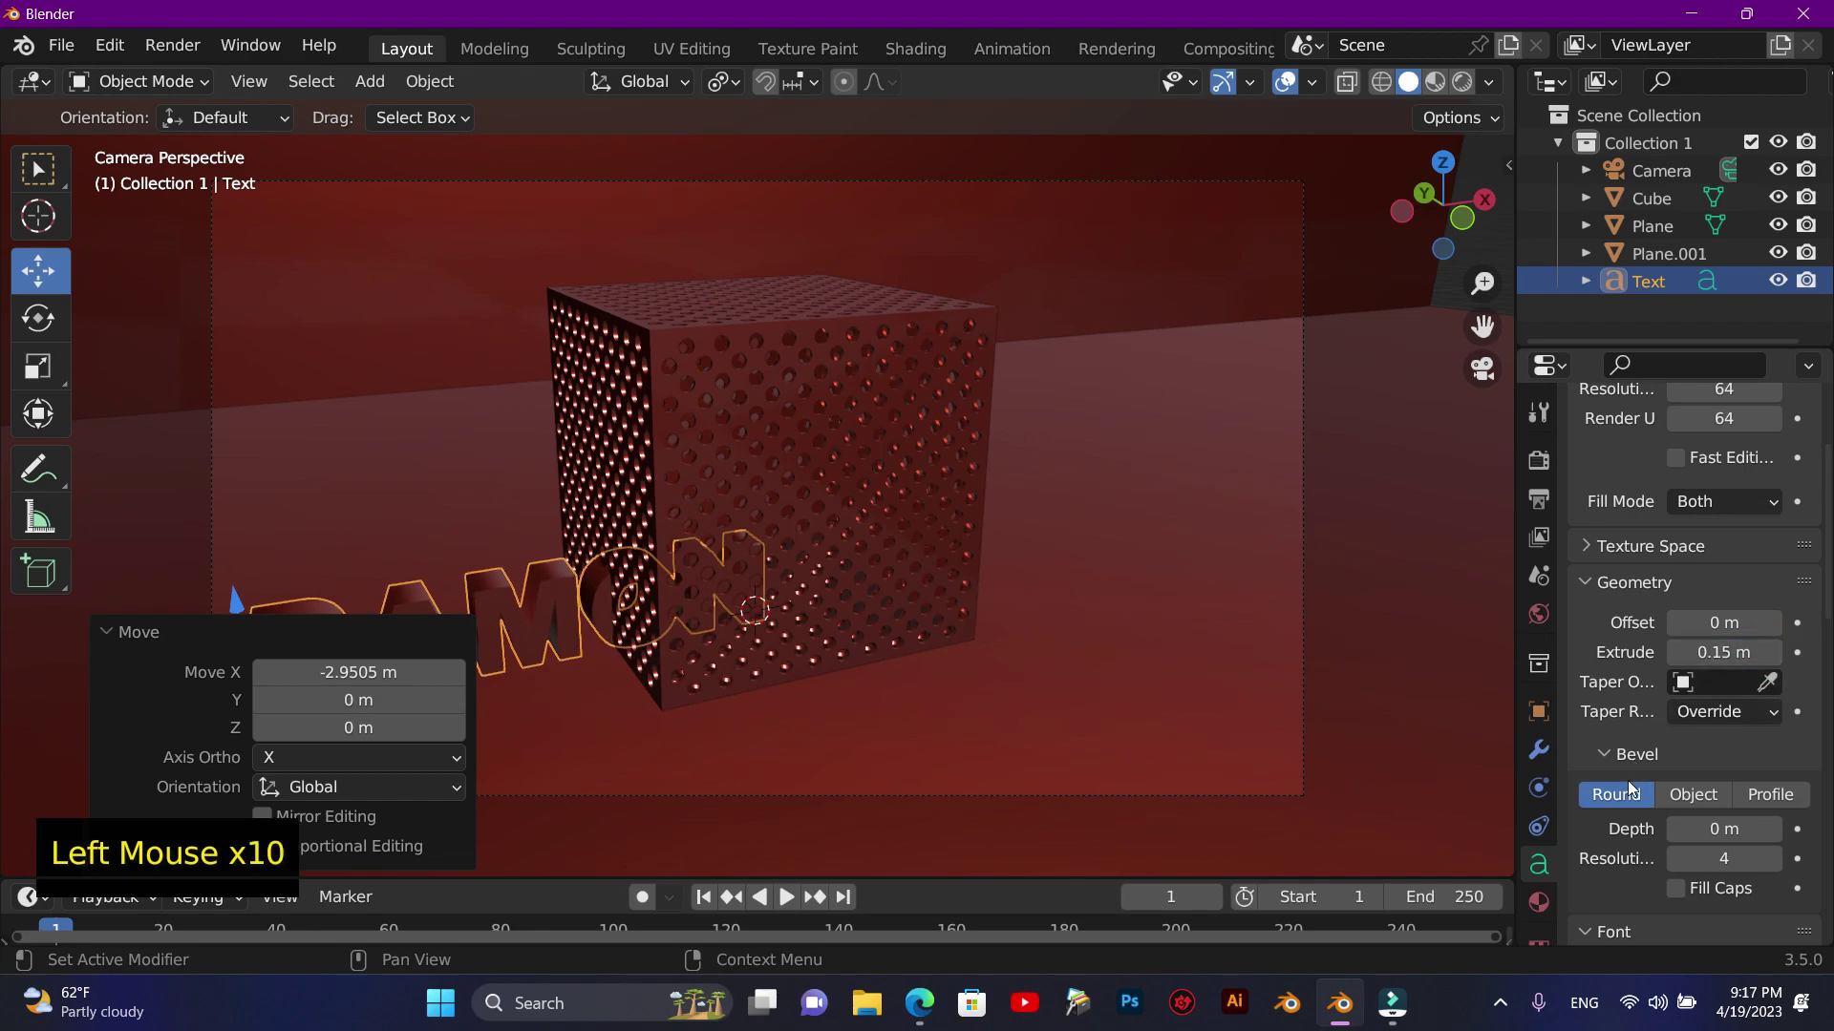
scroll(down, 3)
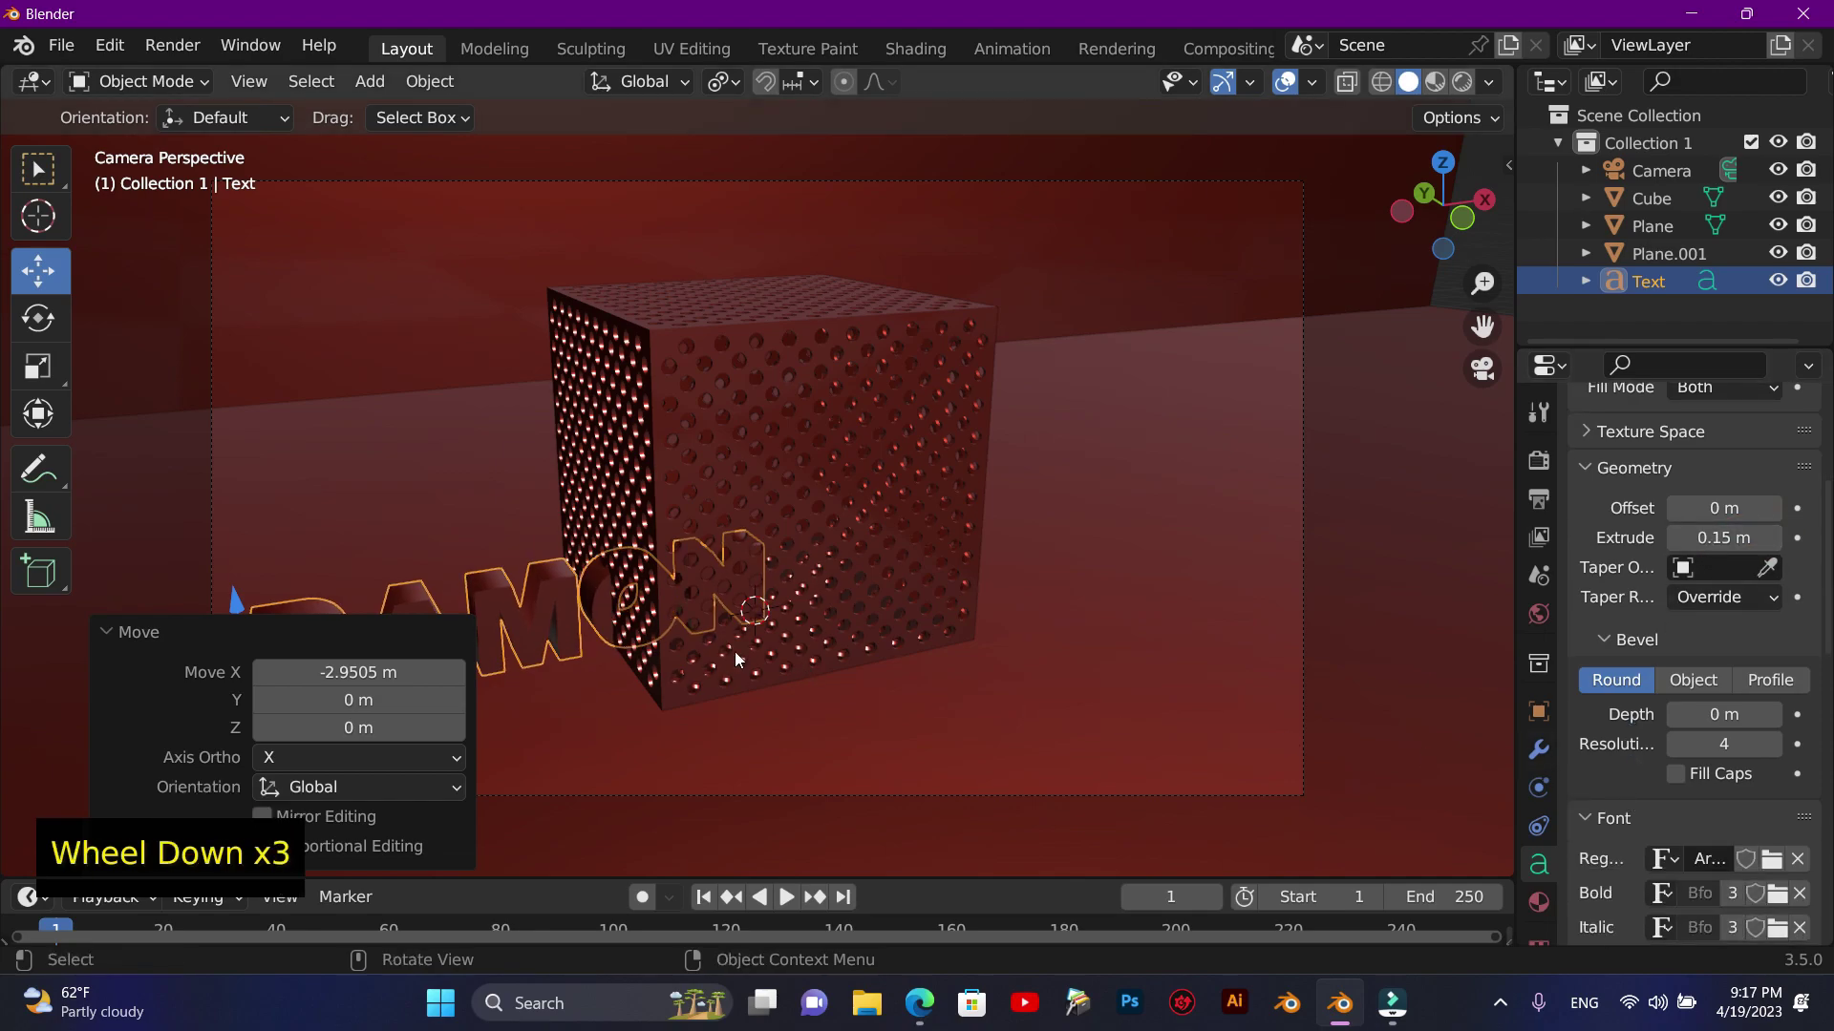
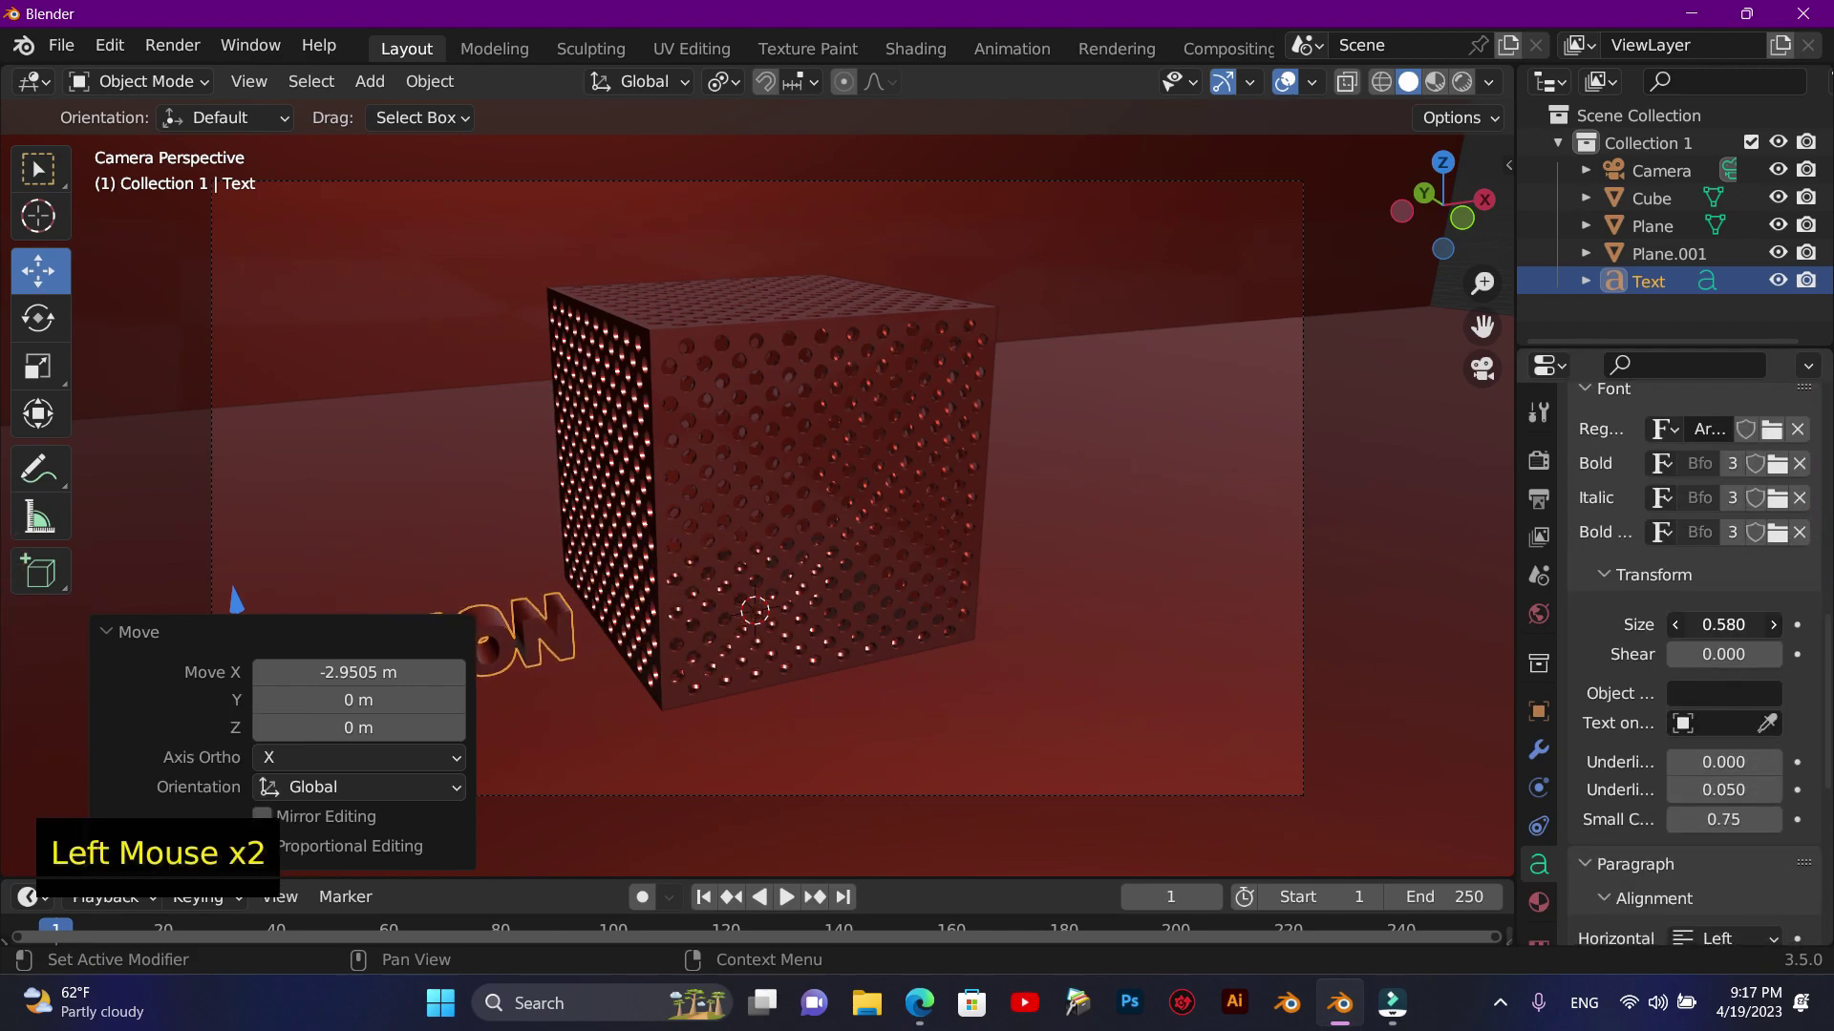
click(539, 644)
click(266, 661)
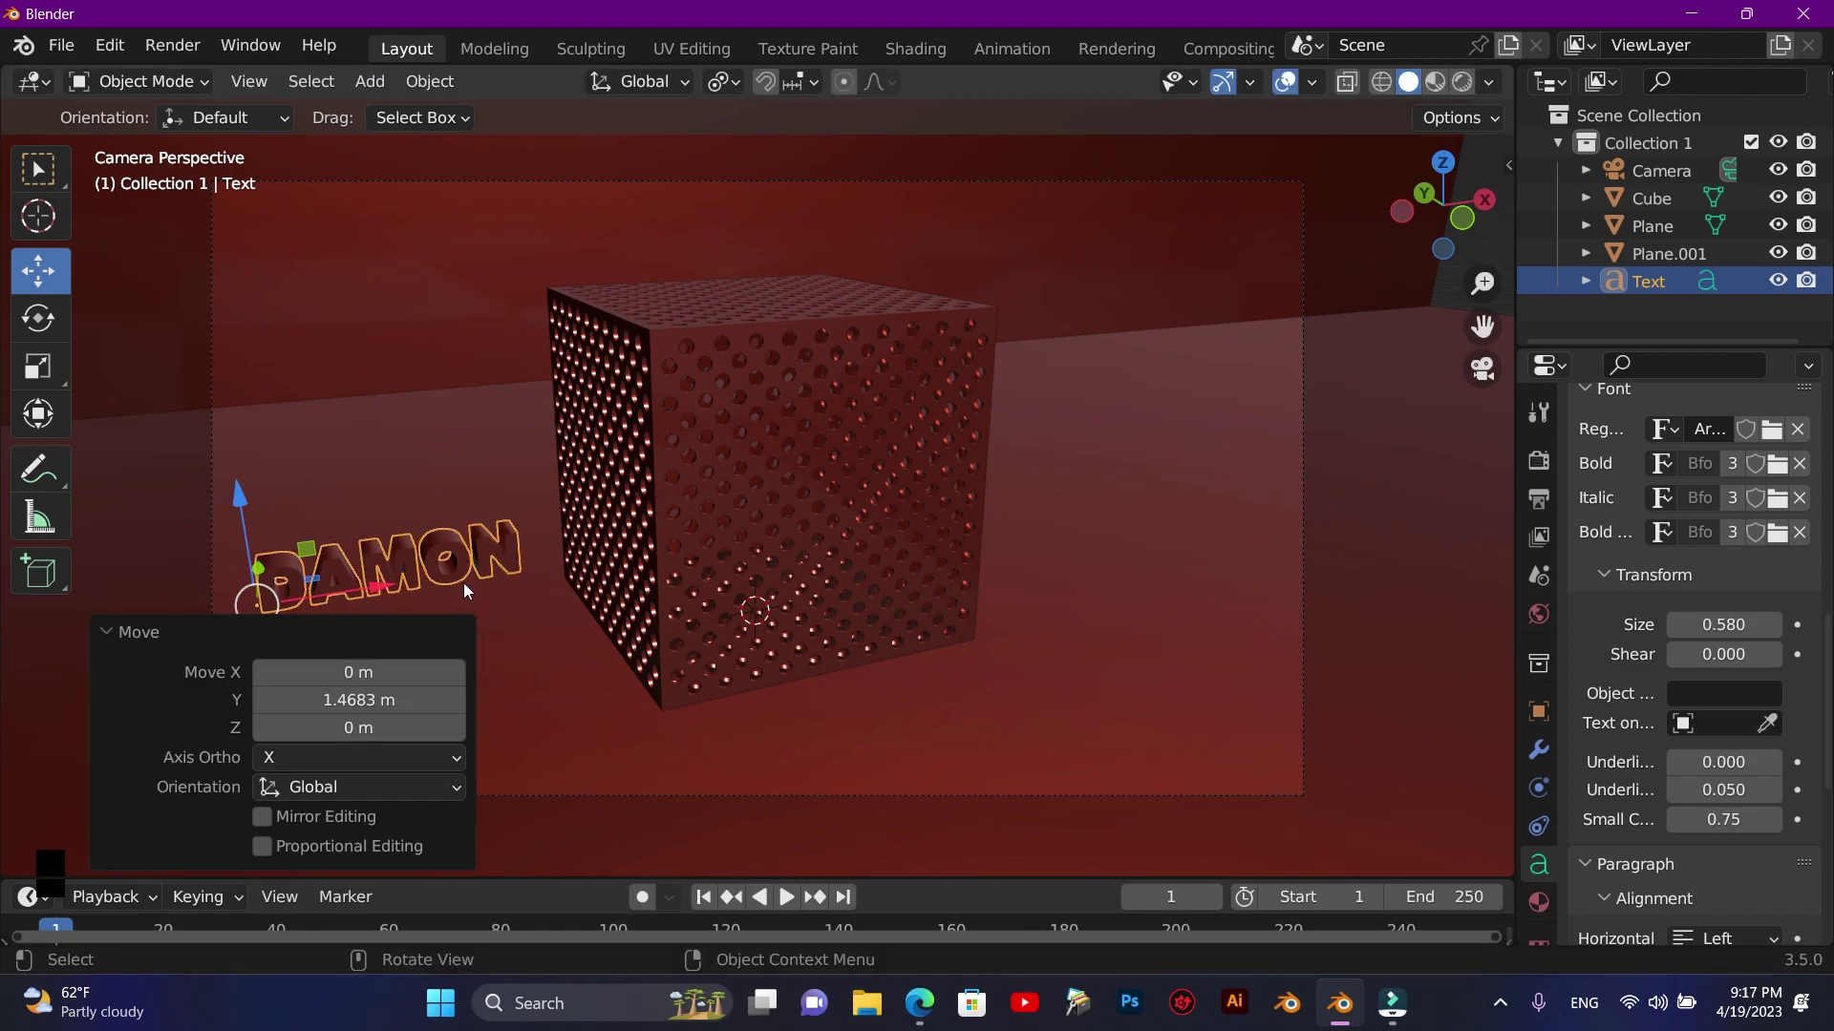
- Duplicate the DAMON text and place the copy right of the cube
key(shift+d)
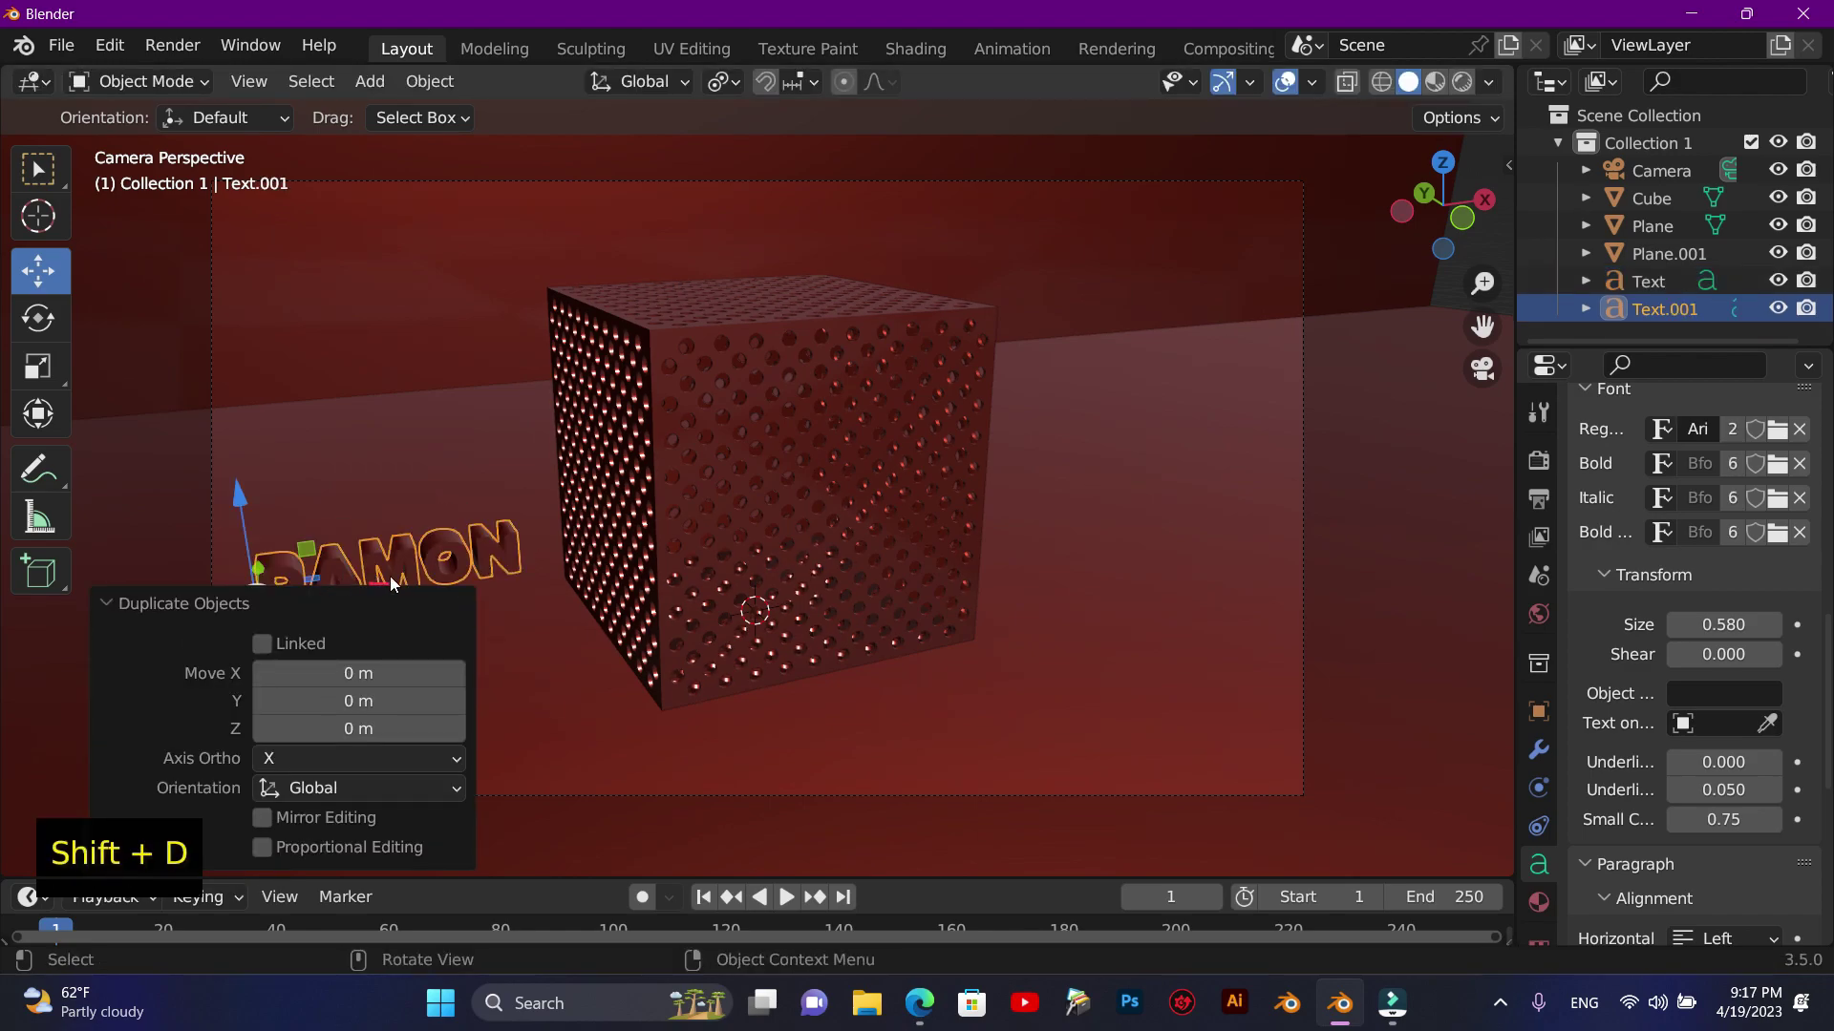
click(384, 589)
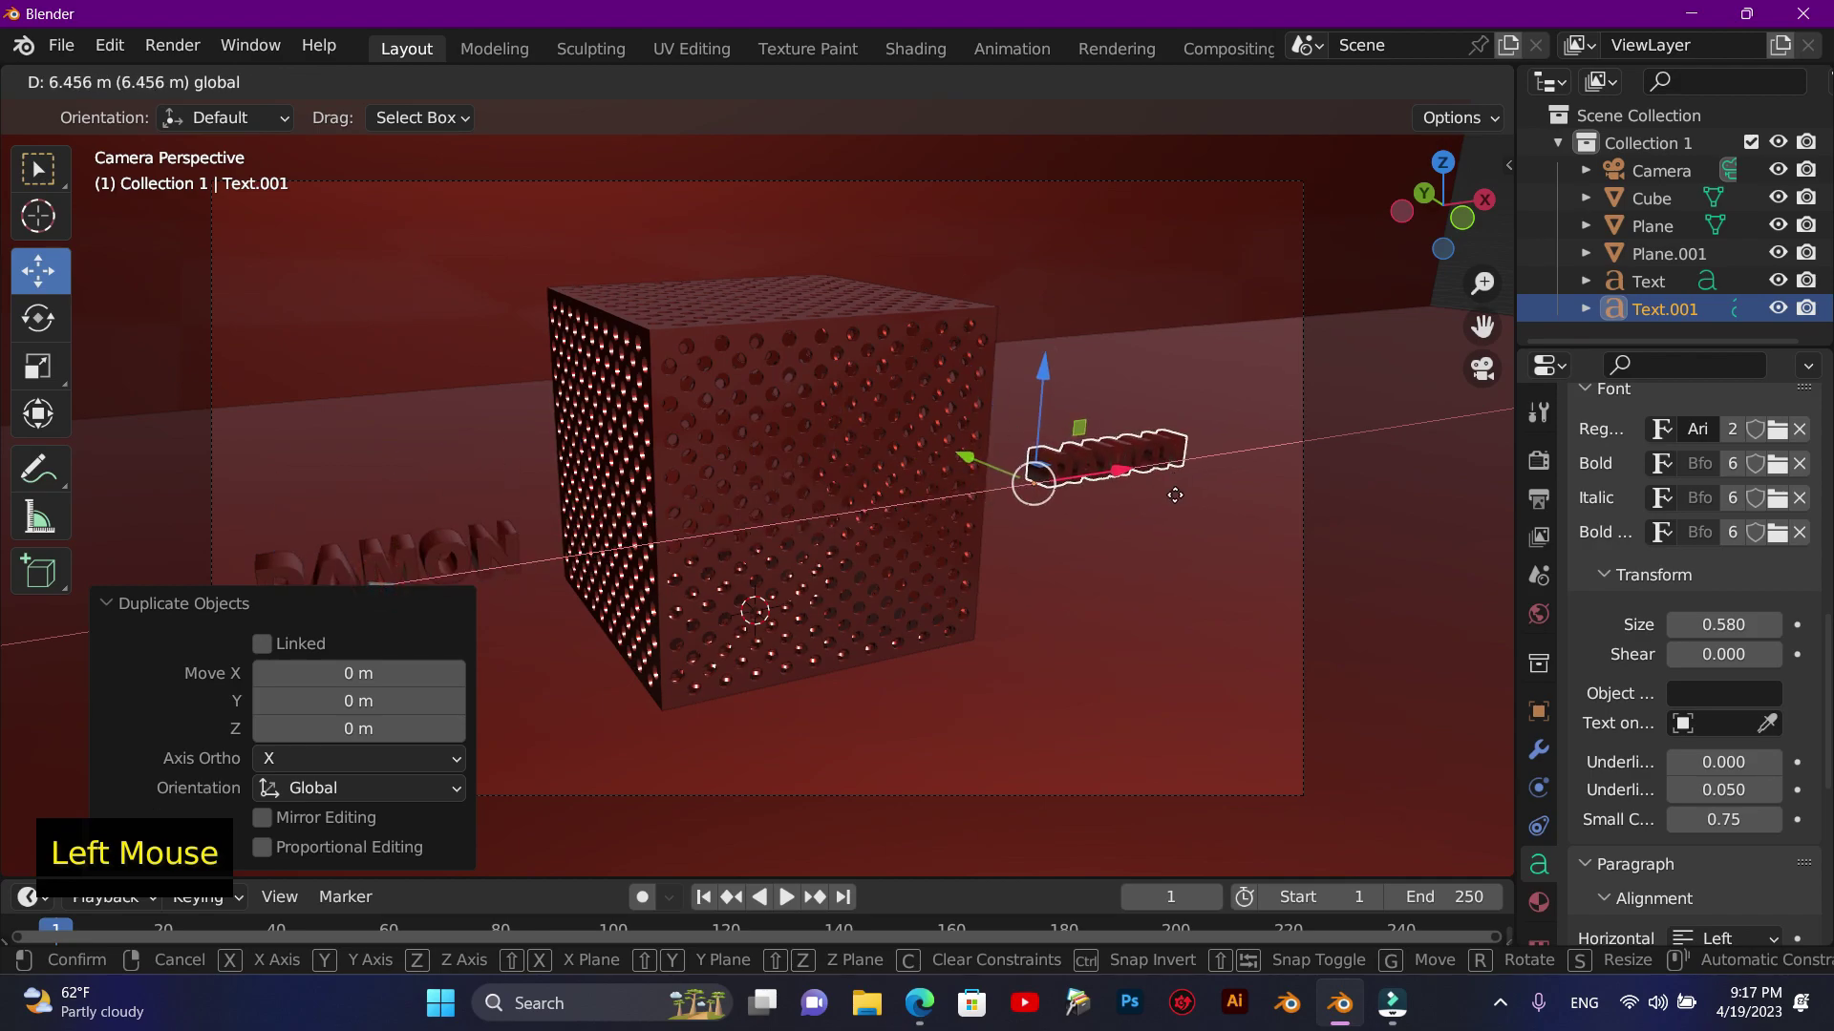
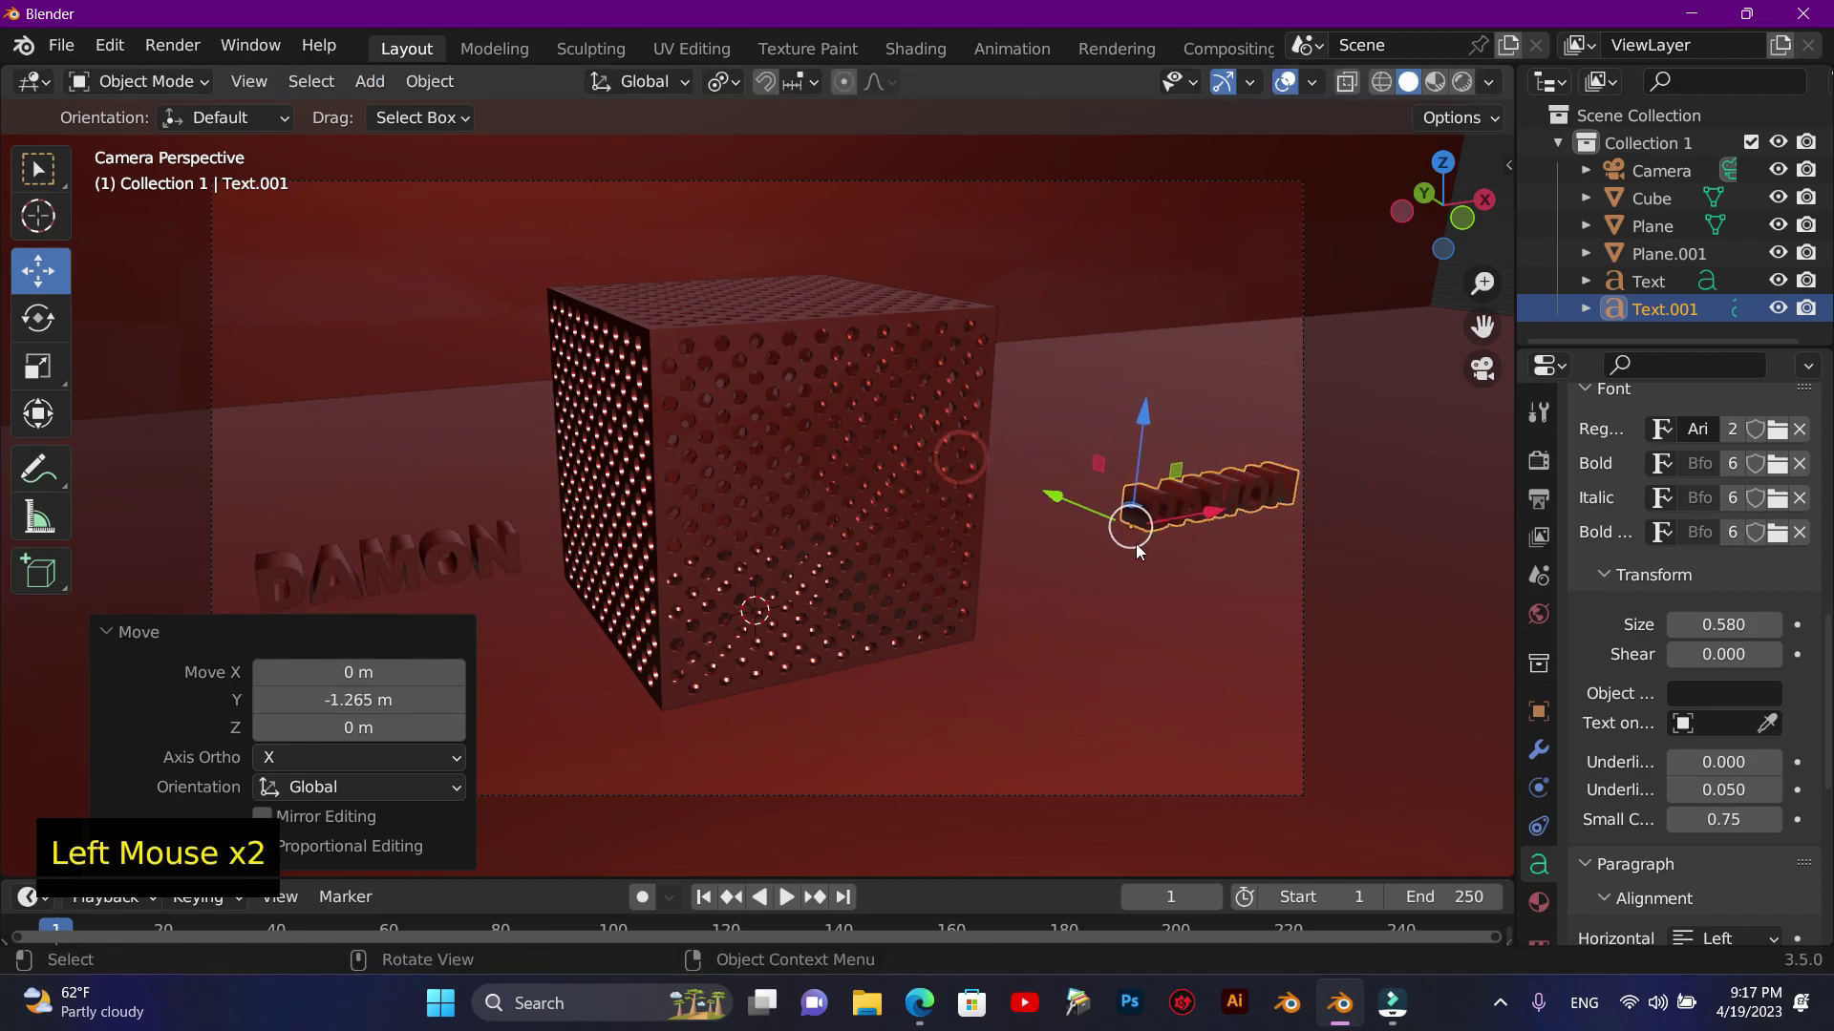
click(1189, 523)
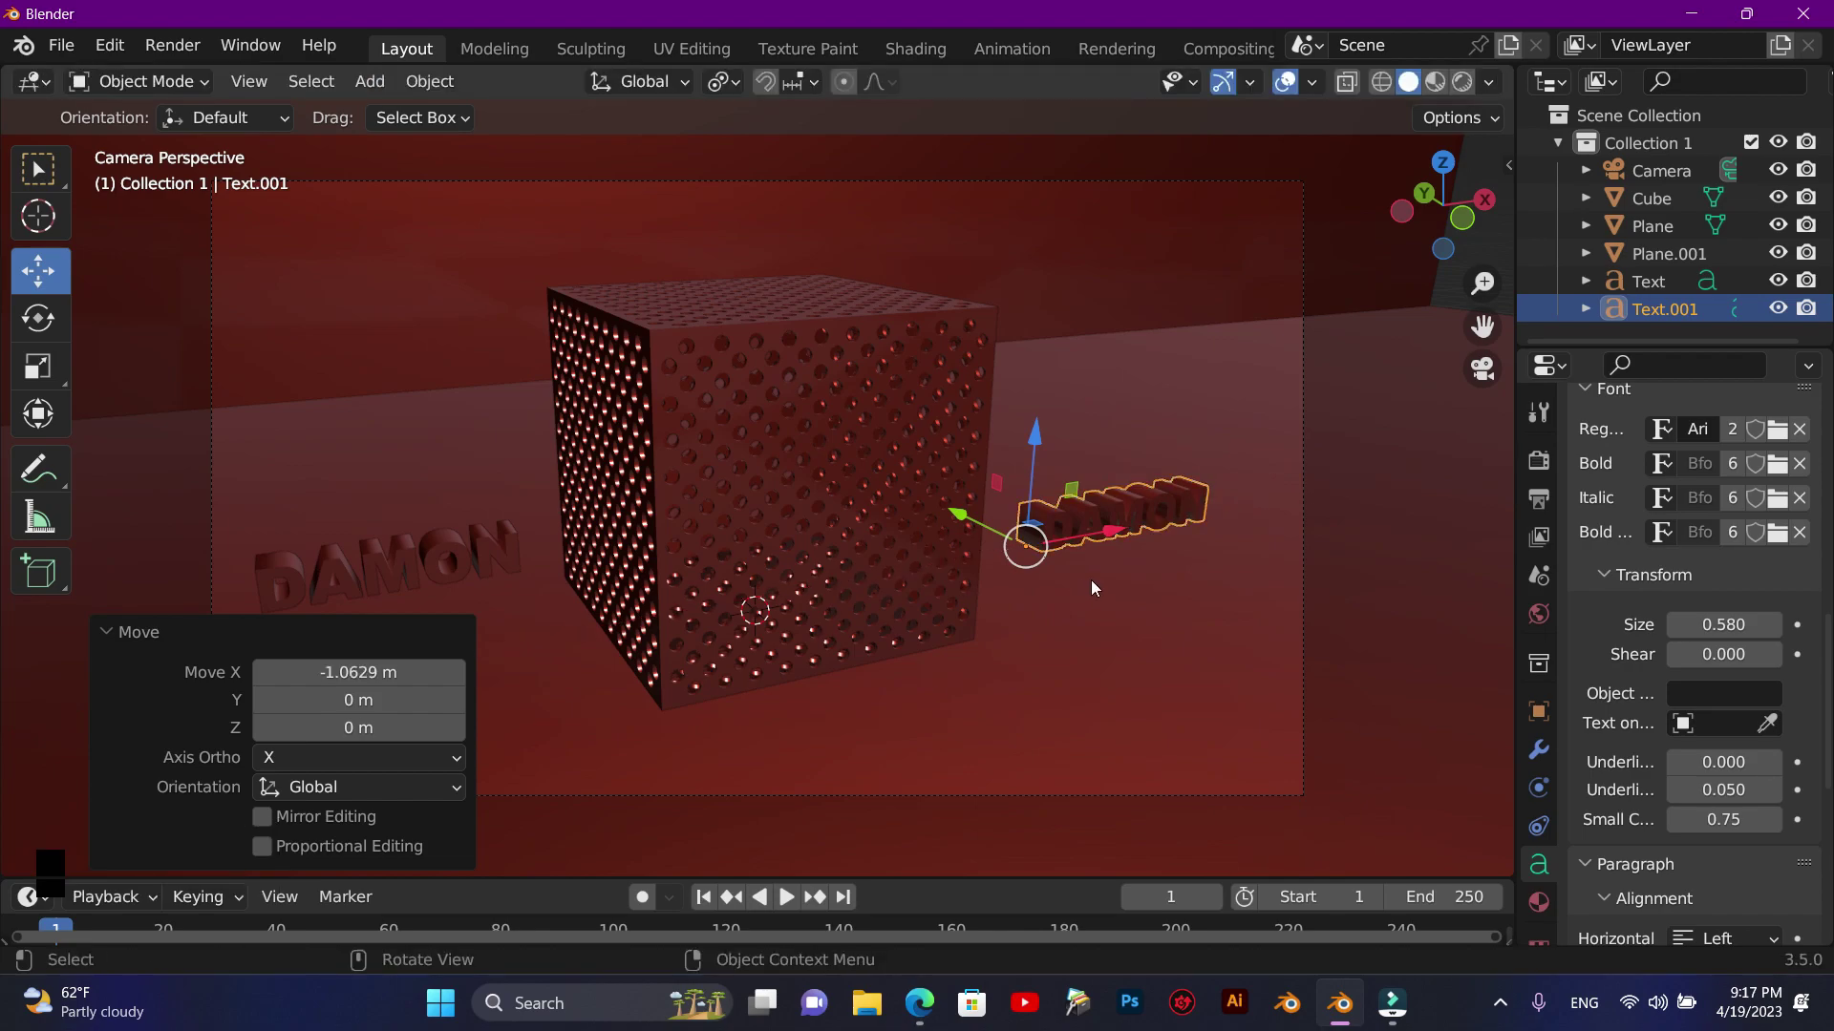
- Retype the copied text to read ACADEMY
key(Tab)
key(BackSpace)
key(BackSpace)
key(BackSpace)
key(BackSpace)
key(BackSpace)
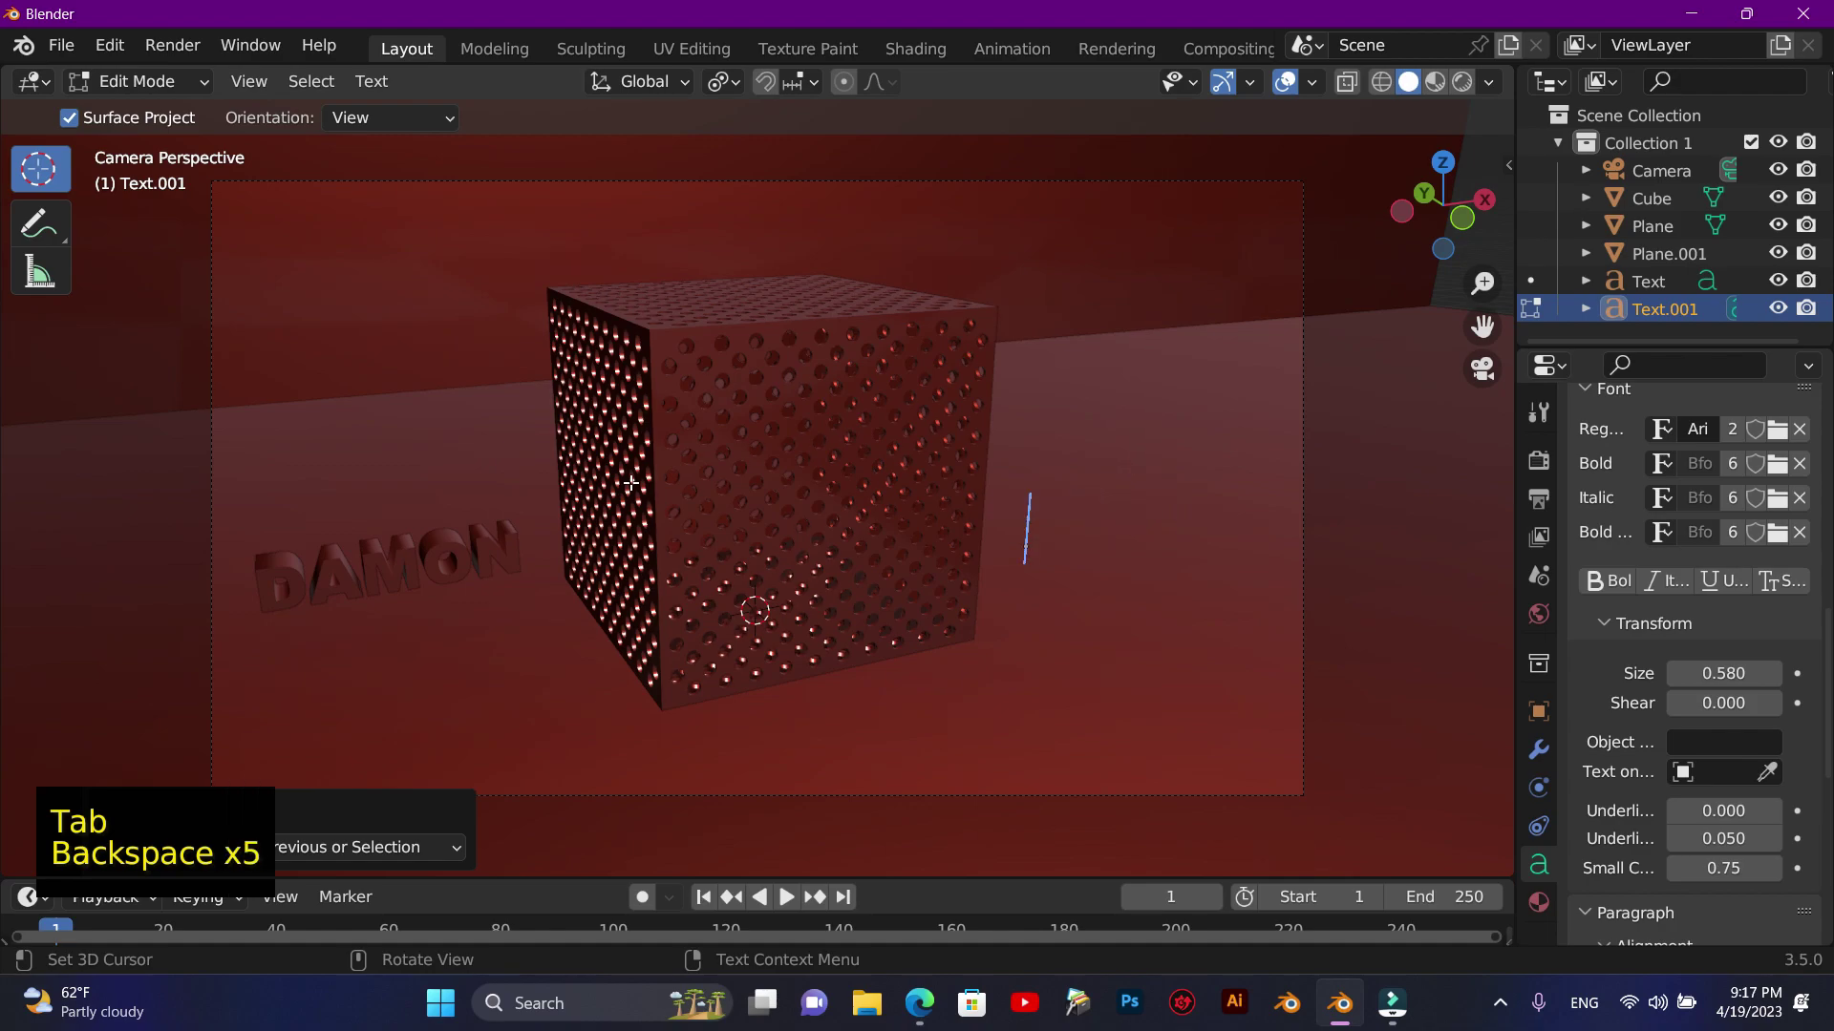
key(shift+a)
key(shift+c)
key(shift+a)
key(shift+d)
key(shift+e)
key(shift+m)
key(shift+y)
click(631, 476)
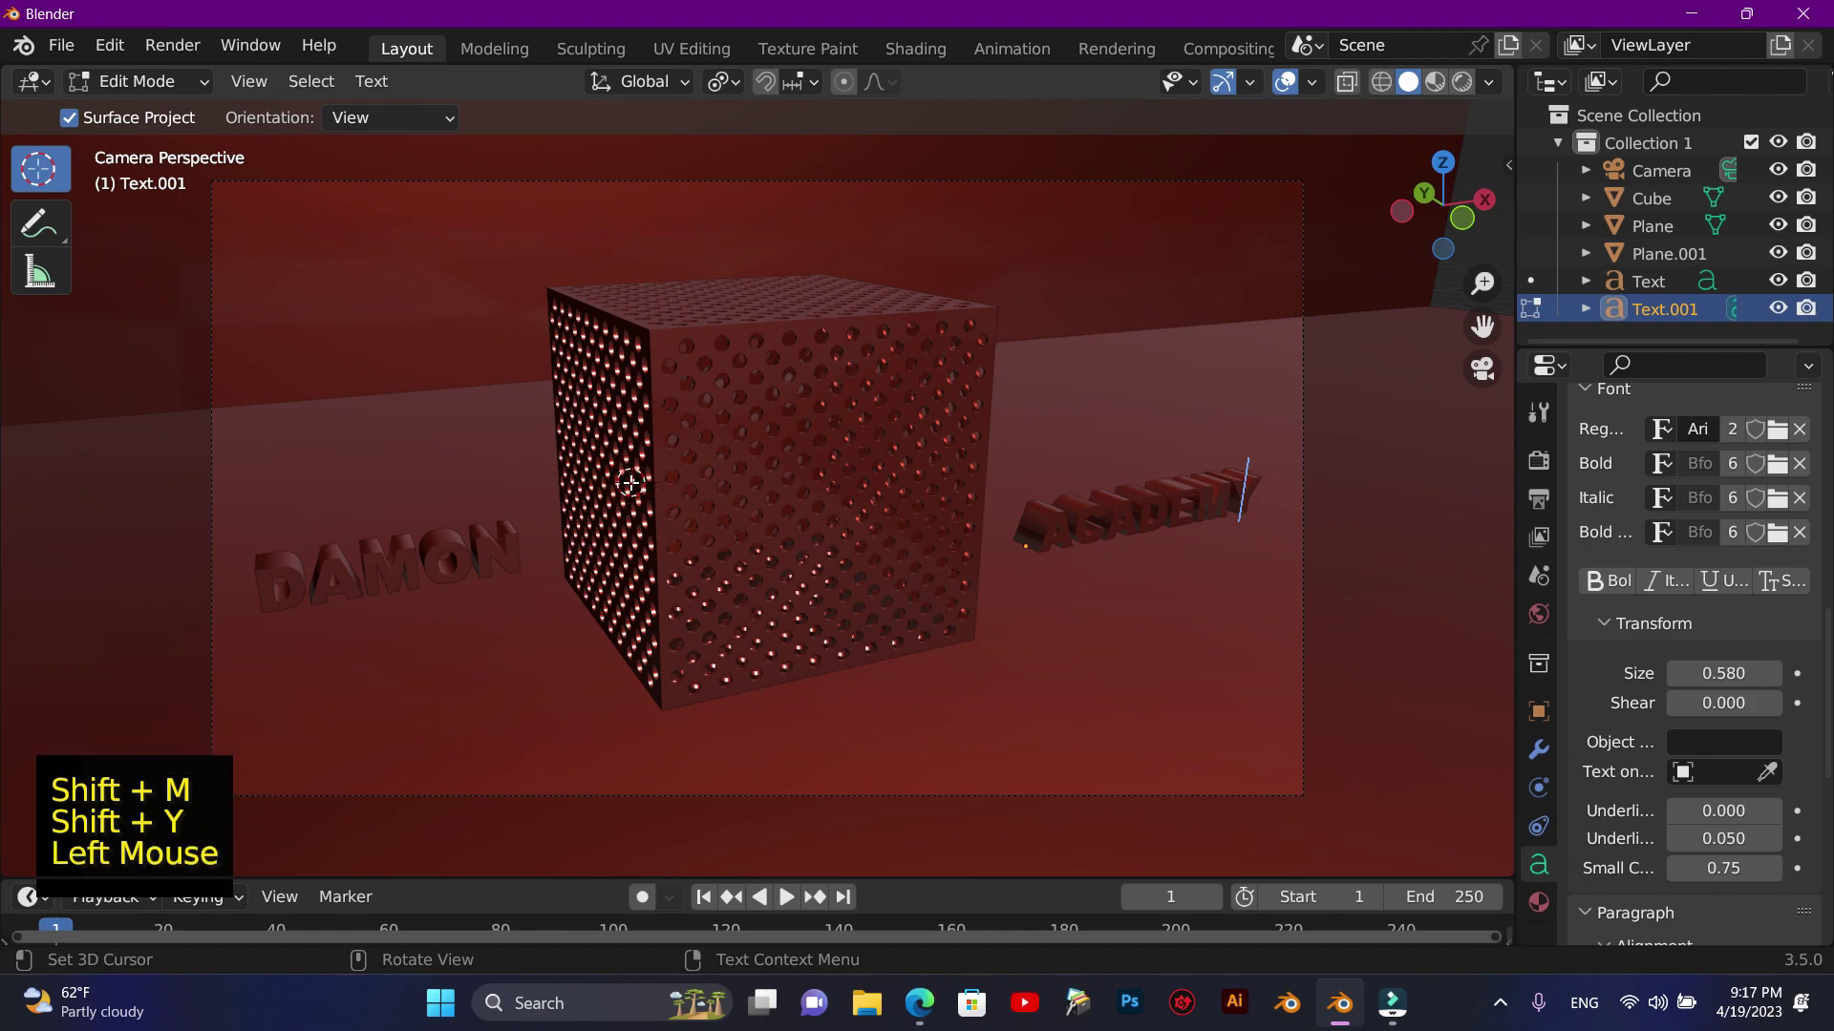
key(Tab)
- Rotate ACADEMY to face the camera and move it closer to the cube
click(51, 330)
click(1043, 591)
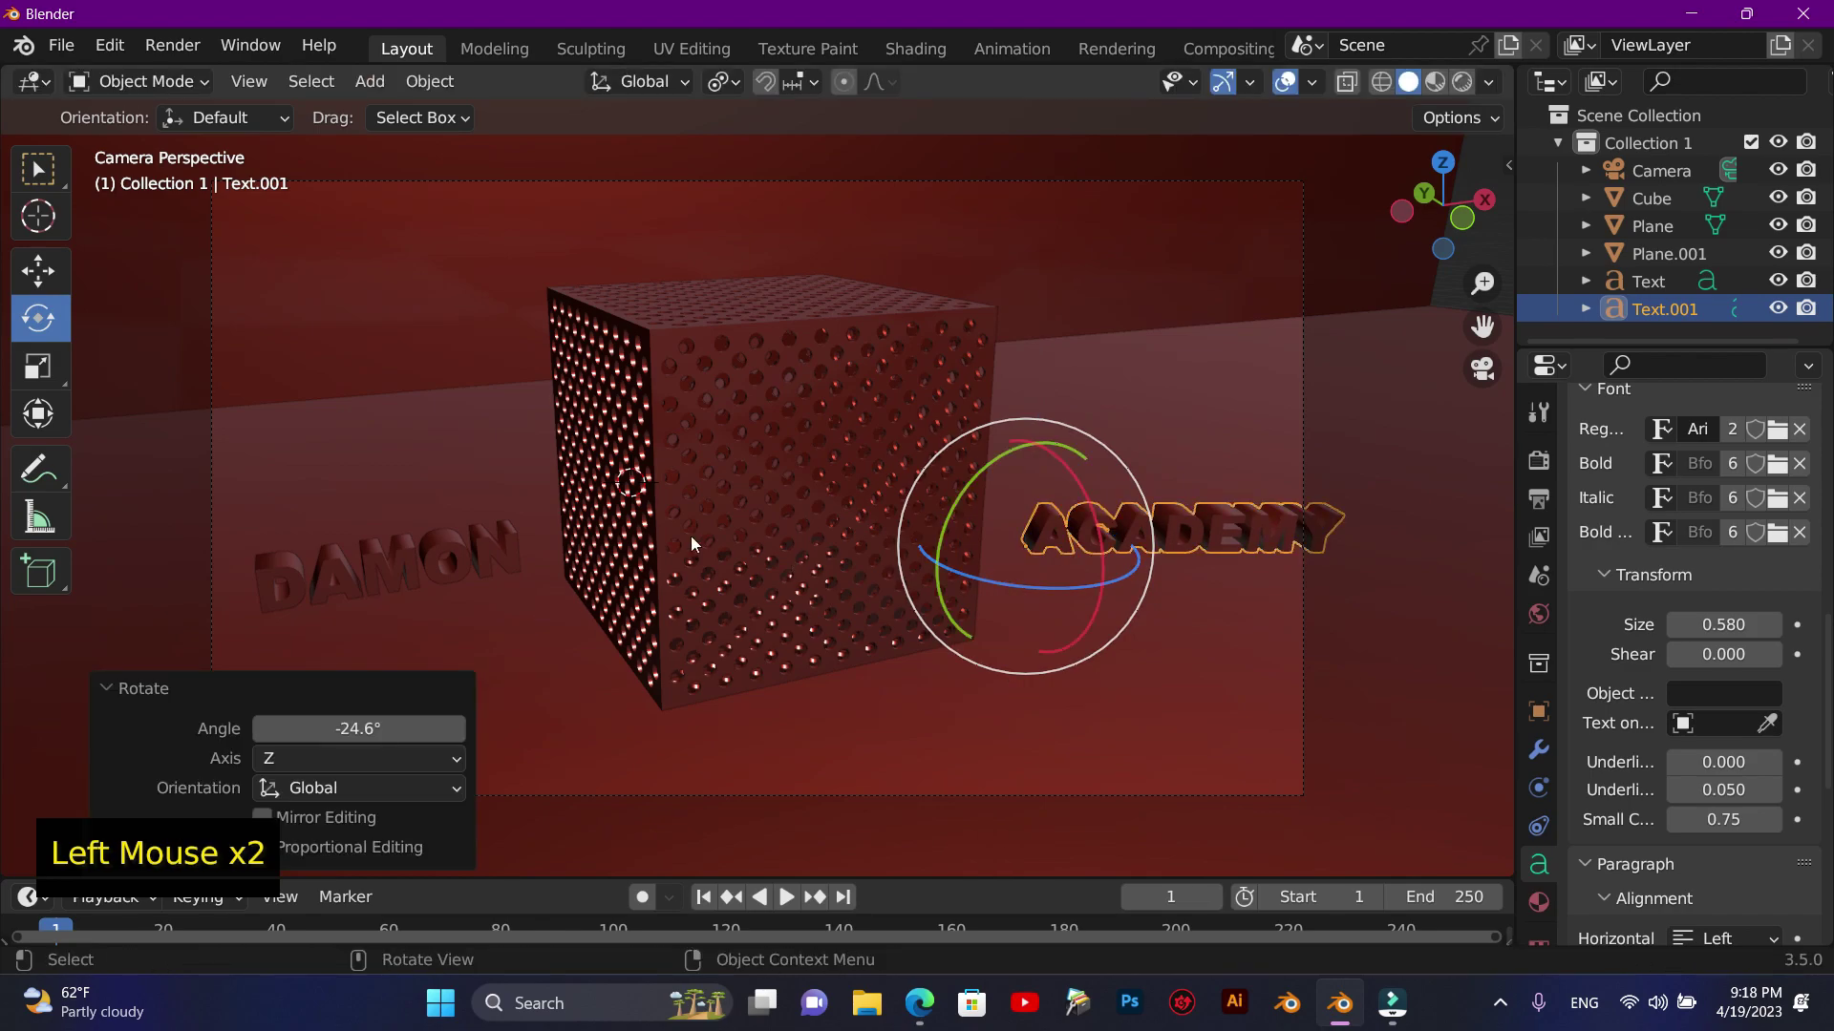
click(59, 269)
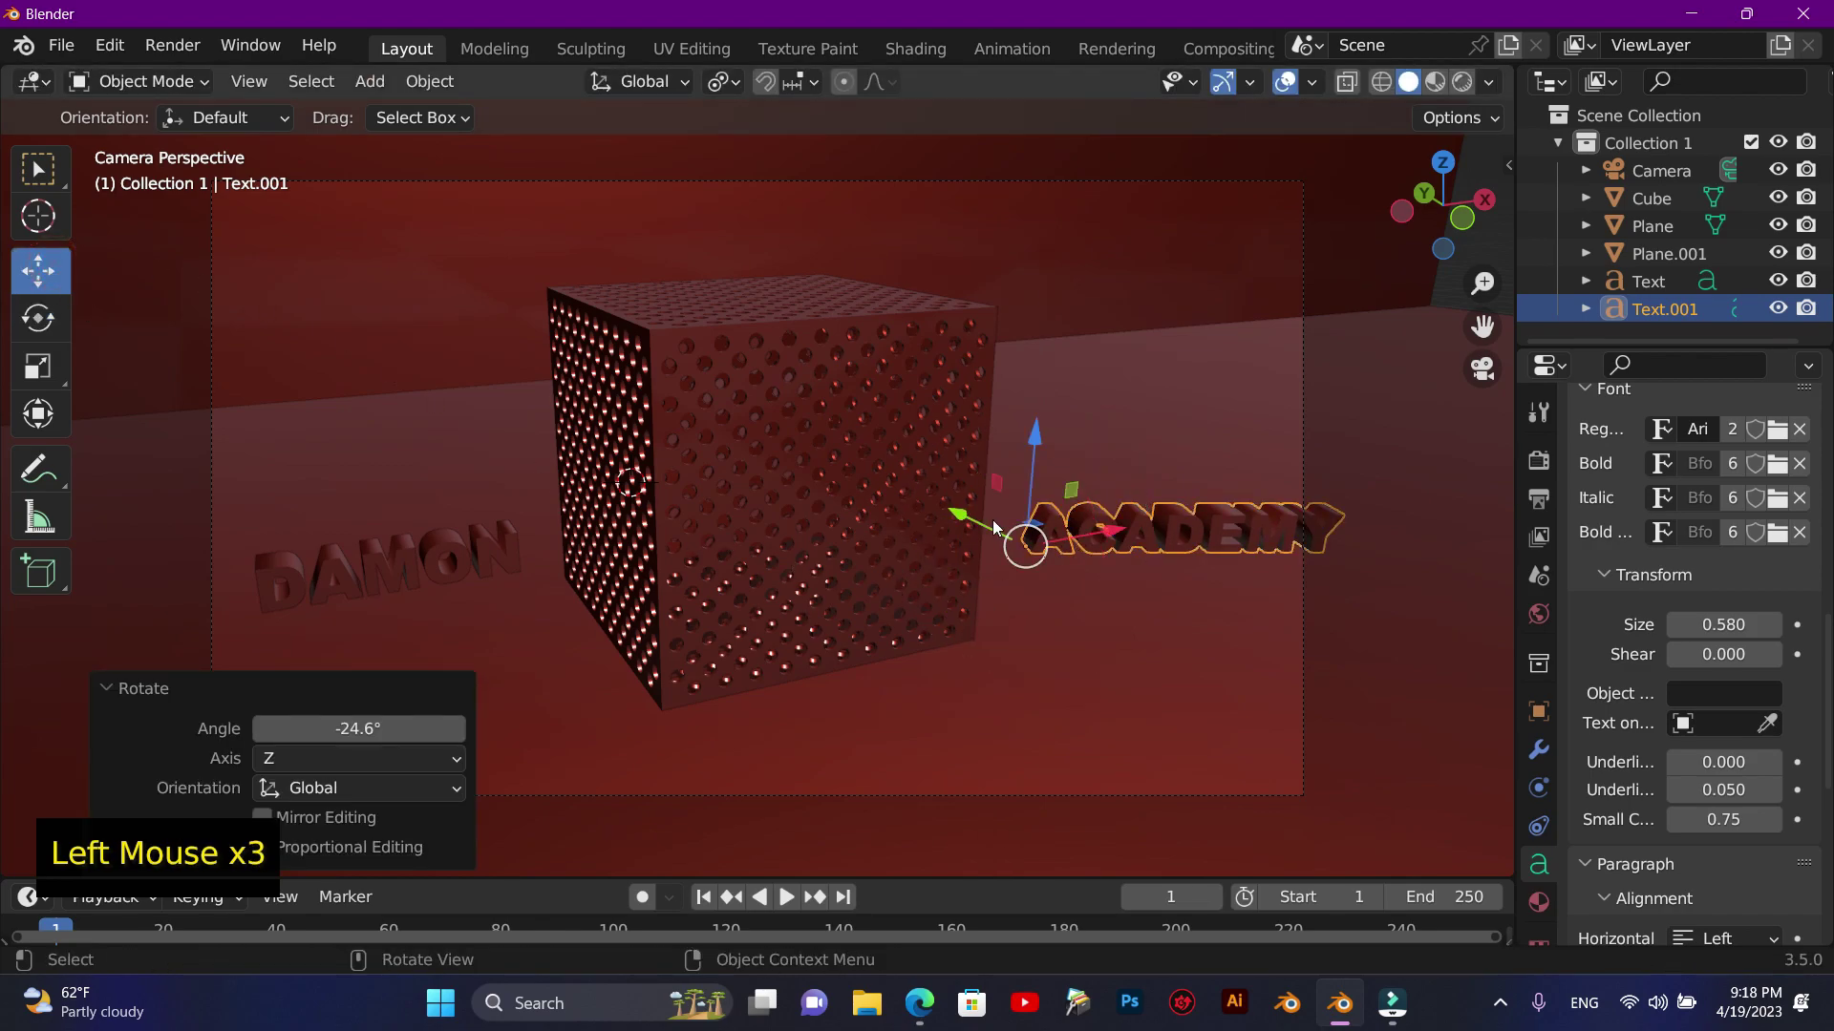
click(977, 522)
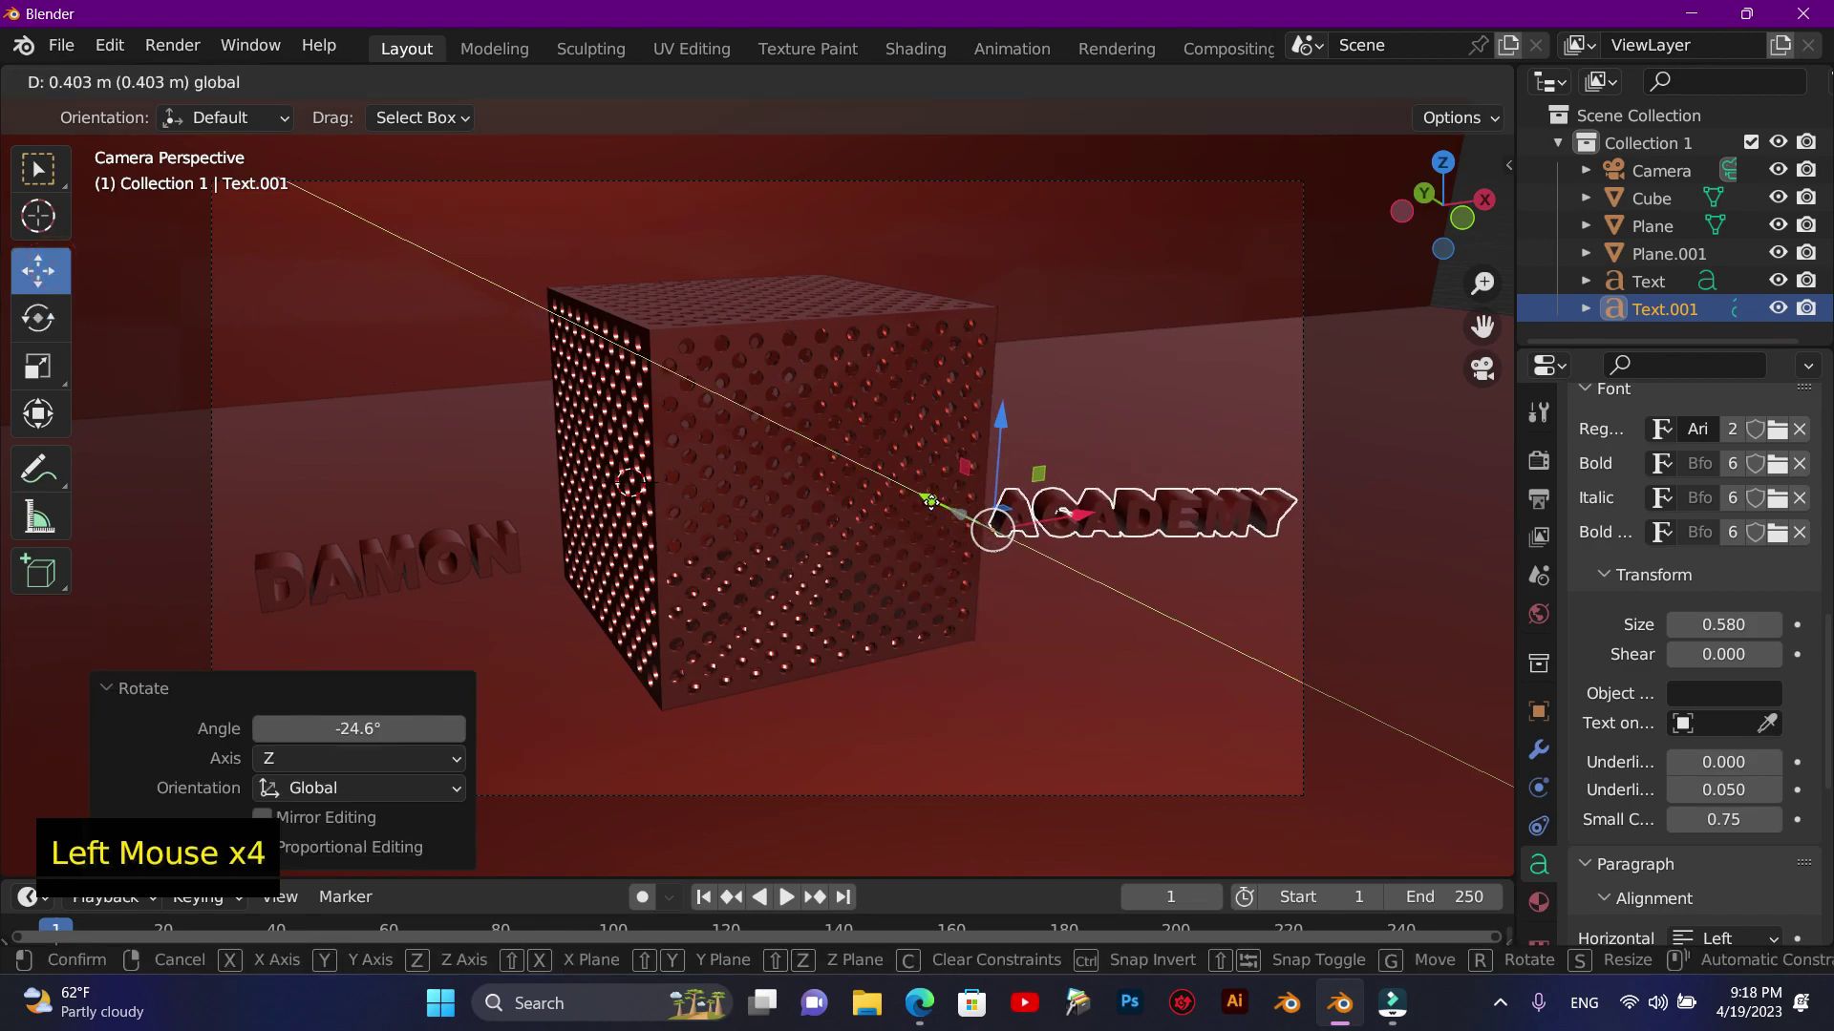
- Add a Sun light and give the floor plane the Rubber.001 material
click(1172, 359)
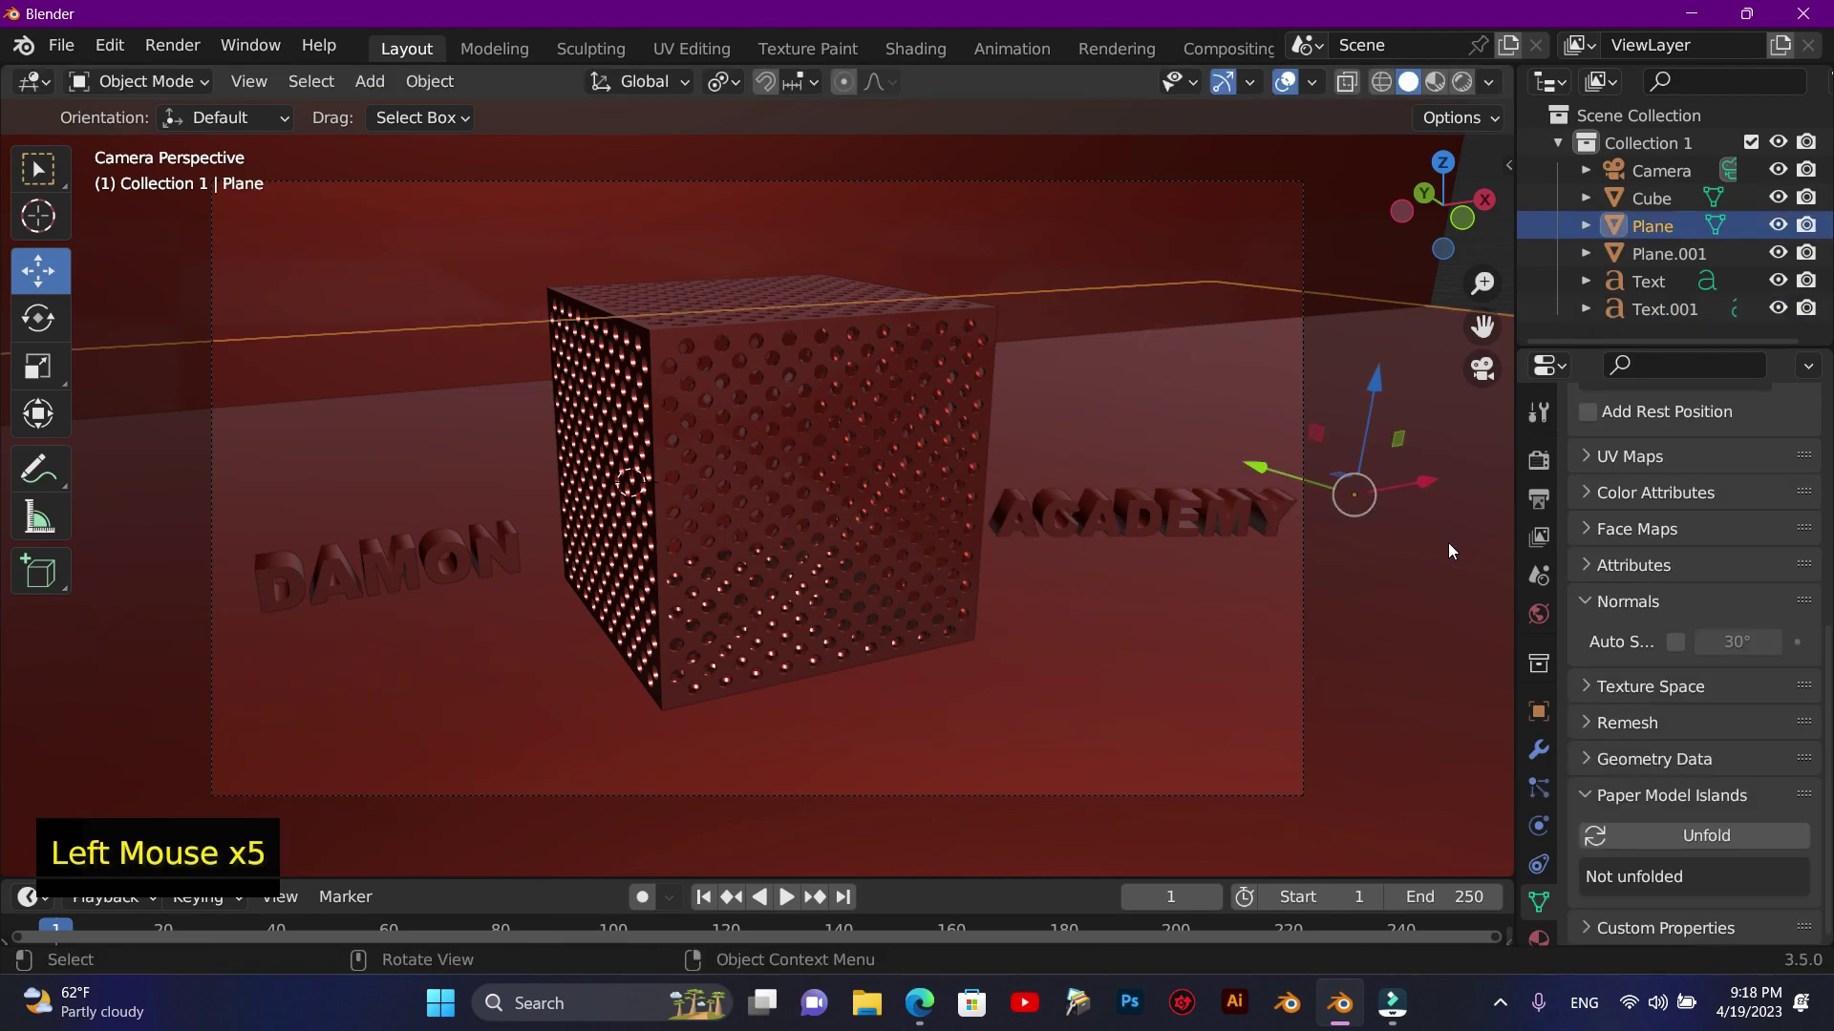
click(1354, 616)
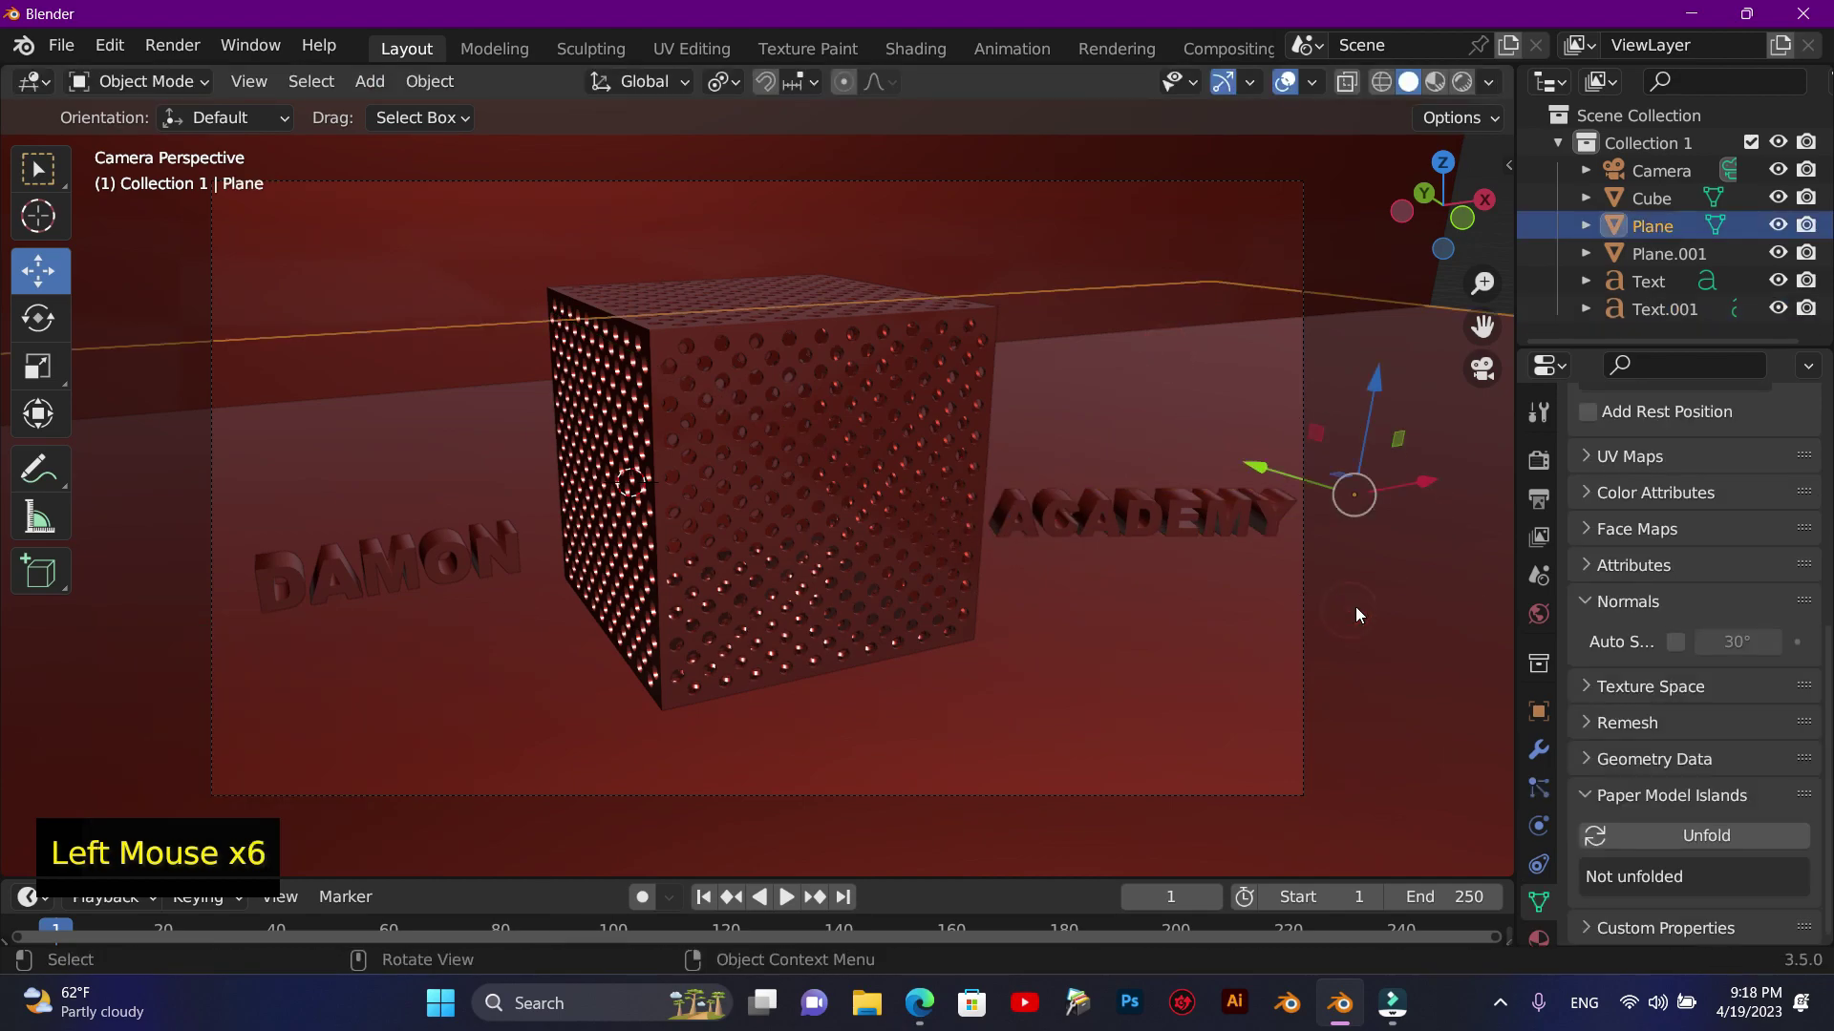
key(F10)
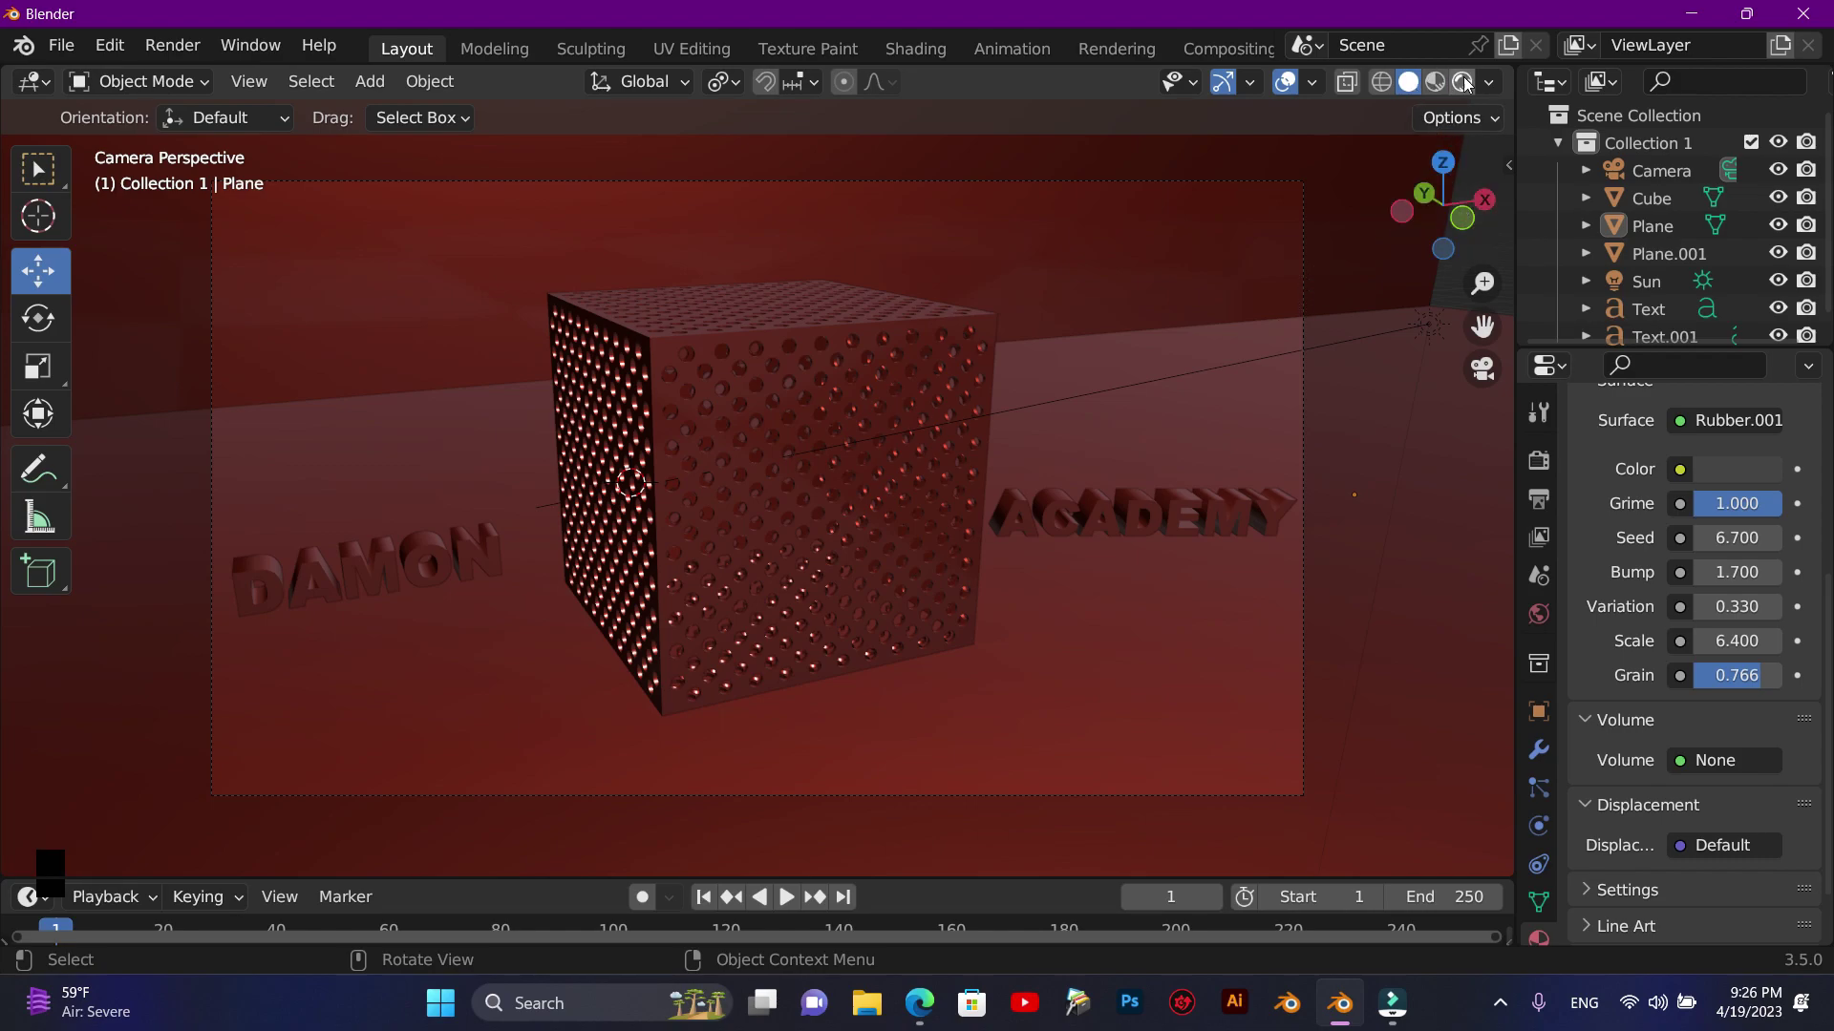
- Switch to Rendered shading and zoom to inspect the wood-textured cube's shadows between the texts
click(1429, 119)
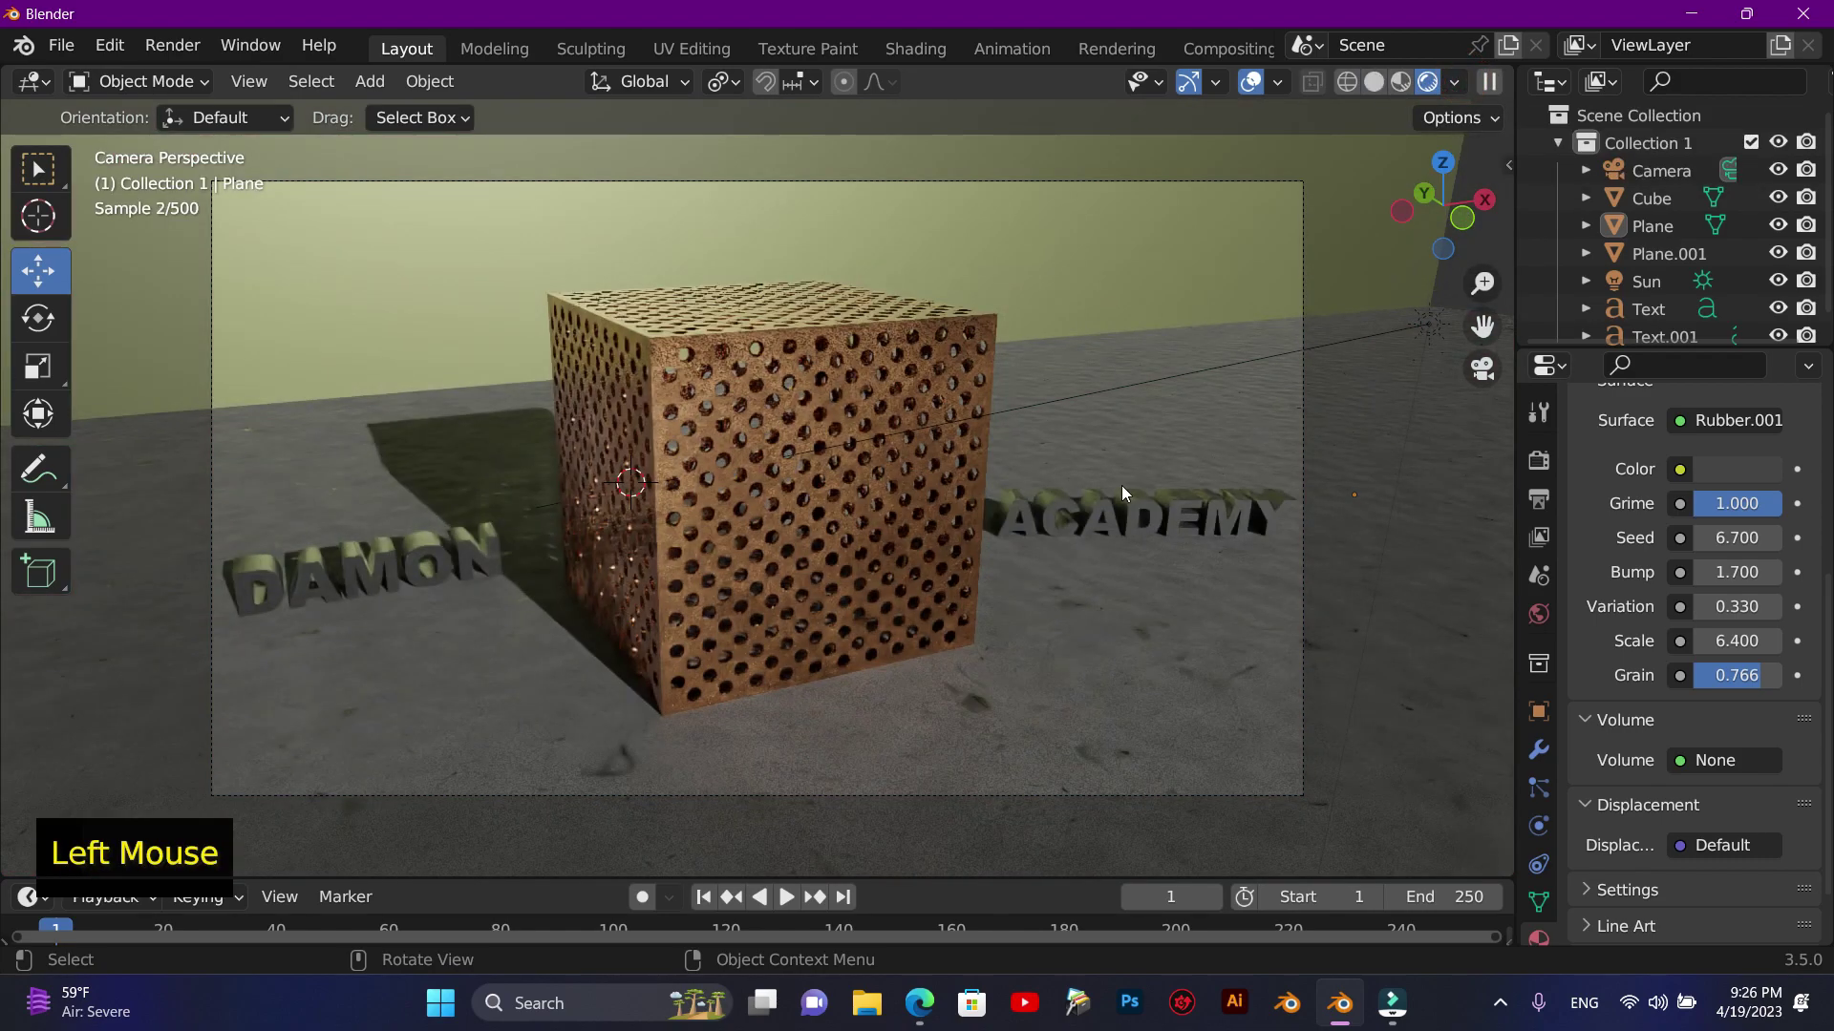
scroll(up, 3)
scroll(up, 3)
scroll(up, 3)
scroll(down, 3)
scroll(up, 3)
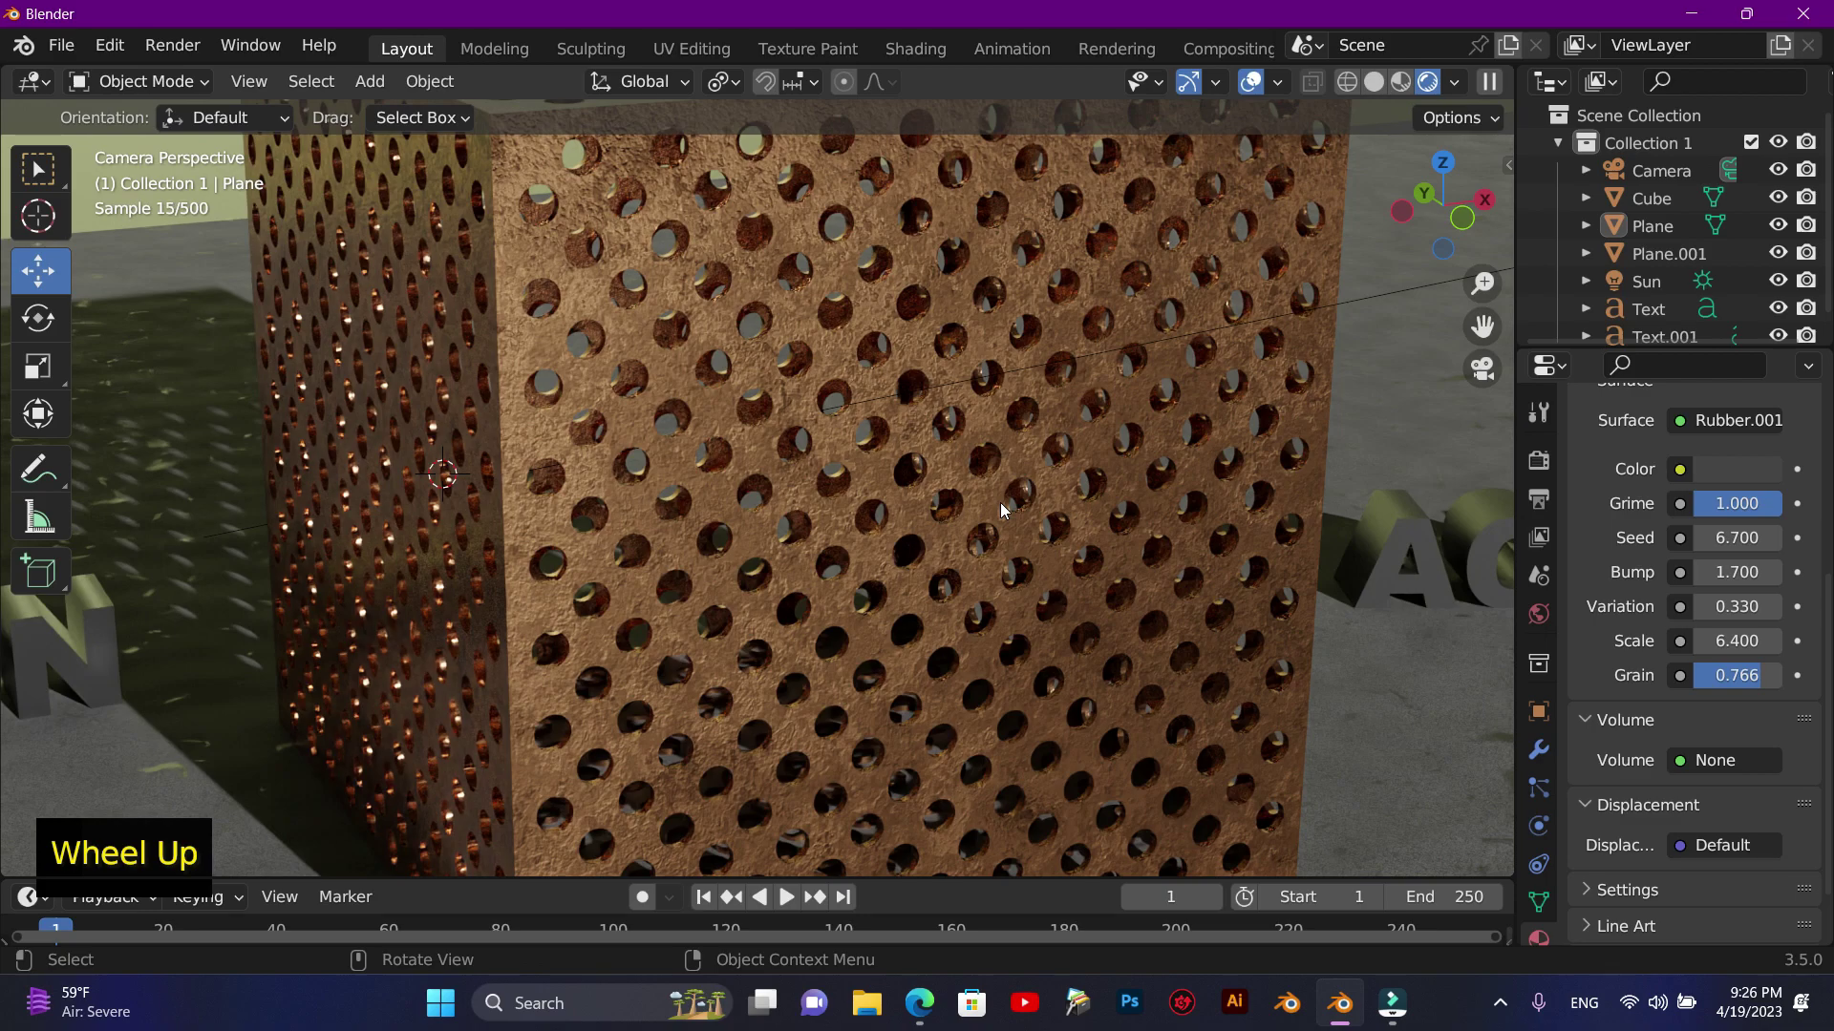
scroll(down, 3)
scroll(up, 3)
scroll(down, 3)
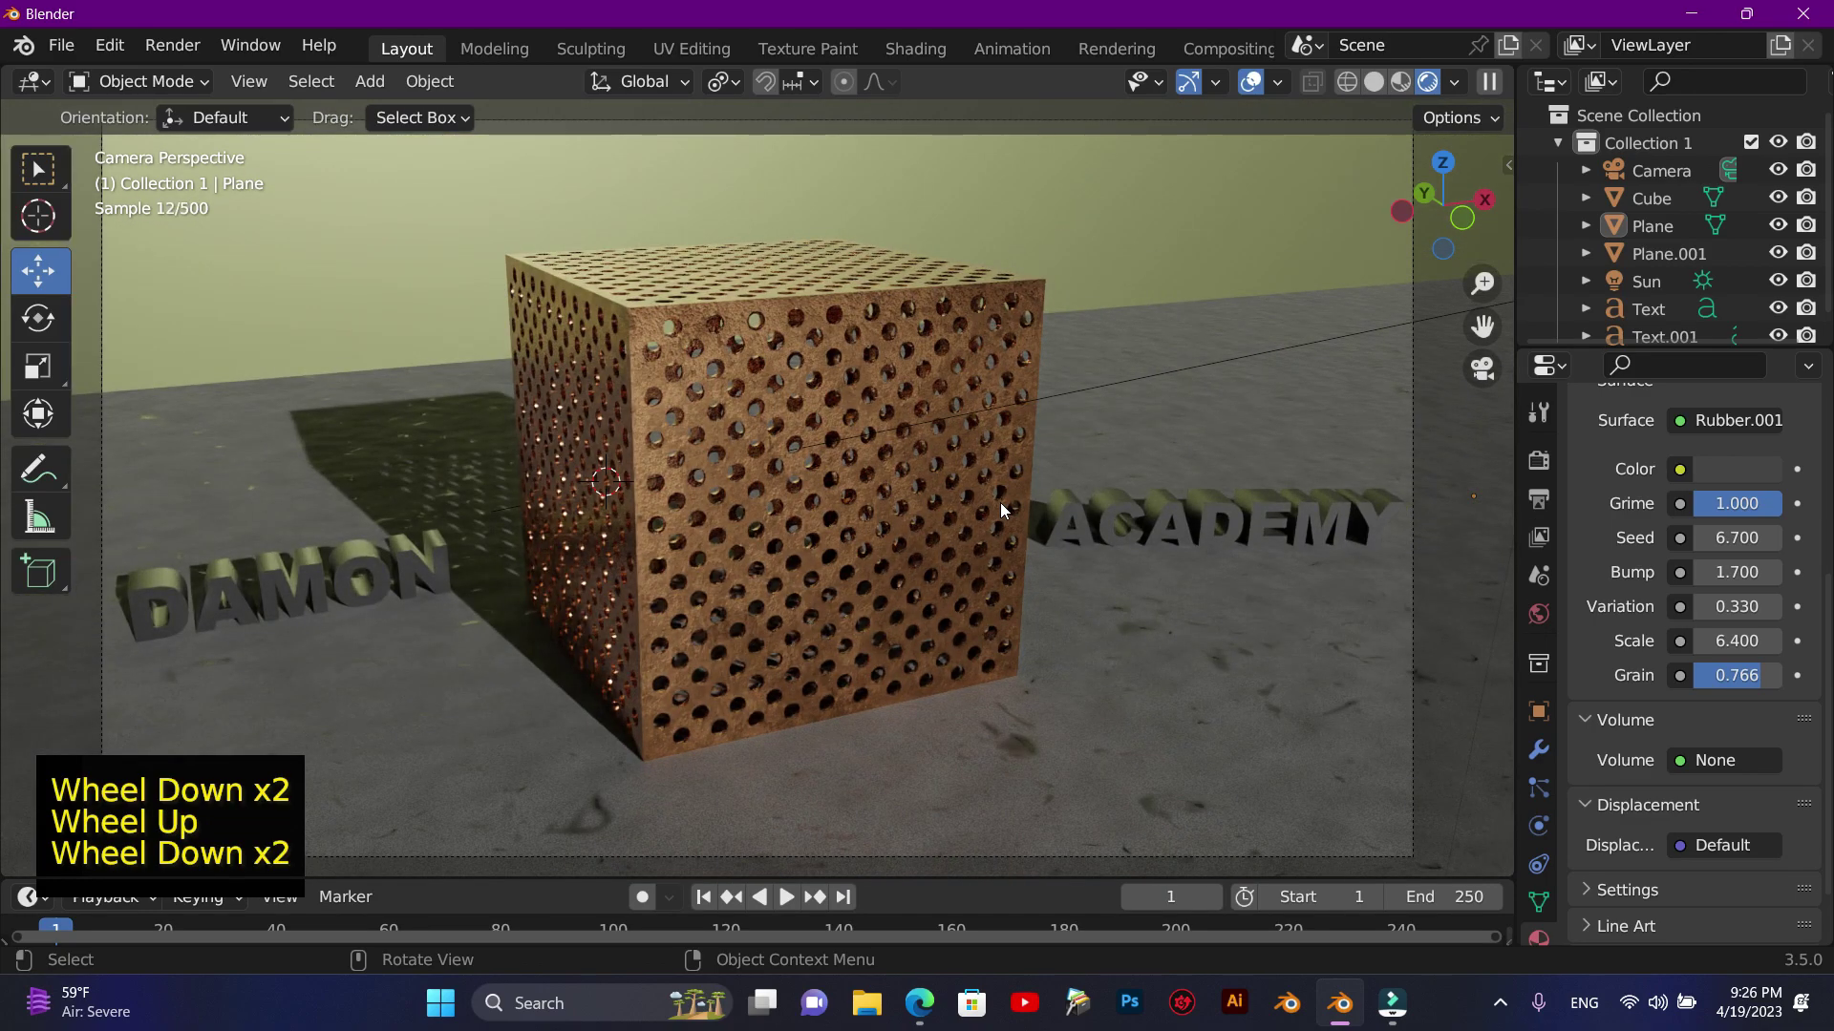